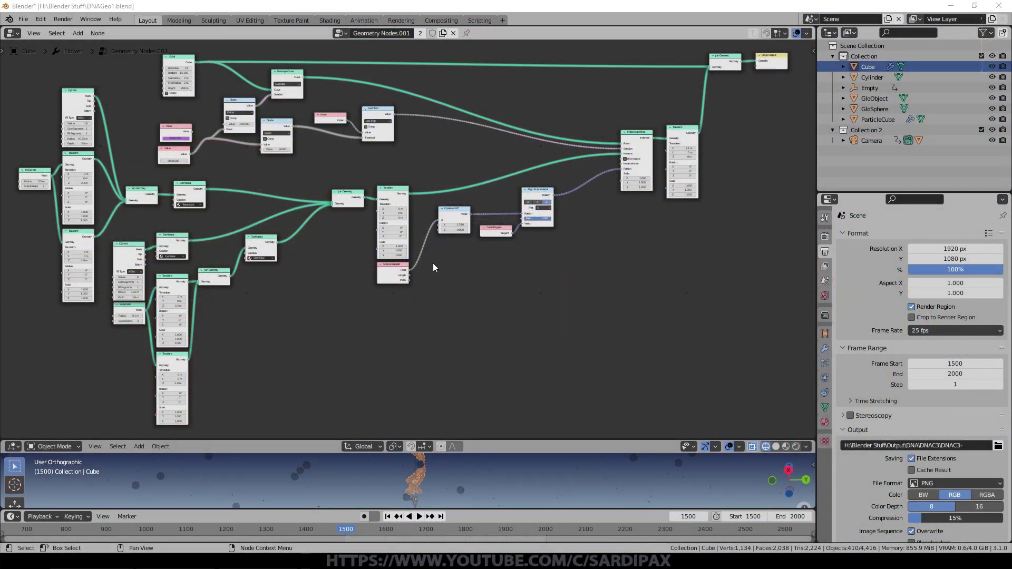
- Pan and zoom around the finished helix node tree to preview the target result
middle_click(419, 194)
scroll("up", 3)
scroll("down", 3)
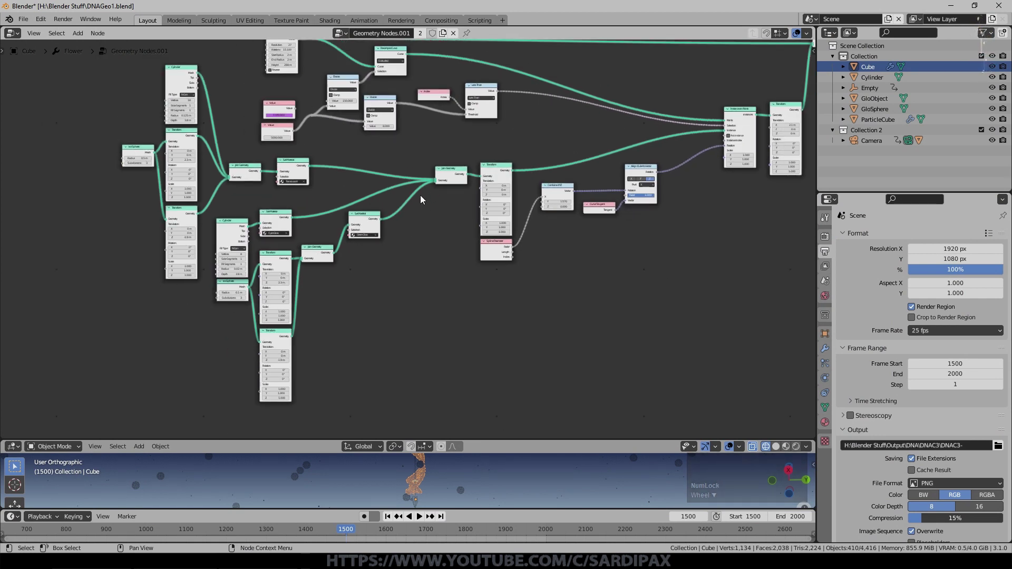
middle_click(419, 176)
scroll("up", 3)
scroll("up", 3)
middle_click(410, 186)
- Start the fresh GEOHelixTut1 scene and add a plane mesh with a Geometry Node Editor area above the 3D view
left_click(340, 158)
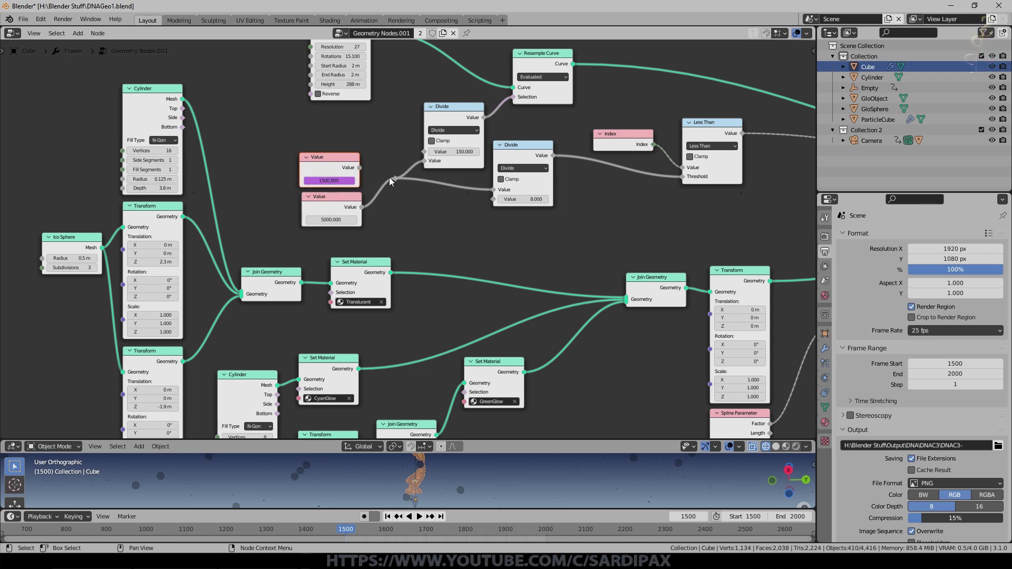
left_click(336, 116)
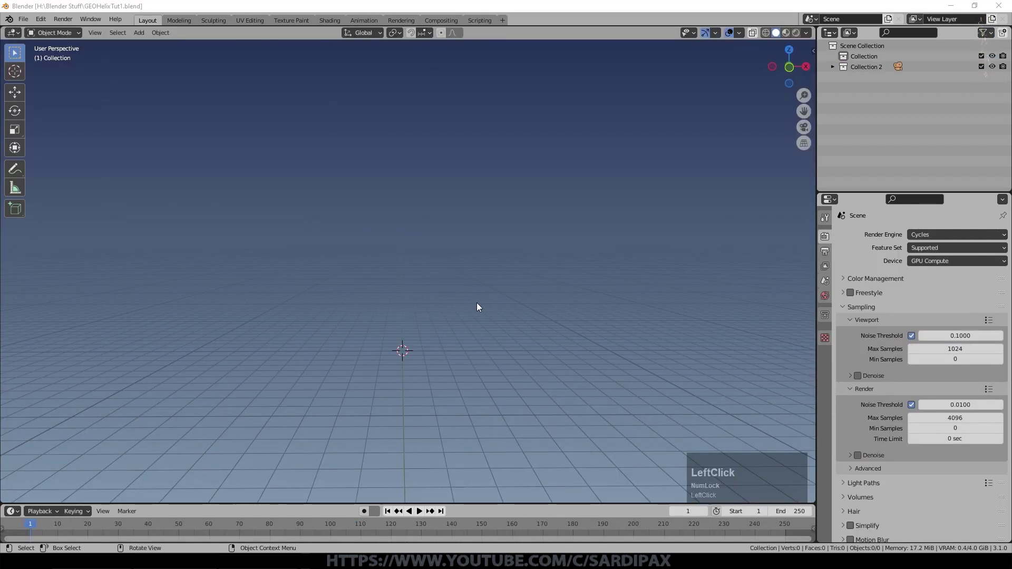
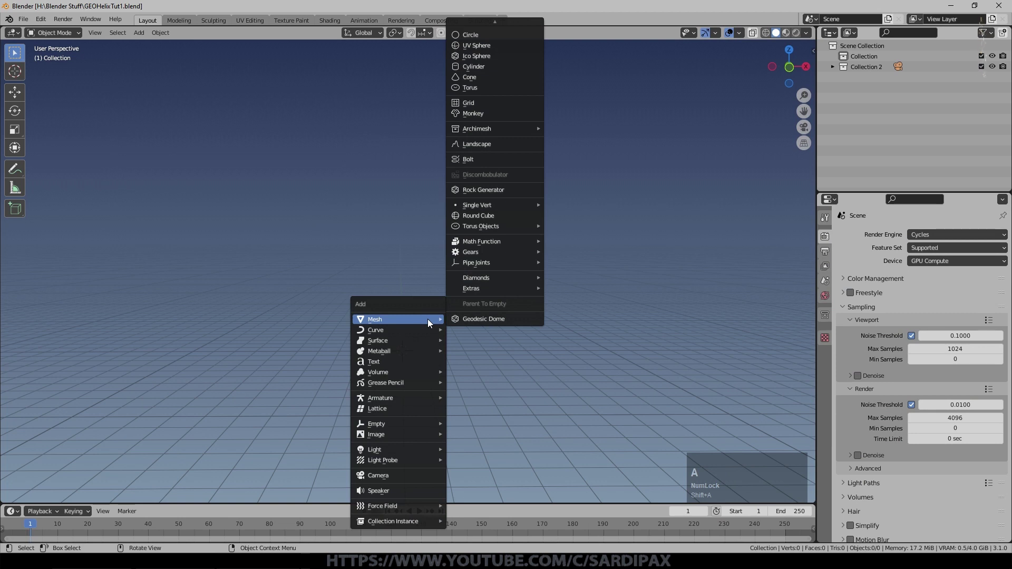
left_click(508, 29)
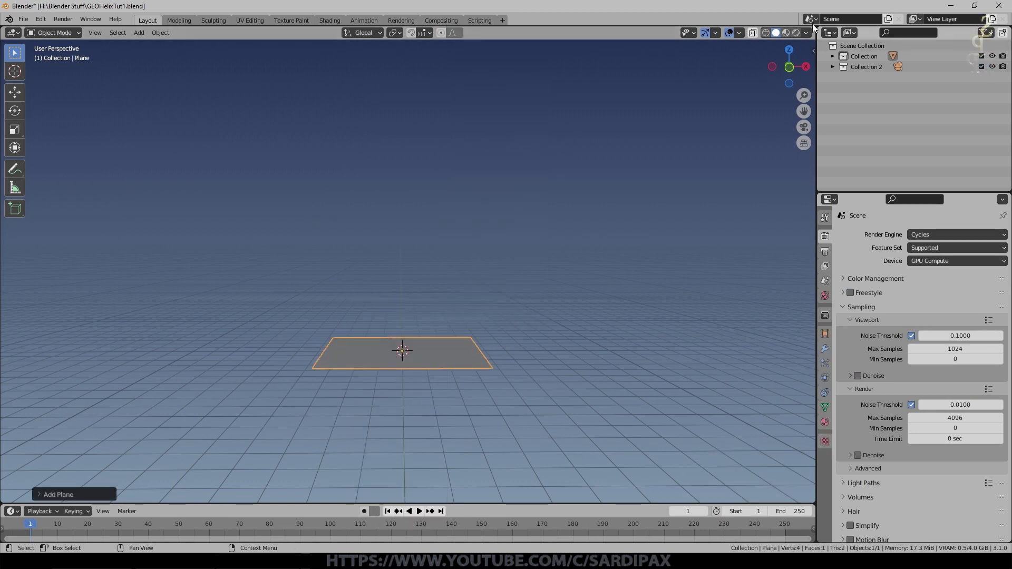
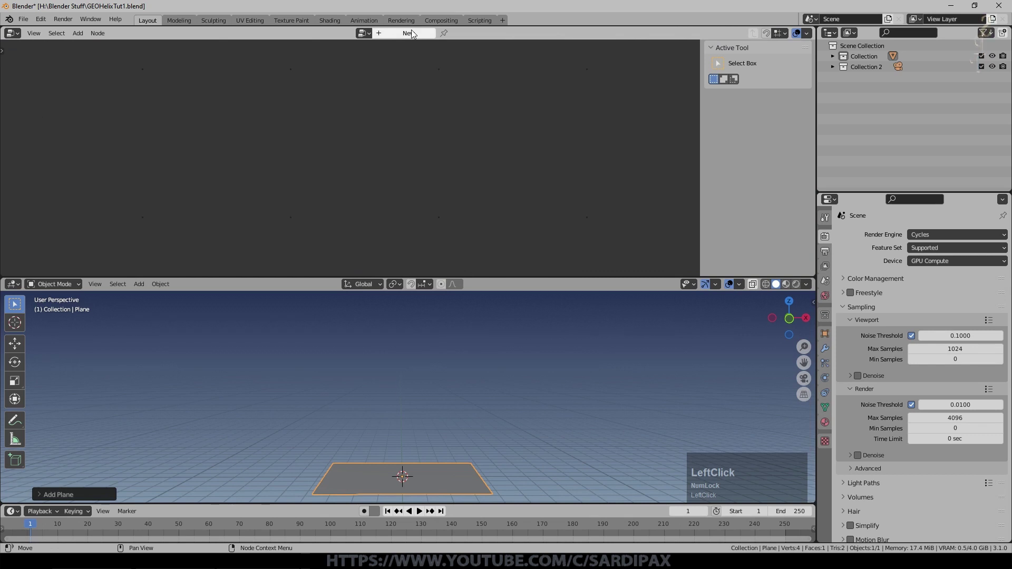
- Create a new Geometry Nodes tree on the plane and delete its Group Input node
key("n")
scroll("up", 3)
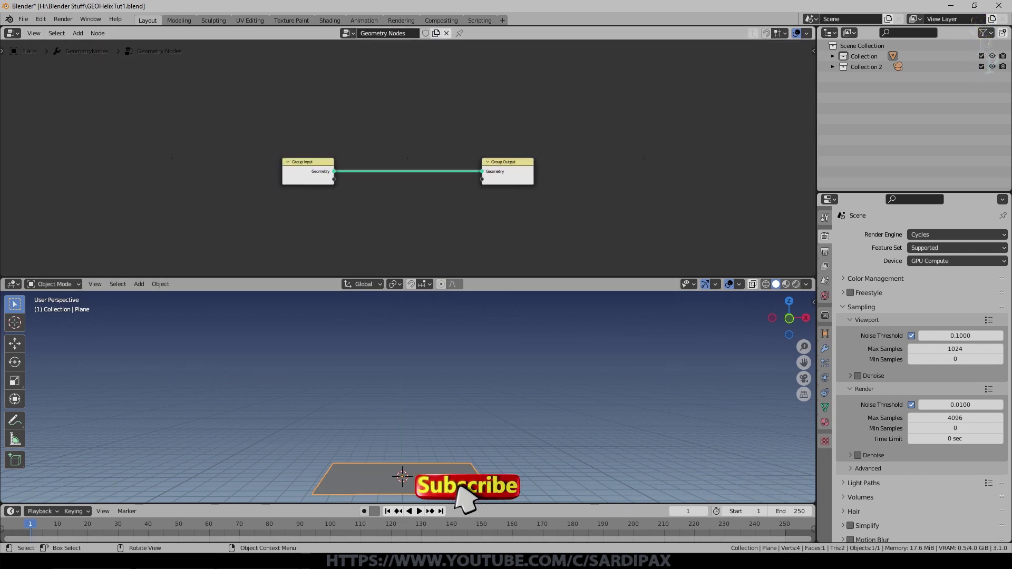
left_click(312, 169)
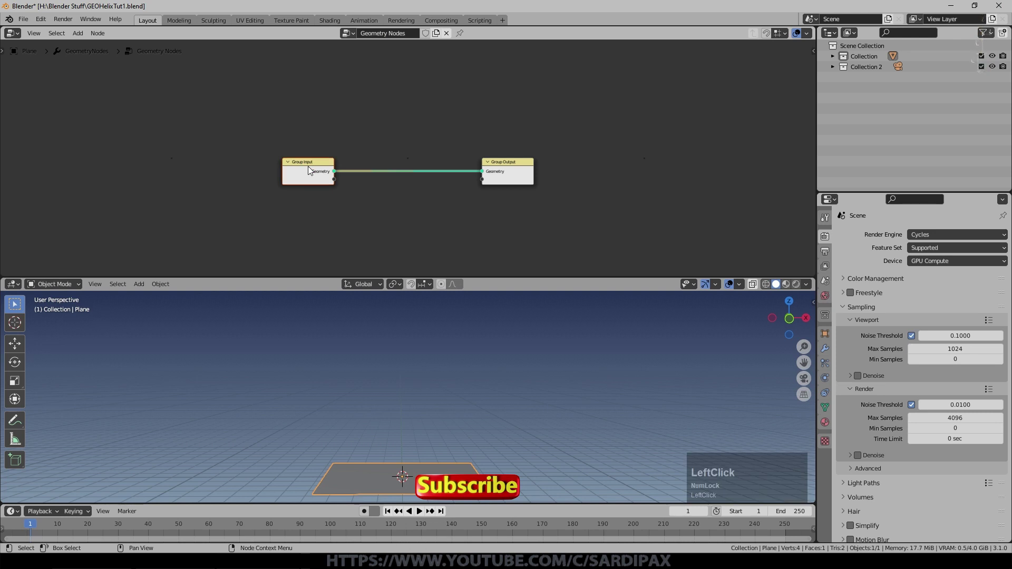
key("Delete")
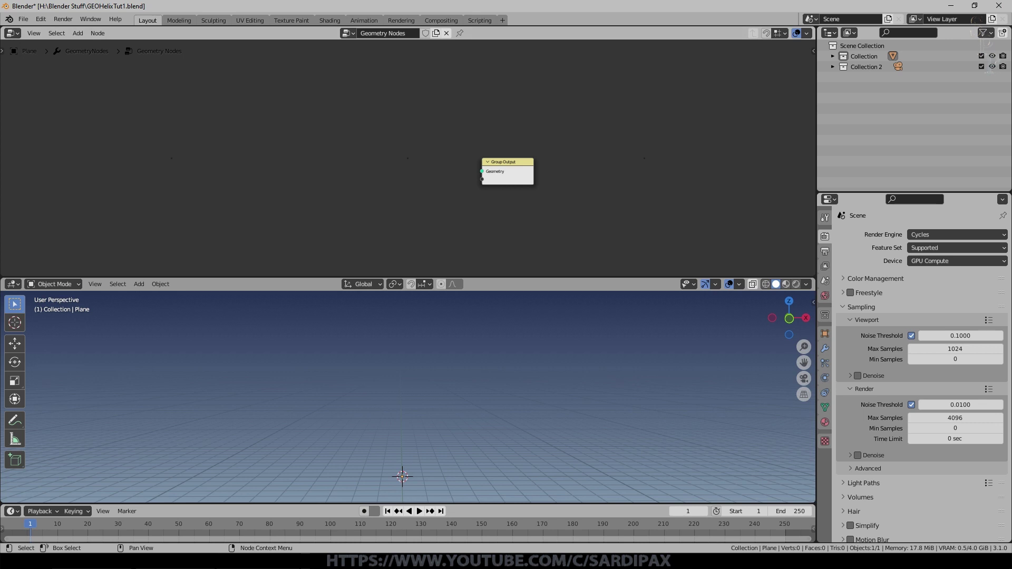
- Rename the plane object to 'Helix' in the Outliner
left_click(835, 60)
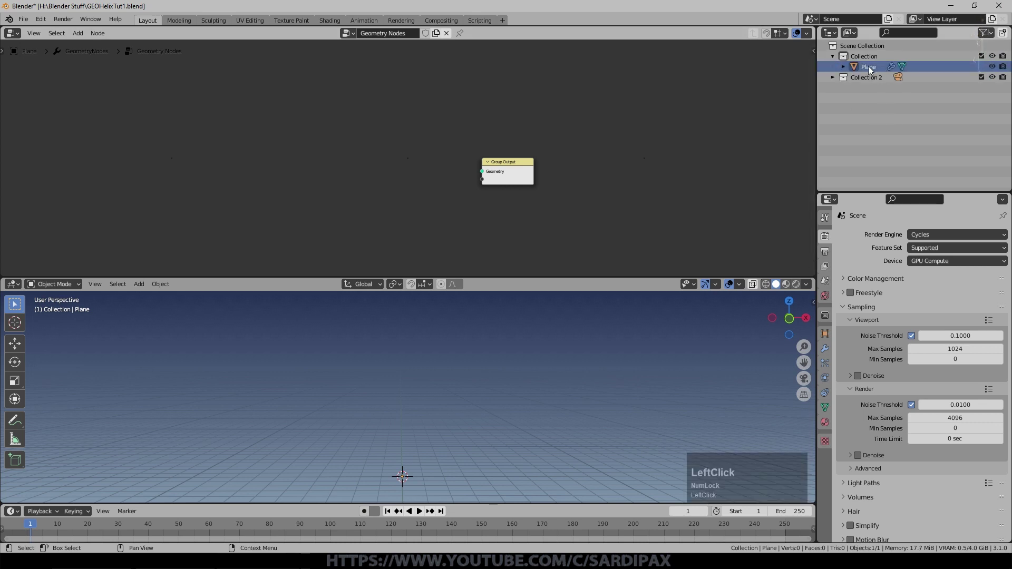
key("shift+h")
key("e")
type("elix")
key("Return")
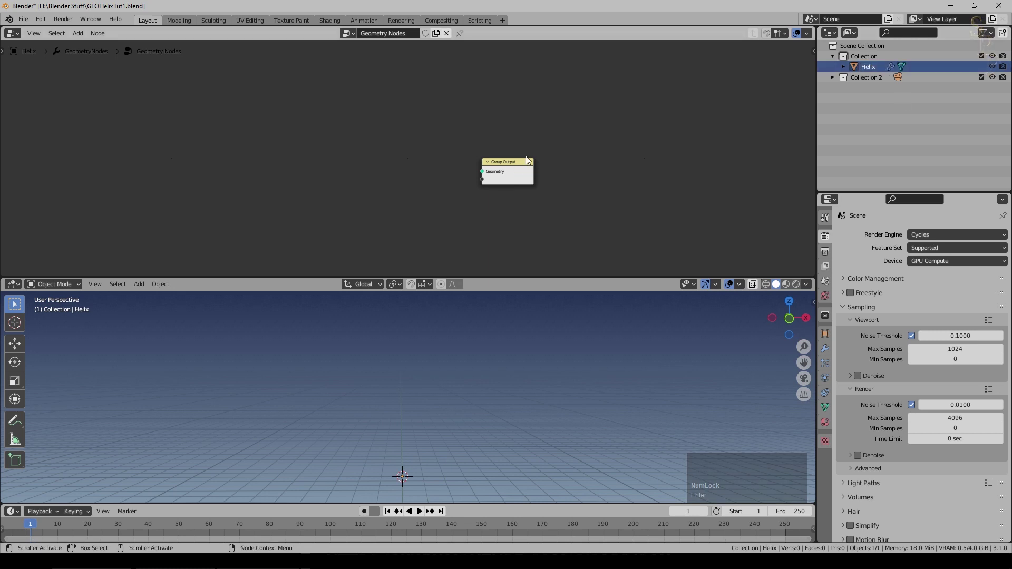
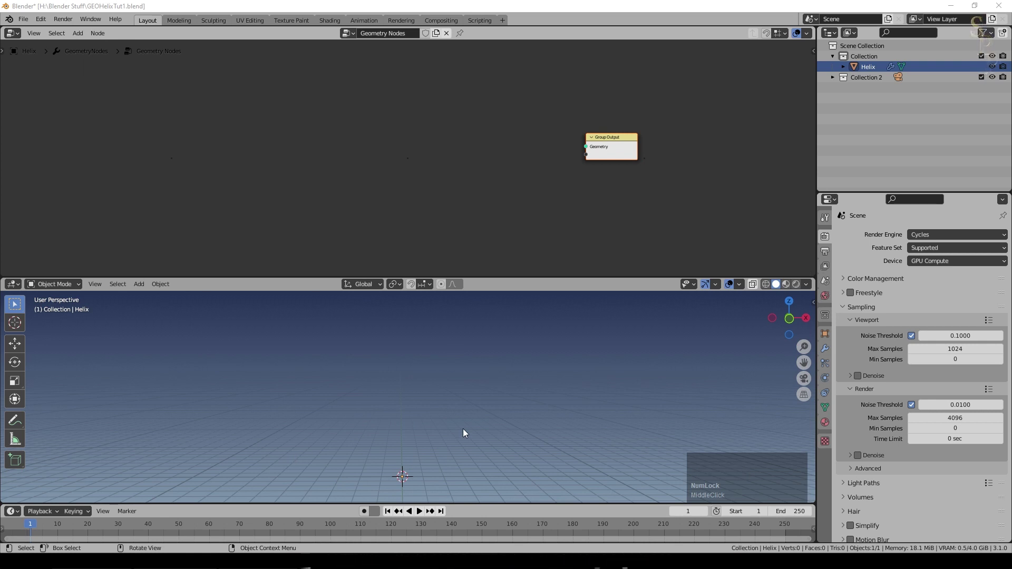
- Add a Spiral curve primitive node feeding the Group Output and view the spiral from the front
scroll("up", 3)
left_click(72, 21)
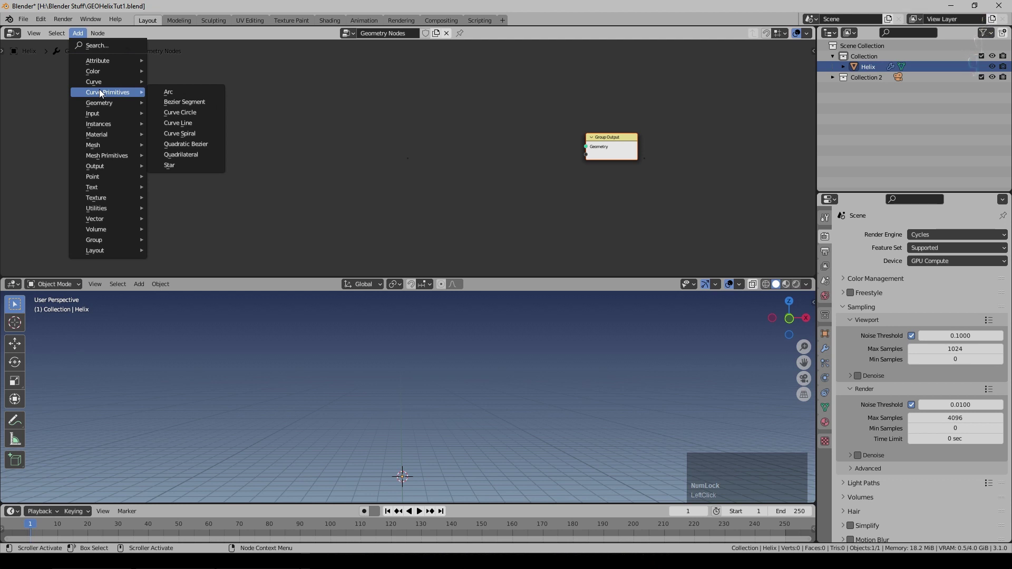
left_click(197, 138)
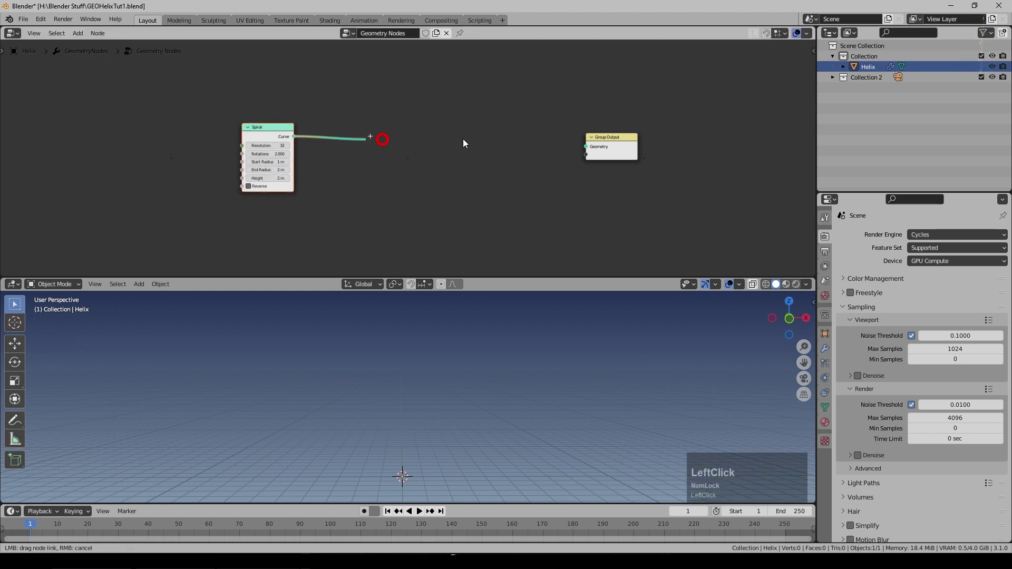
scroll("up", 3)
scroll("down", 3)
middle_click(499, 424)
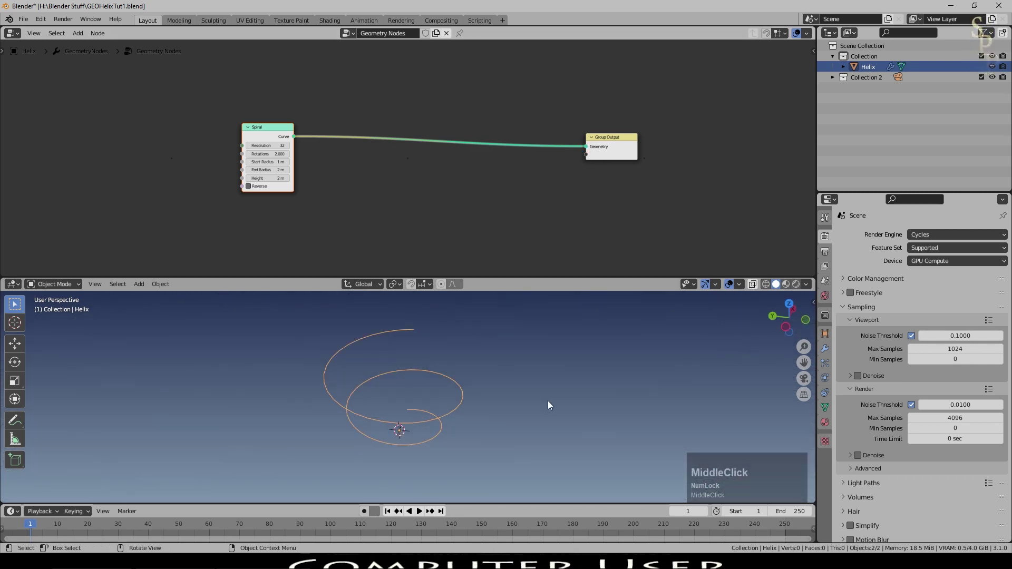
scroll("down", 3)
key("KP_1")
- Set the Spiral node to Resolution 27, 15 rotations, start and end radius 2 m and height 150 m
key("KP_5")
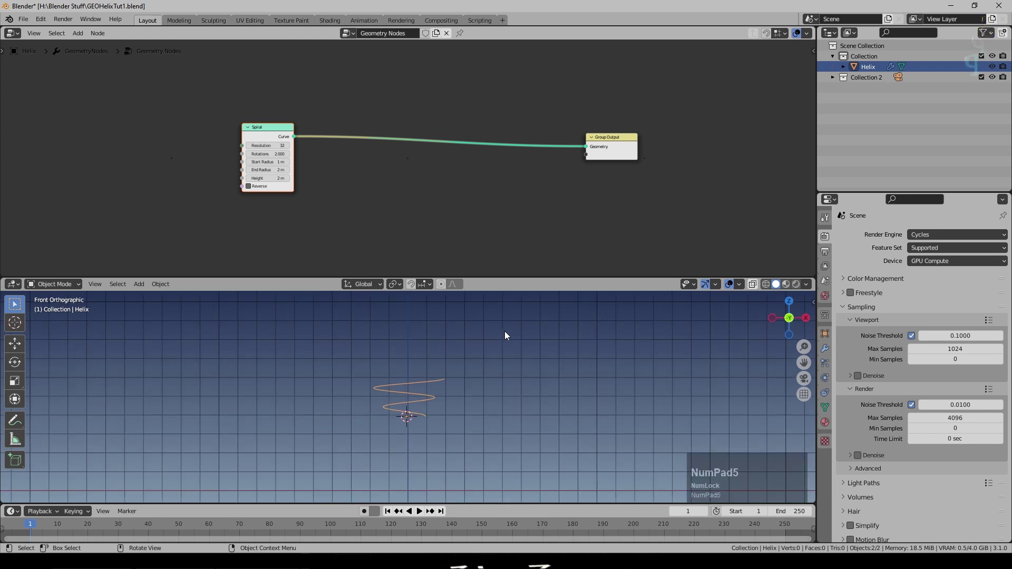
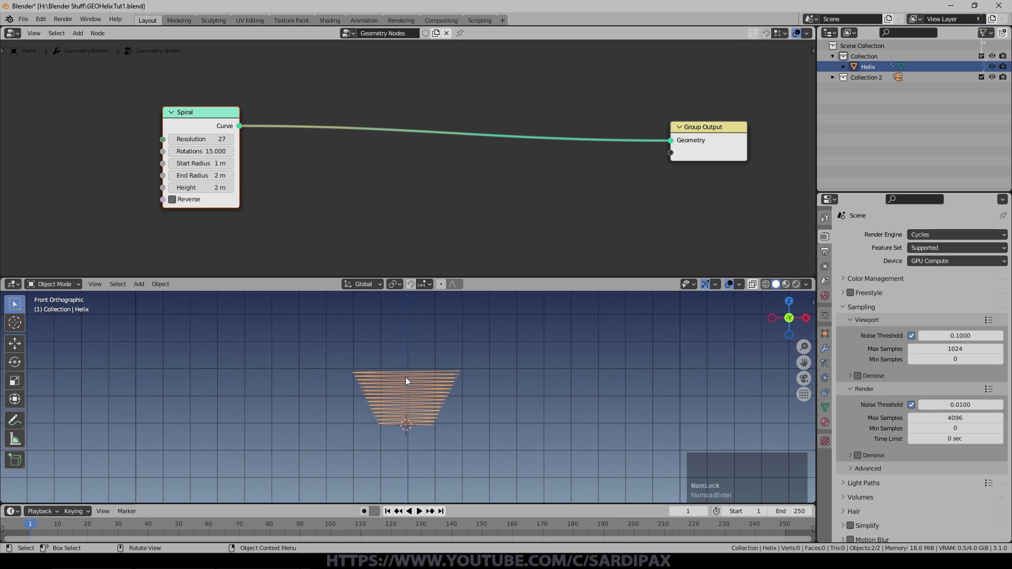
middle_click(420, 398)
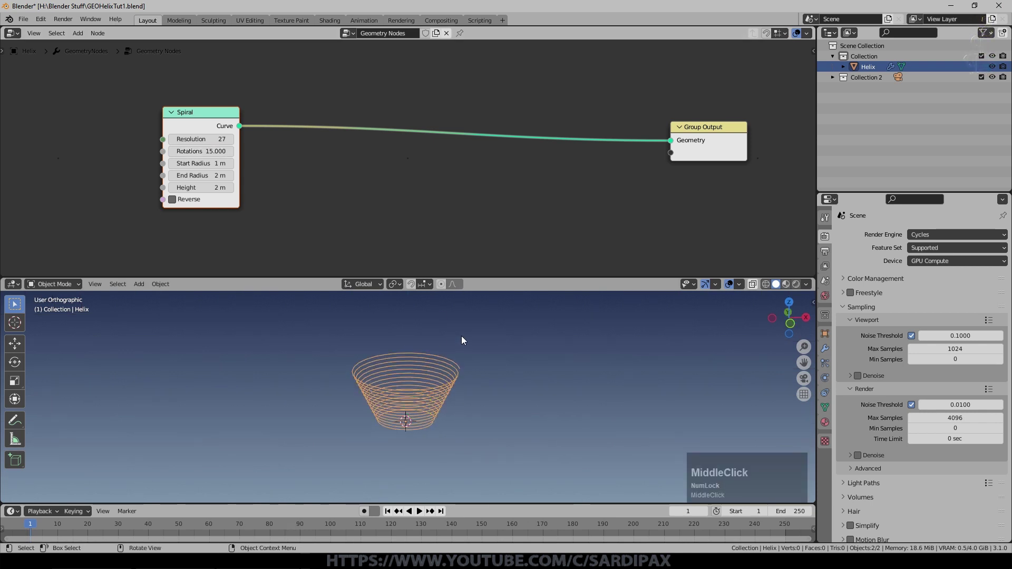
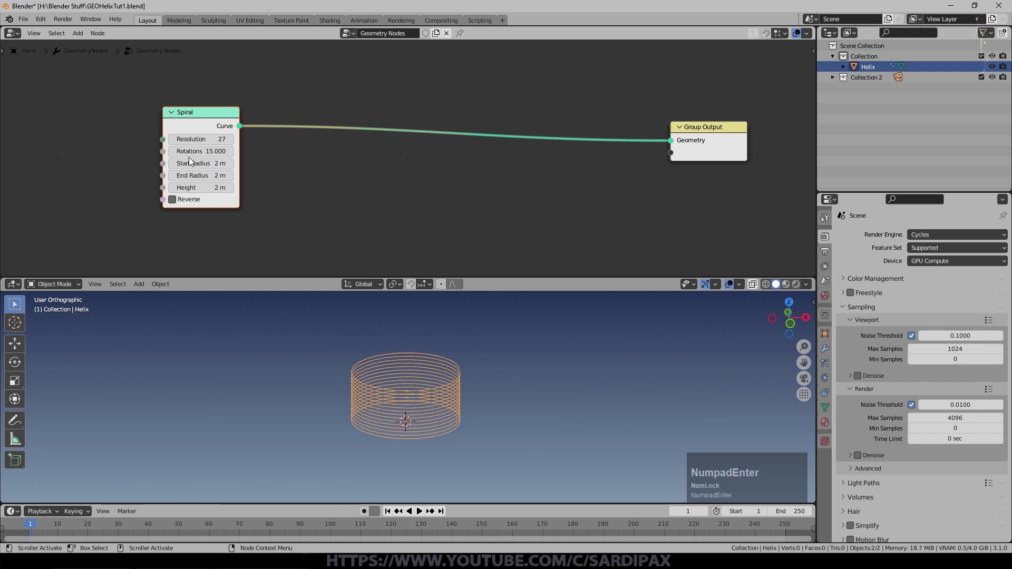
middle_click(467, 495)
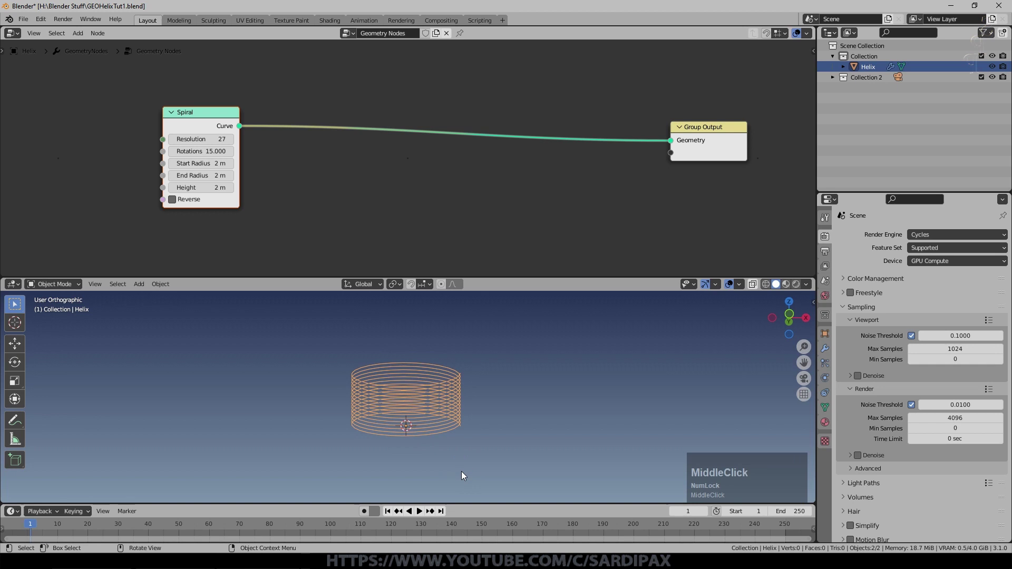
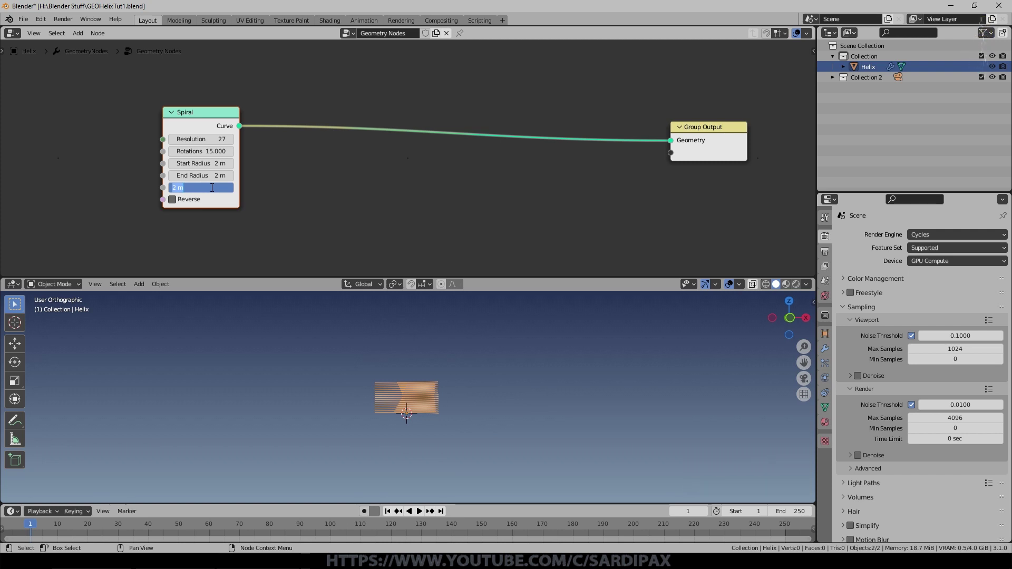
key("KP_1")
key("KP_5")
key("KP_0")
key("KP_Enter")
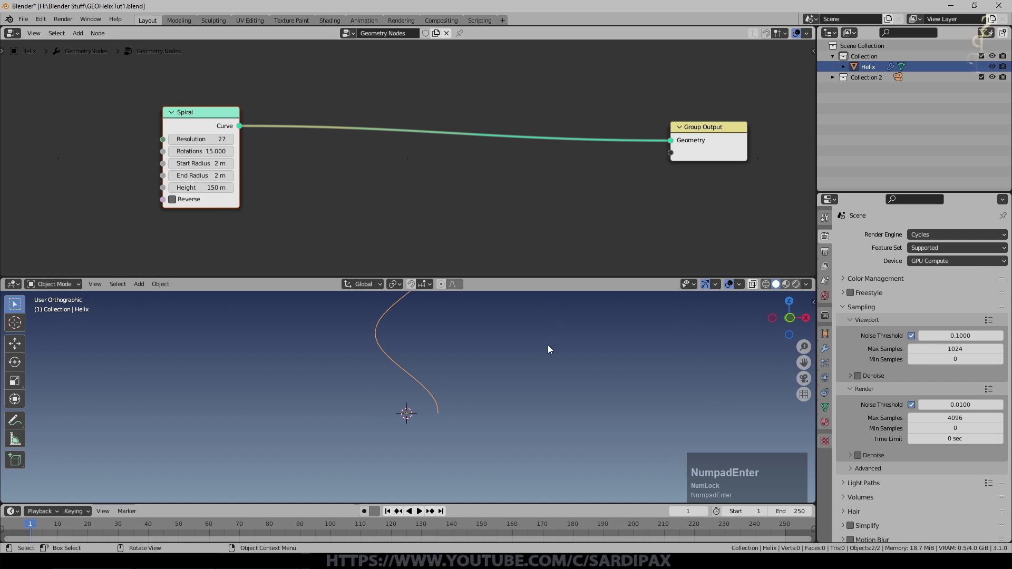
middle_click(552, 358)
scroll("down", 3)
middle_click(463, 407)
scroll("down", 3)
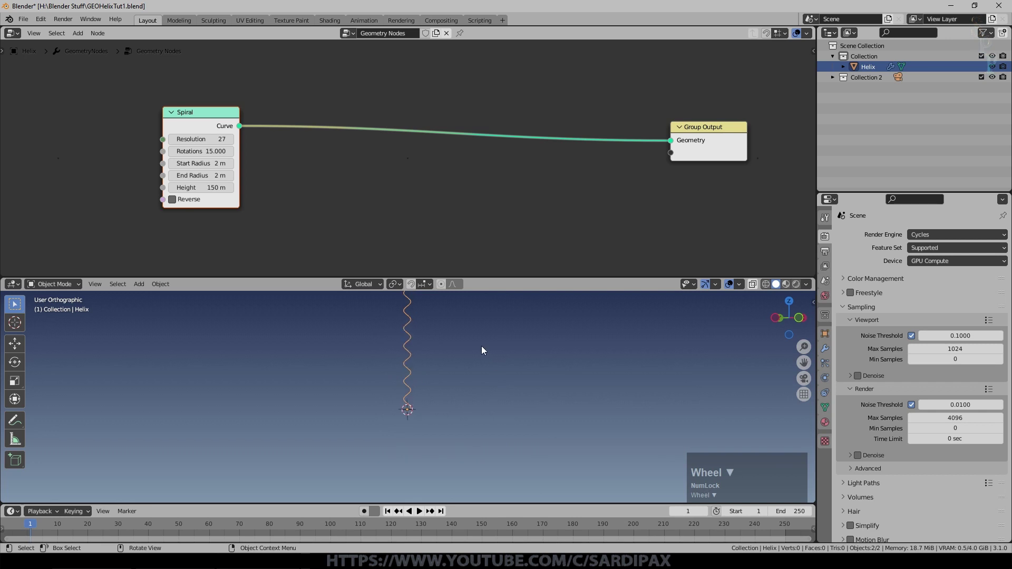
- Move the Helix object to a new spot and orbit around the tall coil to inspect it
left_click(485, 349)
middle_click(490, 374)
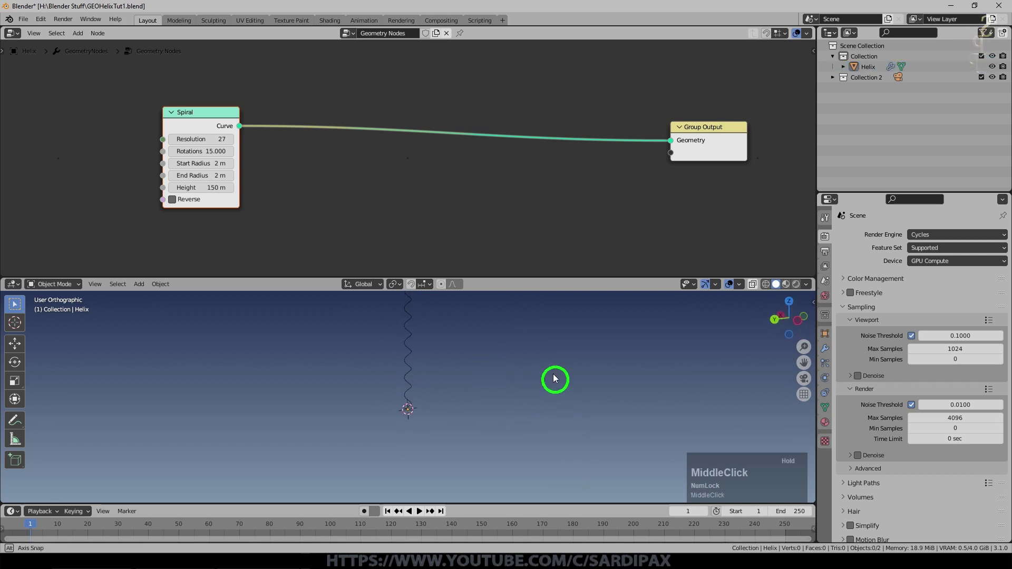
right_click(511, 355)
middle_click(506, 391)
middle_click(489, 383)
middle_click(391, 414)
right_click(606, 477)
middle_click(452, 321)
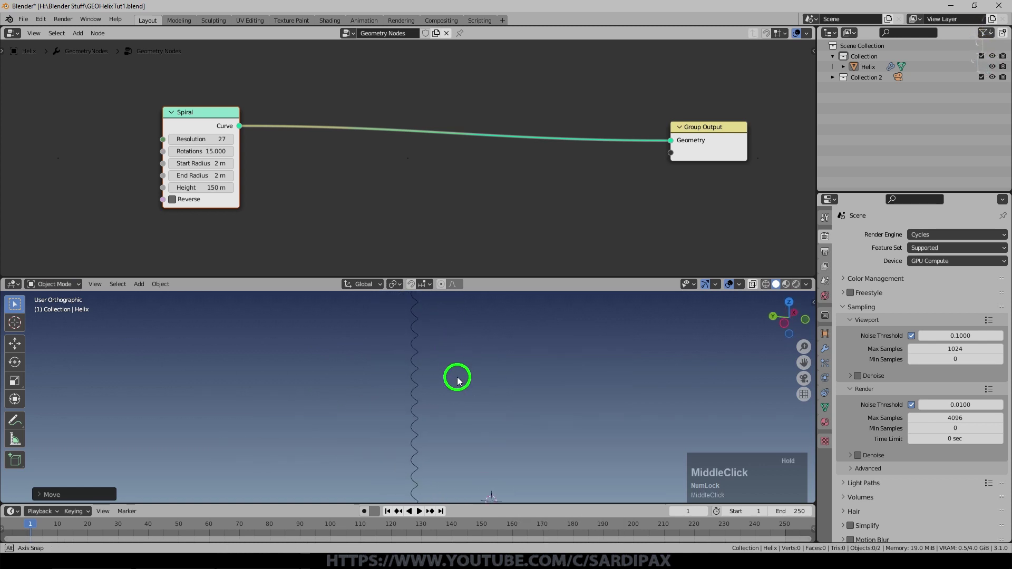
scroll("up", 3)
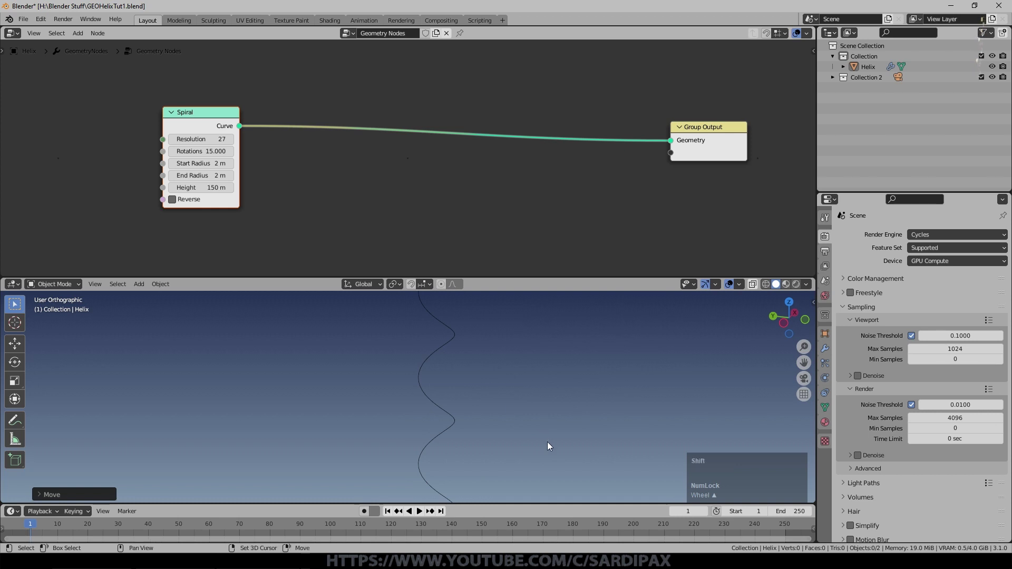
middle_click(547, 400)
scroll("down", 3)
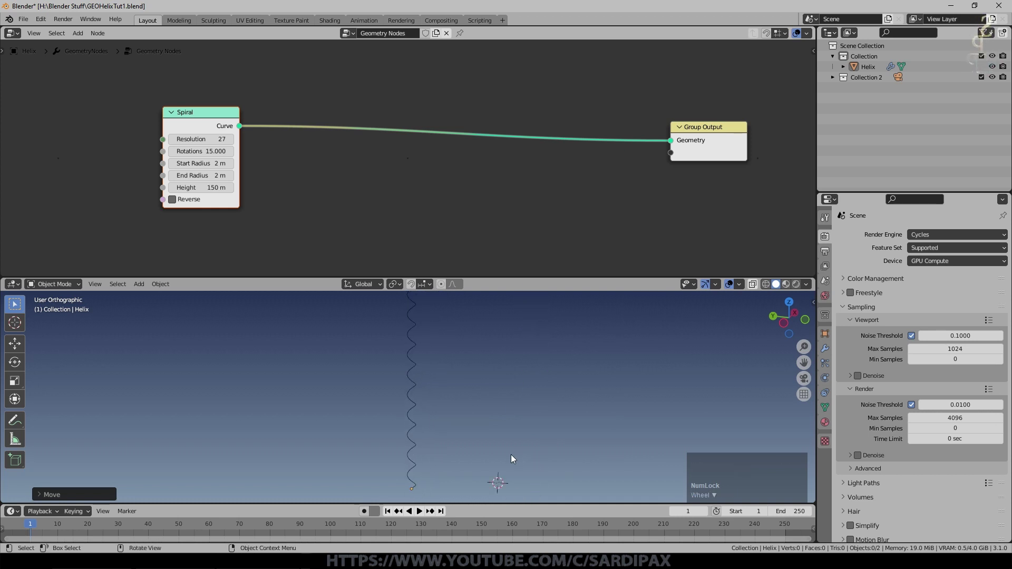
left_click(200, 121)
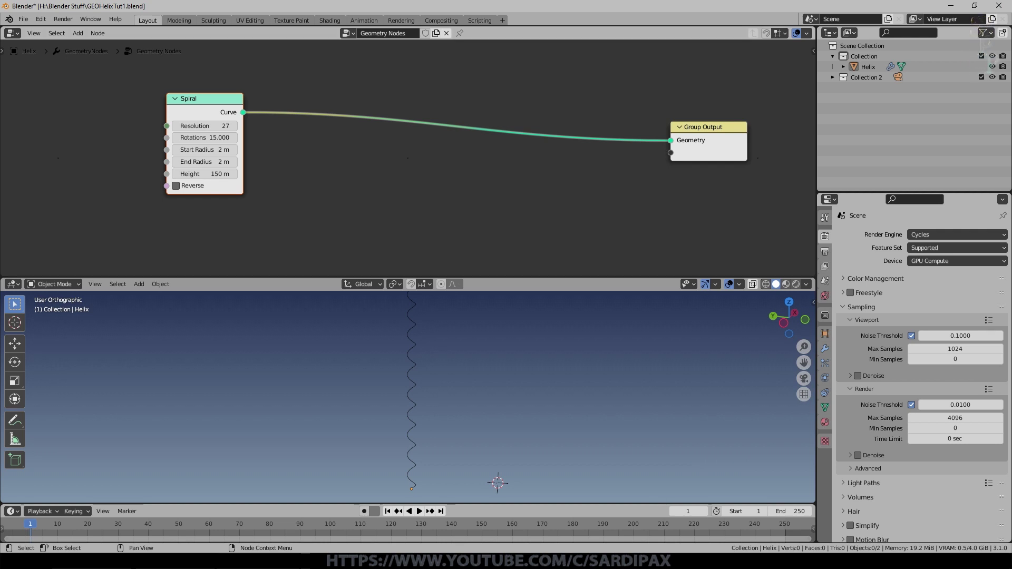
- Add a Join Geometry node and drop it onto the link between Spiral and Group Output
left_click(84, 35)
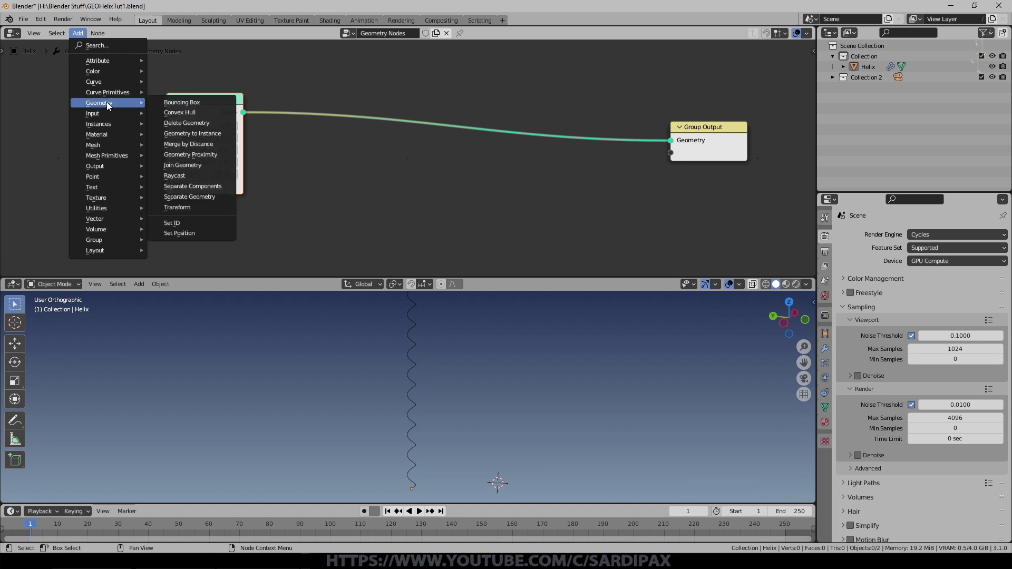
left_click(201, 165)
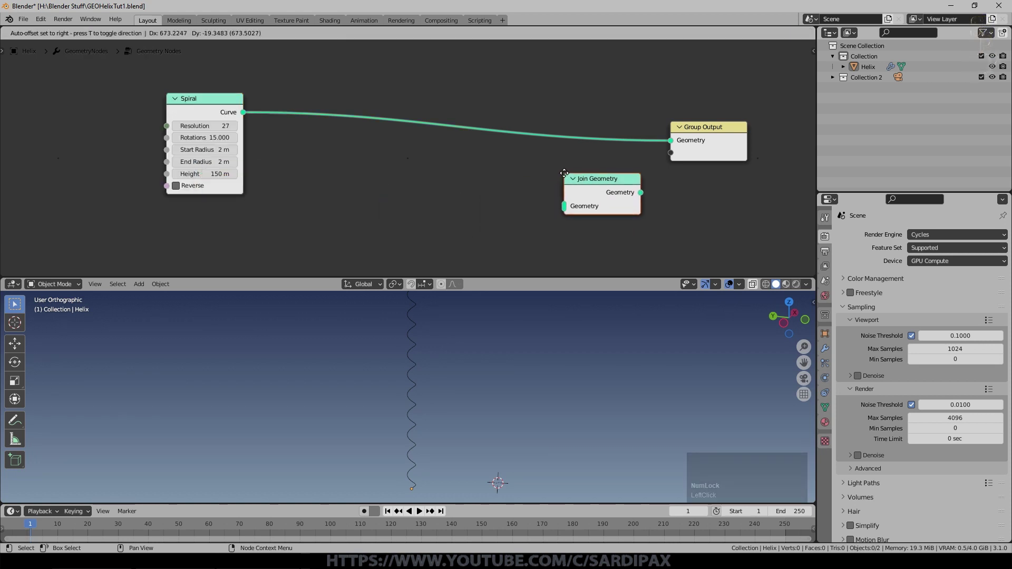
left_click(567, 176)
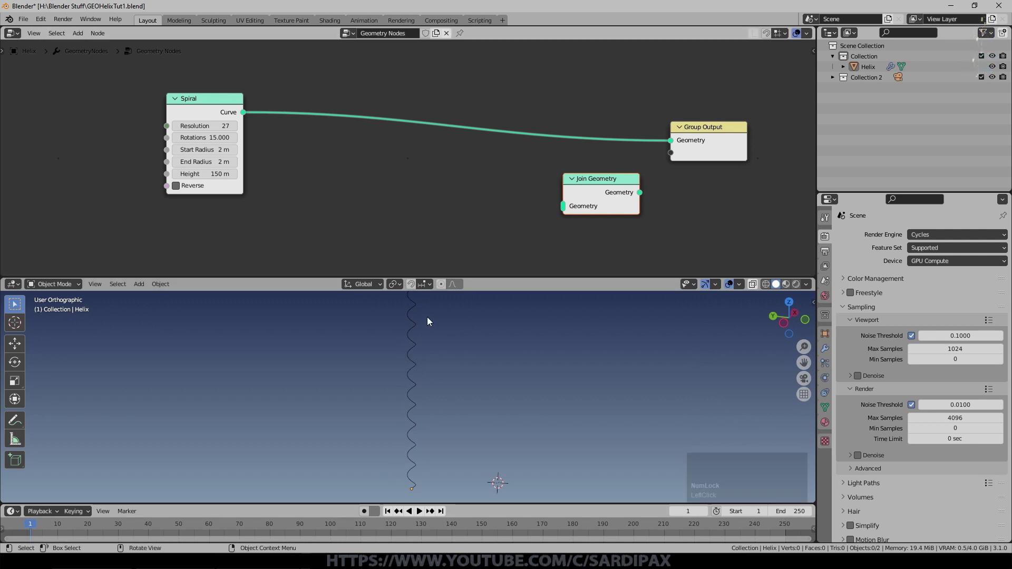
left_click(610, 179)
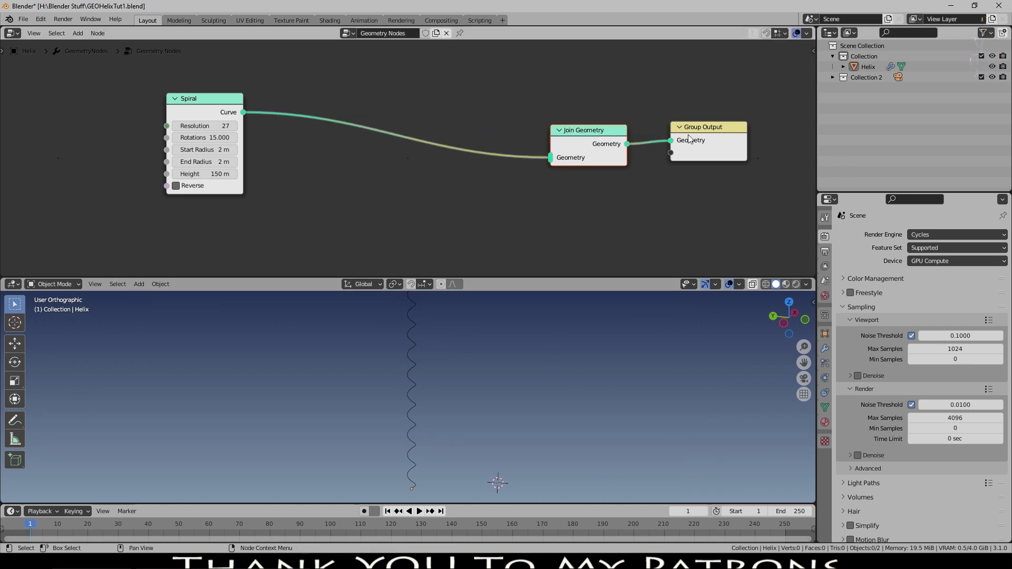
left_click(711, 126)
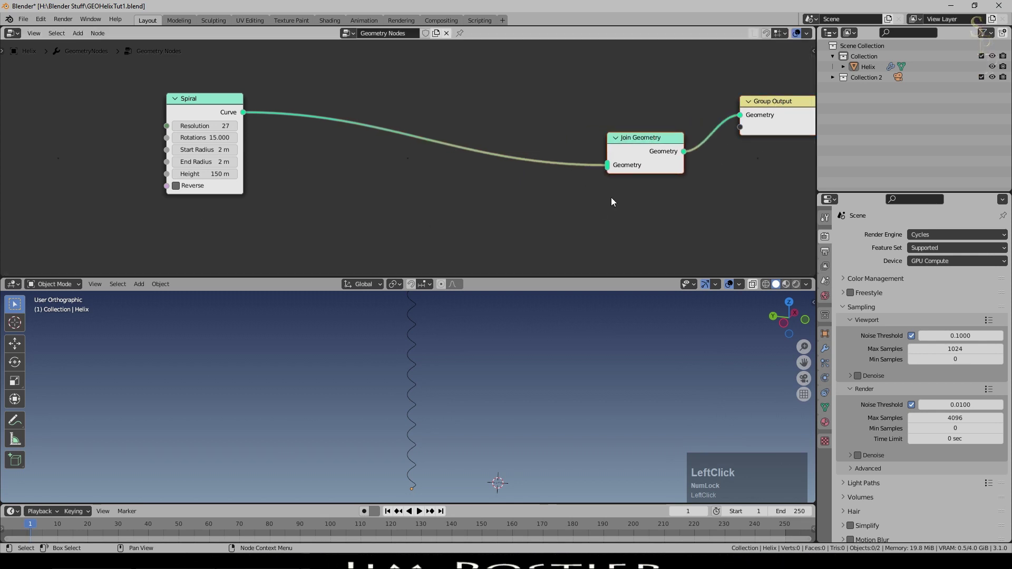
- Add a Resample Curve node fed by the Spiral curve and switch its mode to Evaluated
left_click(83, 36)
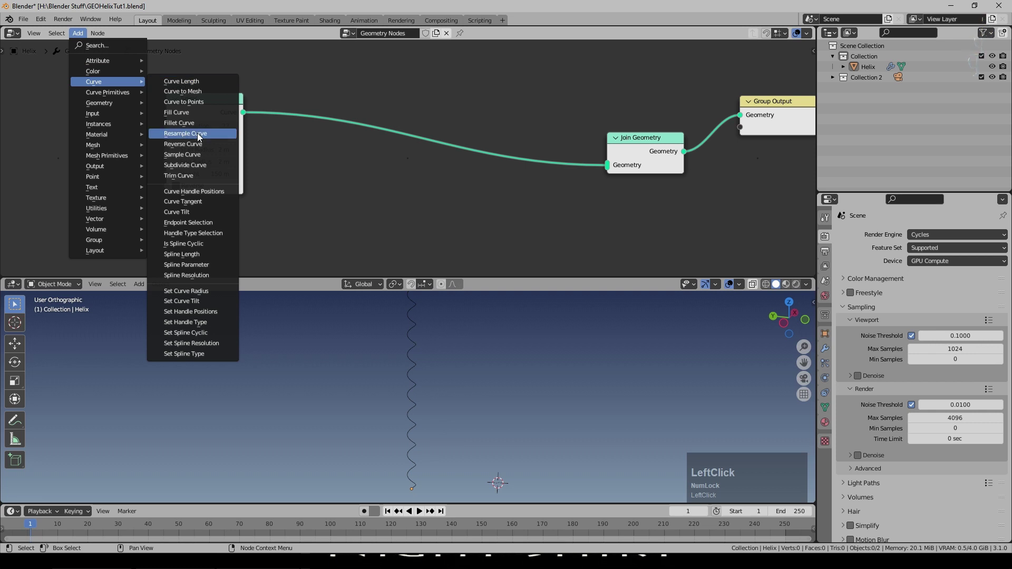
left_click(251, 115)
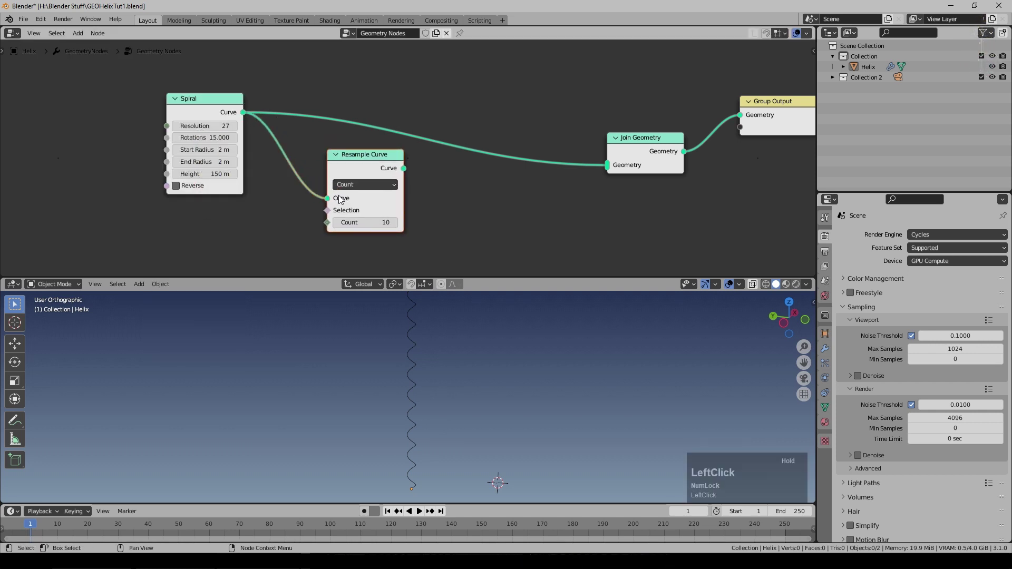
middle_click(479, 136)
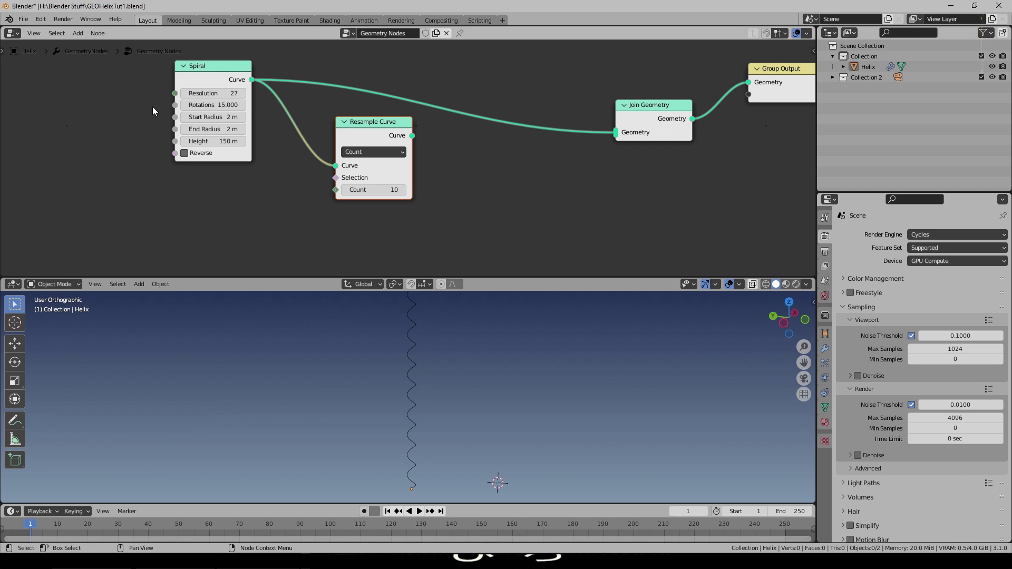
left_click(376, 151)
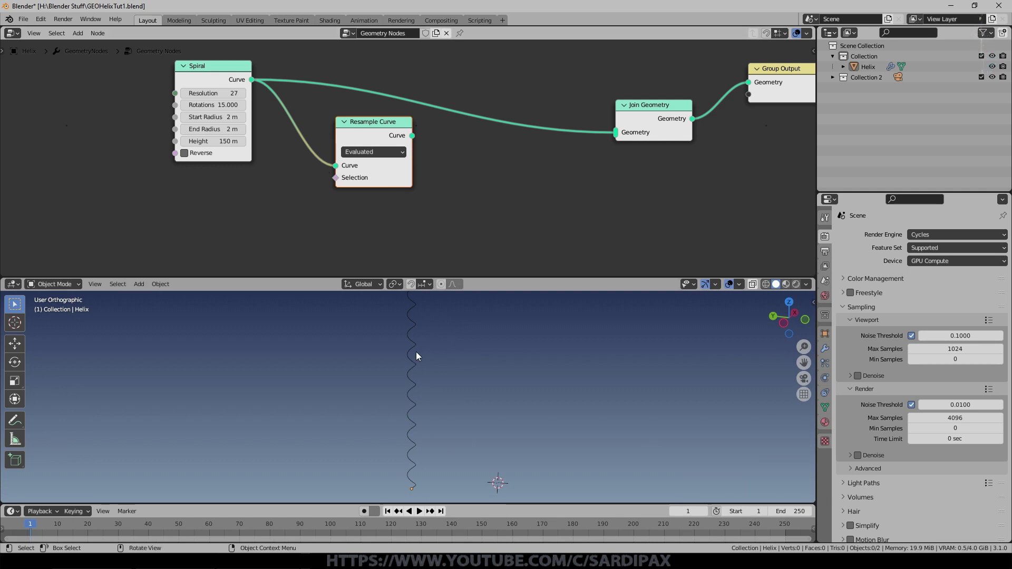
middle_click(472, 240)
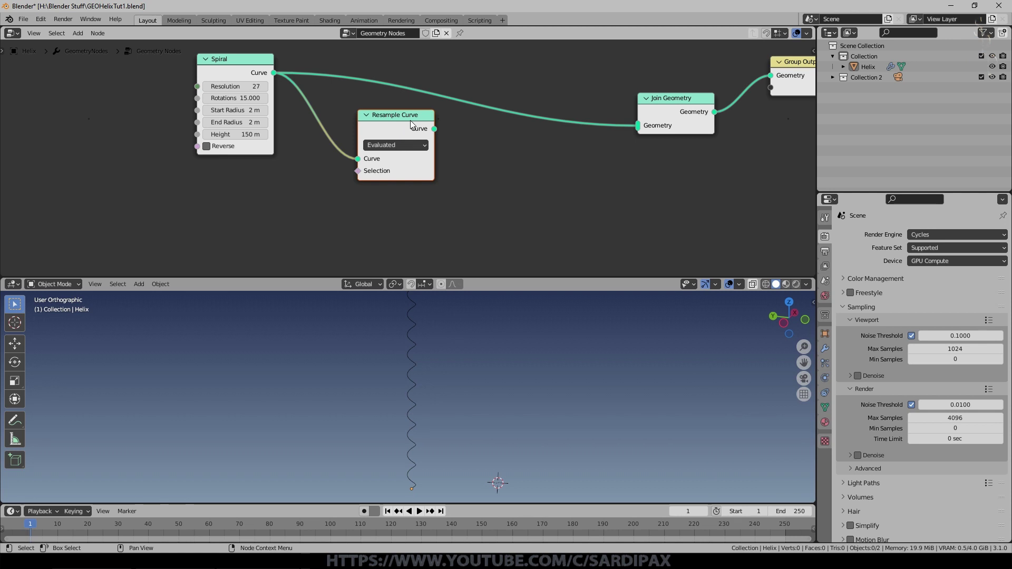
middle_click(414, 123)
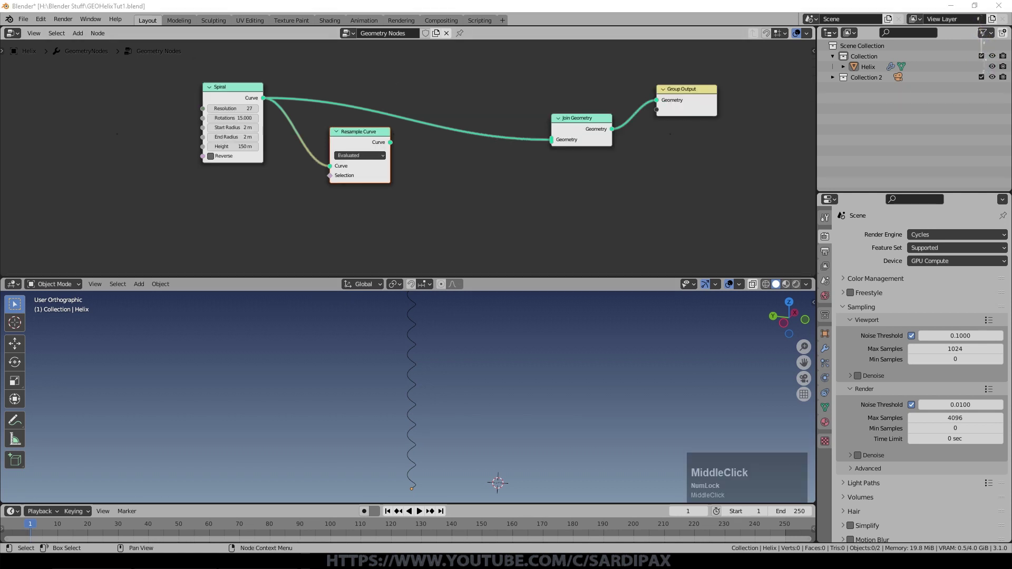
- Add an Instance on Points node and place it in the graph
scroll("up", 3)
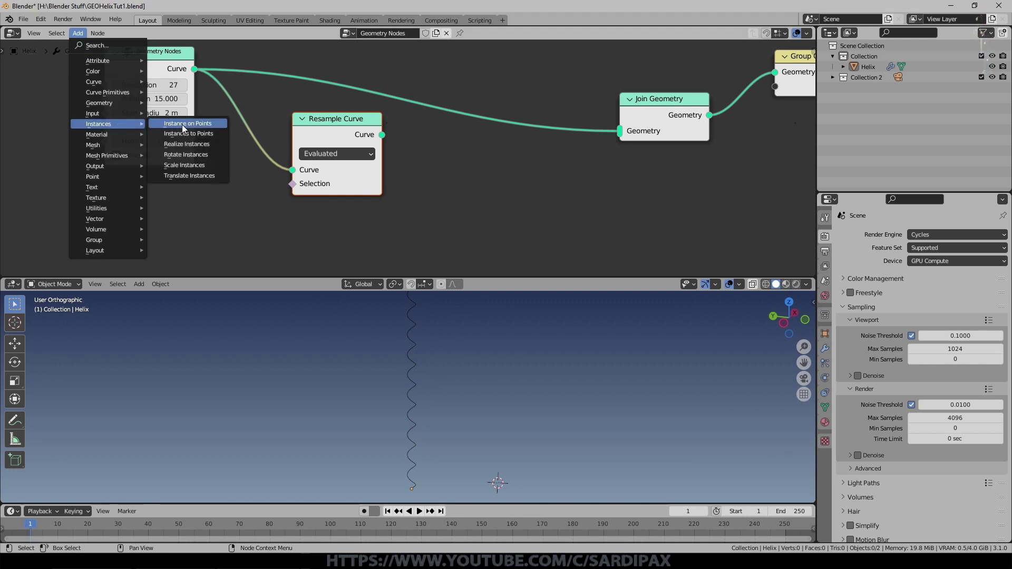
left_click(188, 129)
scroll("down", 3)
left_click(603, 117)
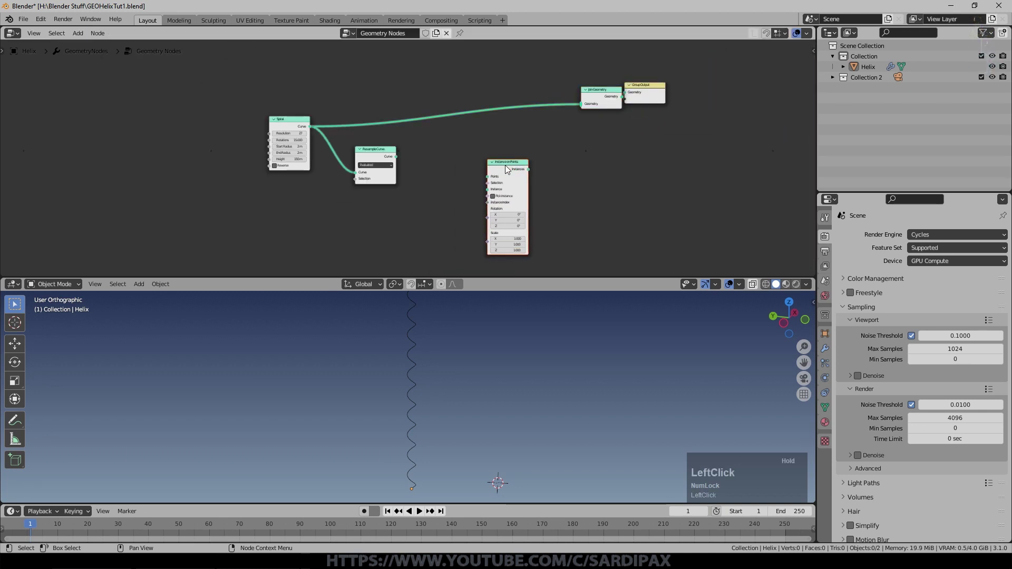
- Wire the resampled curve into its Points input and its Instances output into Join Geometry
scroll("up", 3)
left_click(397, 158)
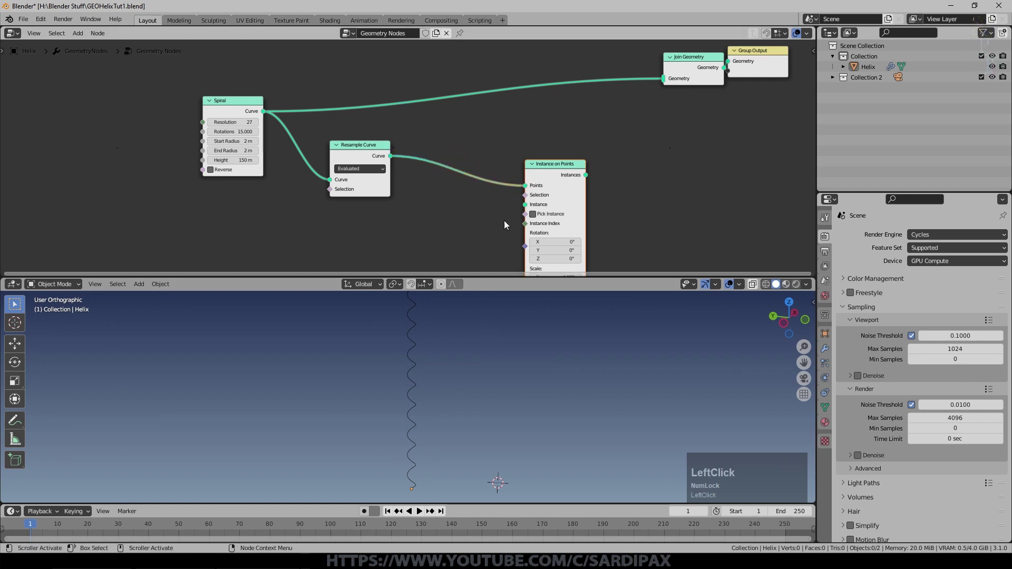
middle_click(639, 151)
left_click(461, 114)
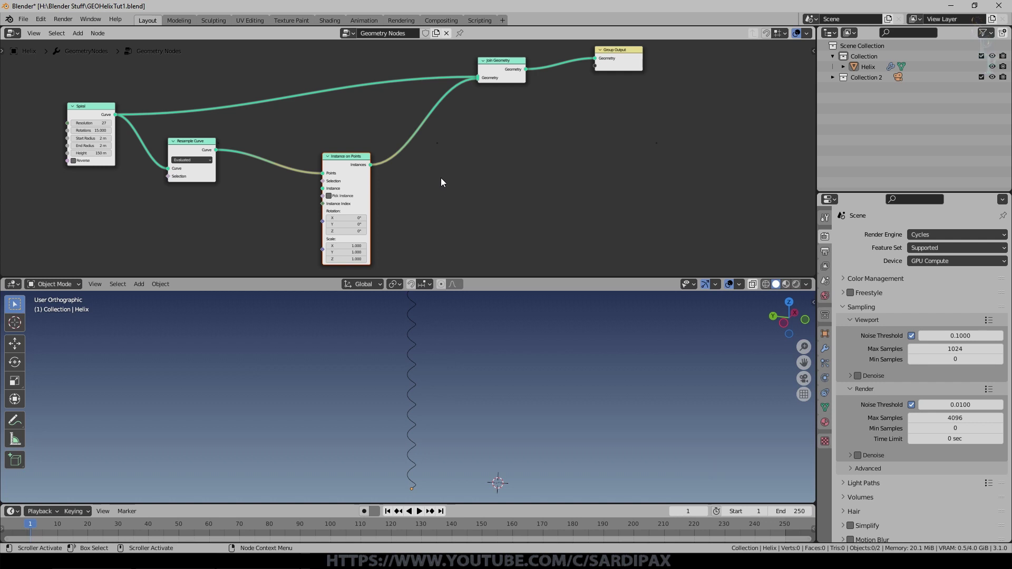
middle_click(443, 182)
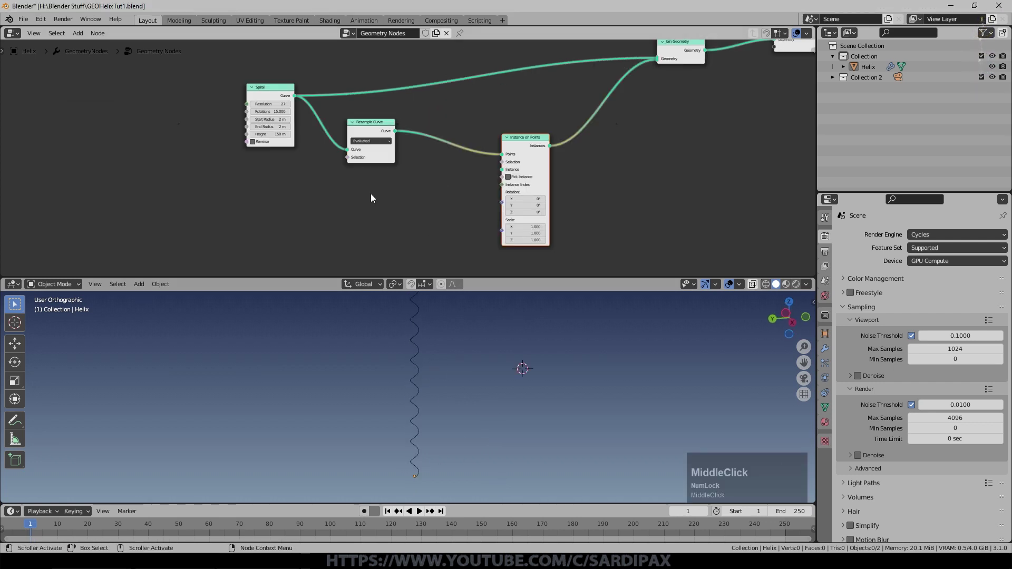
- Add an Ico Sphere node of 0.5 m radius and raise its subdivision count
left_click(83, 35)
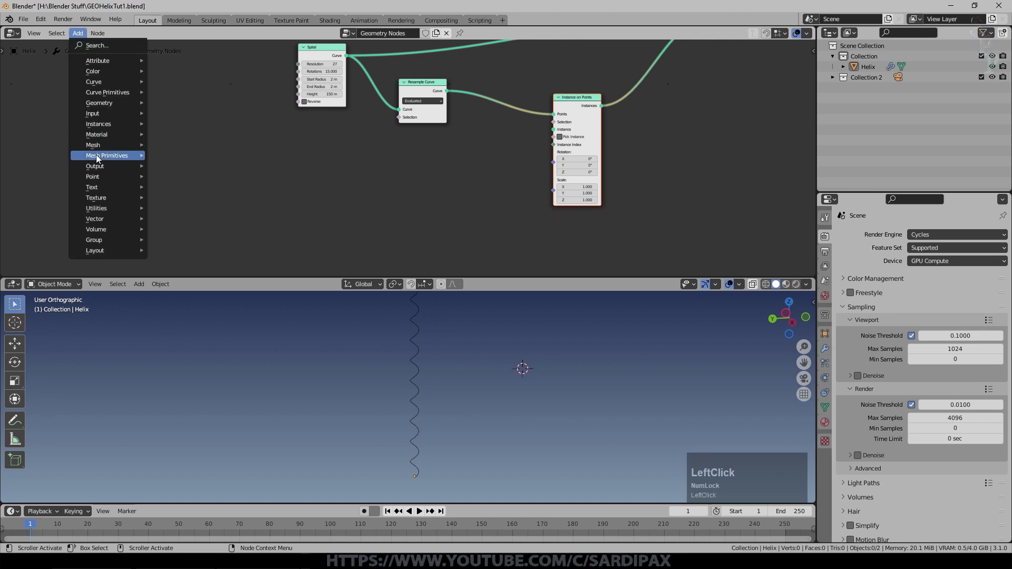
left_click(188, 196)
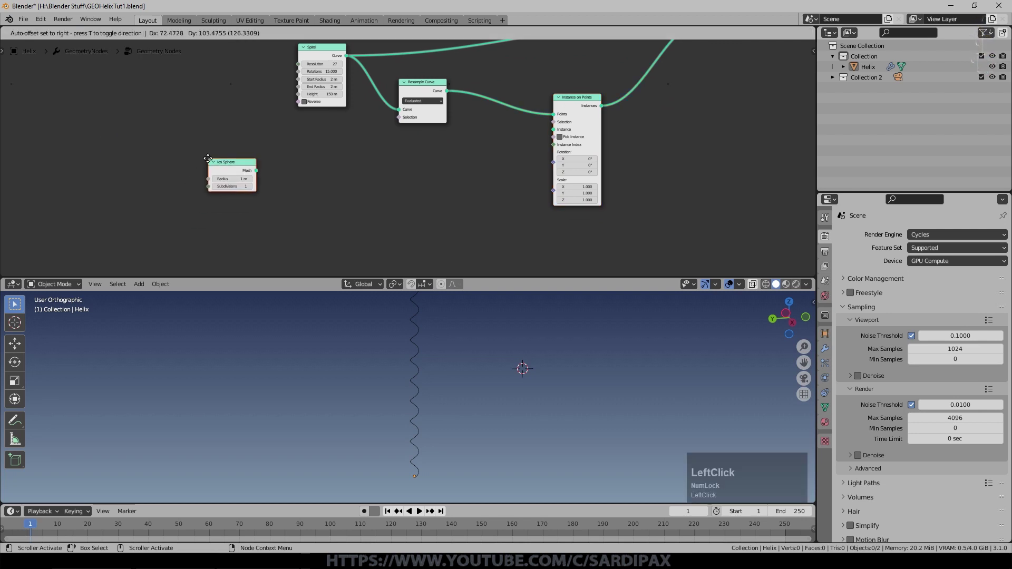
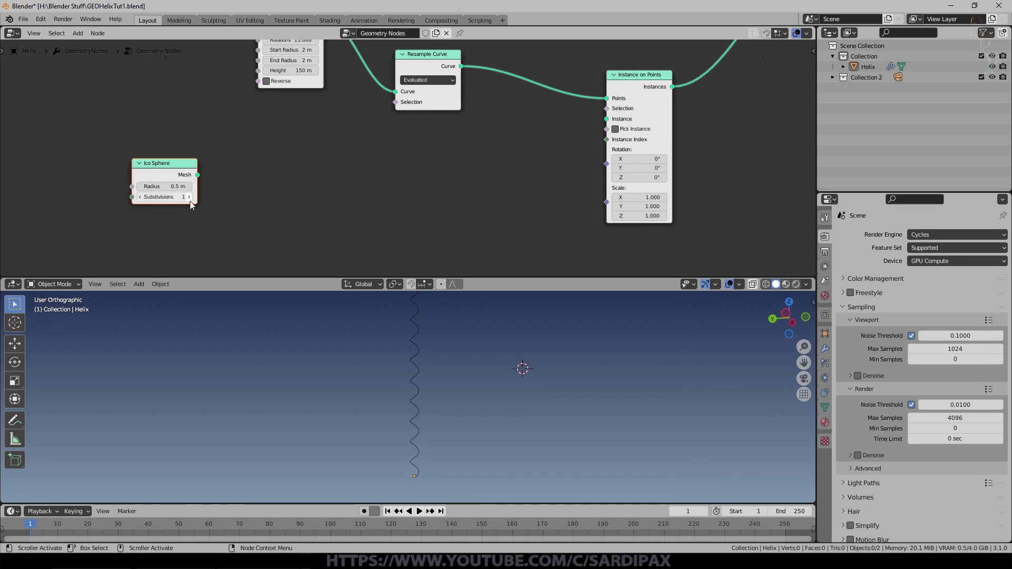
left_click(195, 203)
middle_click(290, 229)
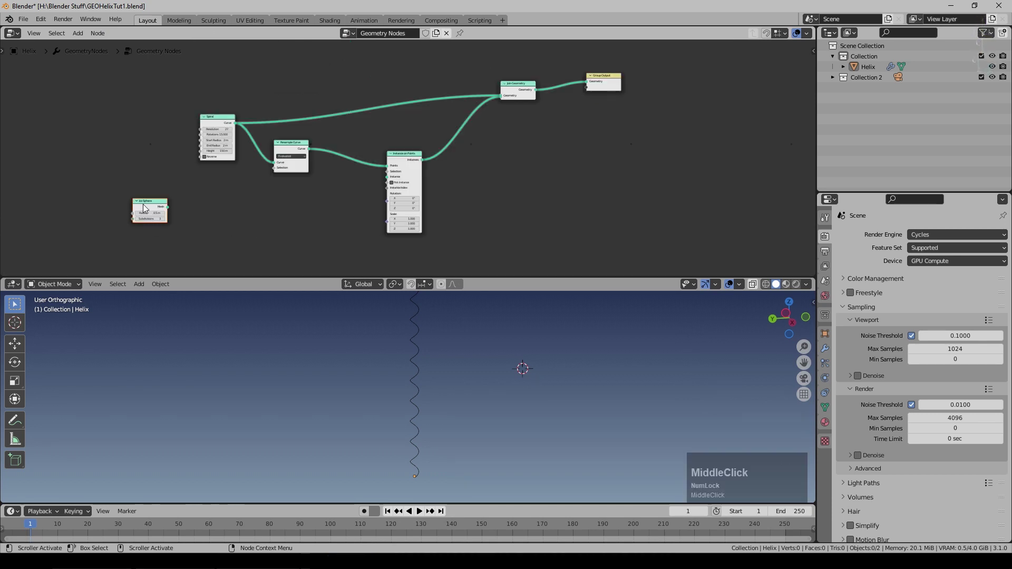
- Connect the Ico Sphere mesh into Join Geometry so a sphere appears beside the coil
left_click(155, 202)
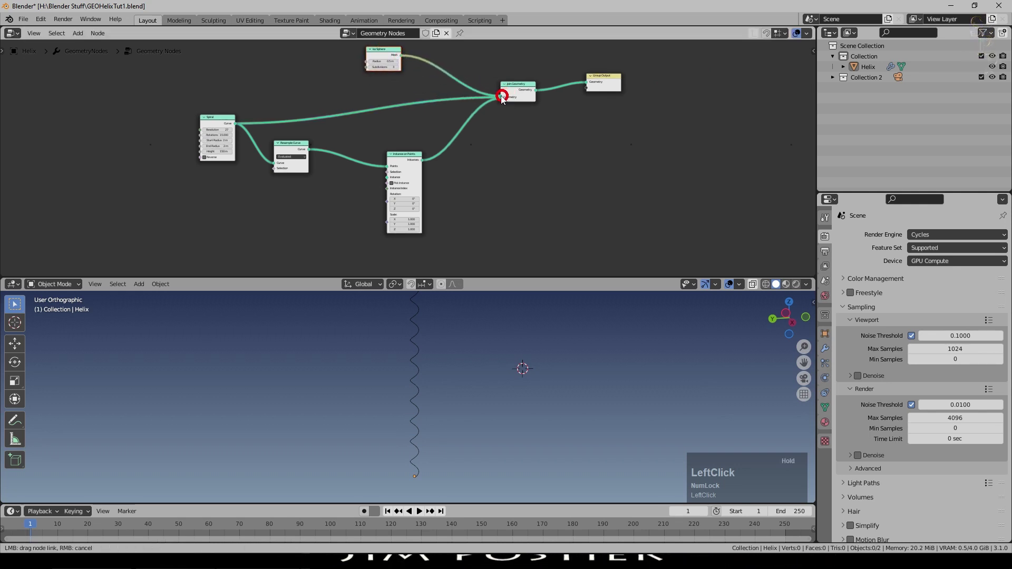
scroll("up", 3)
middle_click(380, 355)
scroll("up", 3)
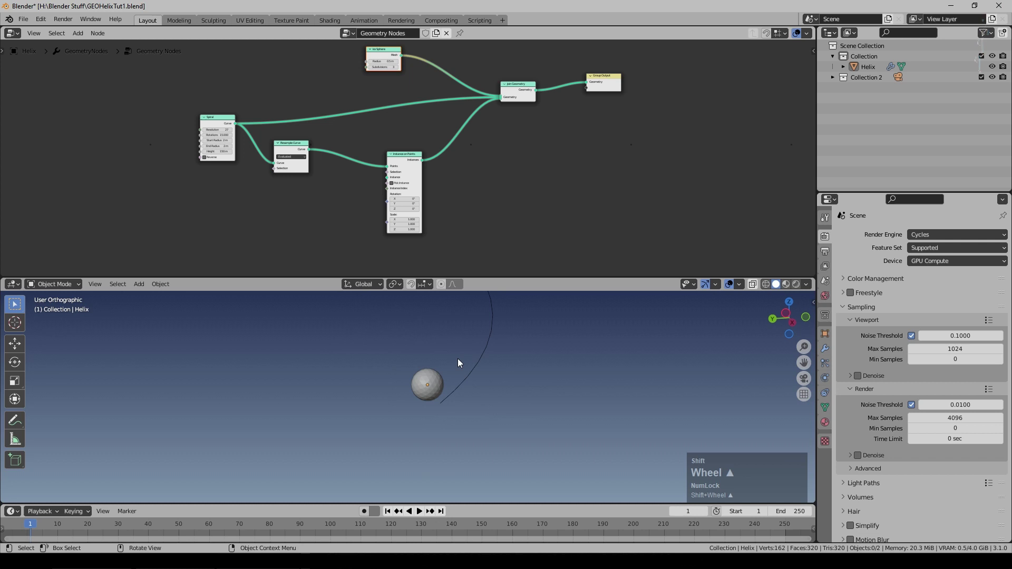
- Feed the Ico Sphere mesh into the Instance socket so spheres appear on every helix point
key("ctrl+shift+Num_Lock")
scroll("up", 3)
right_click(451, 64)
left_click(238, 195)
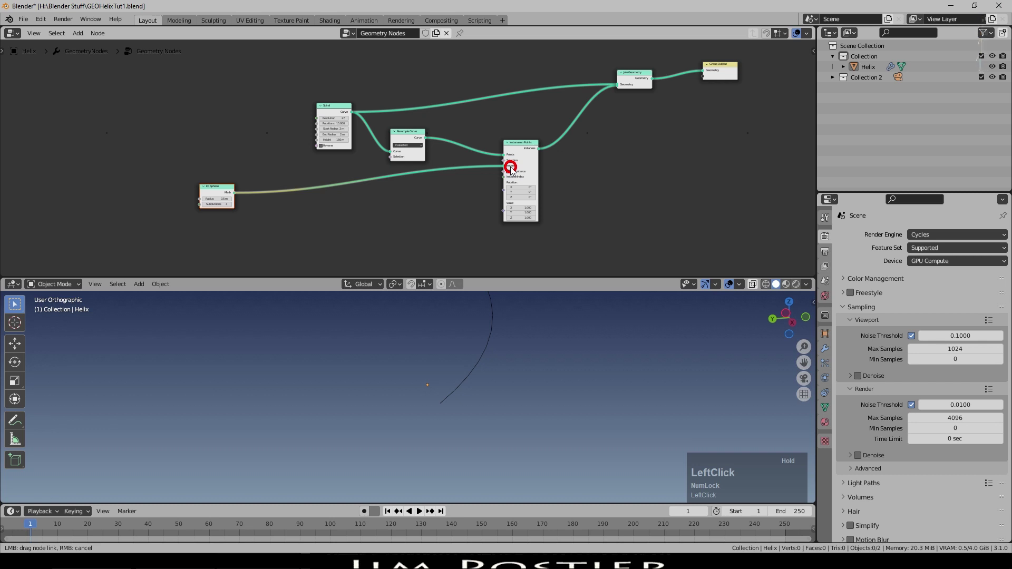
scroll("down", 3)
middle_click(484, 350)
scroll("down", 3)
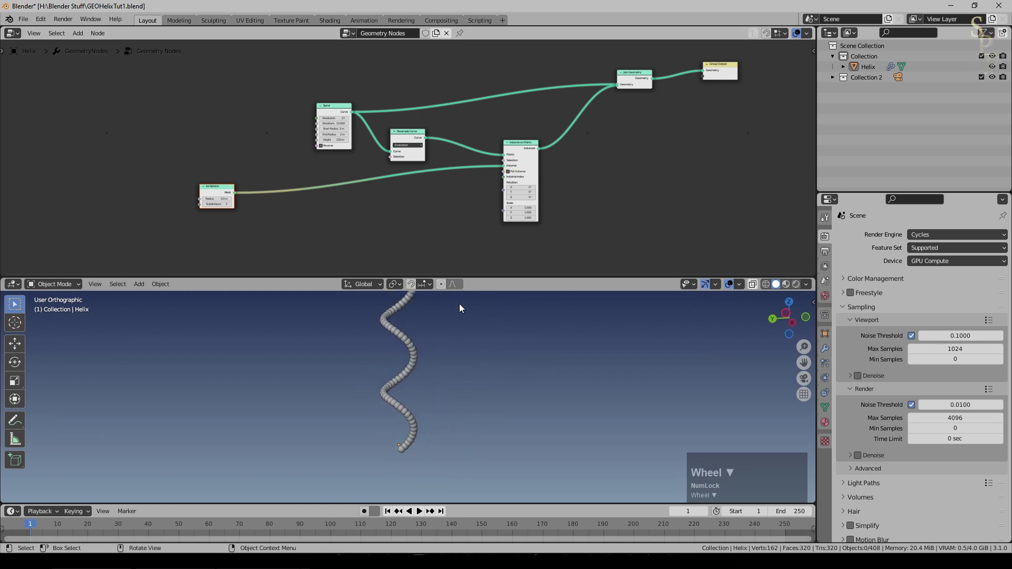
middle_click(469, 339)
scroll("down", 3)
middle_click(457, 451)
middle_click(482, 446)
- Set the instanced Ico Sphere to 3 subdivisions and 0.3 m radius, forming a coil of beads
left_click(87, 228)
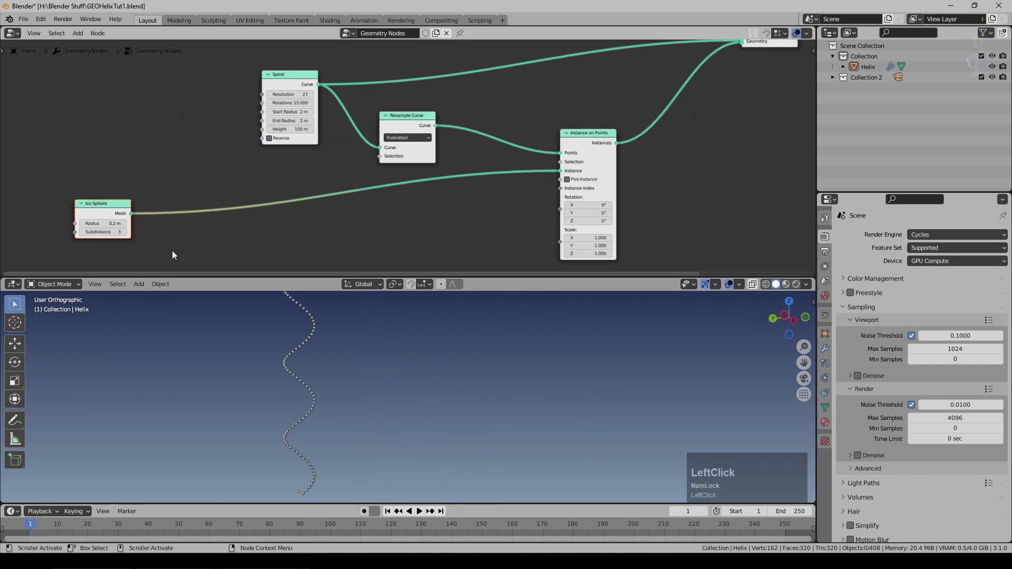
scroll("up", 3)
middle_click(384, 349)
scroll("up", 3)
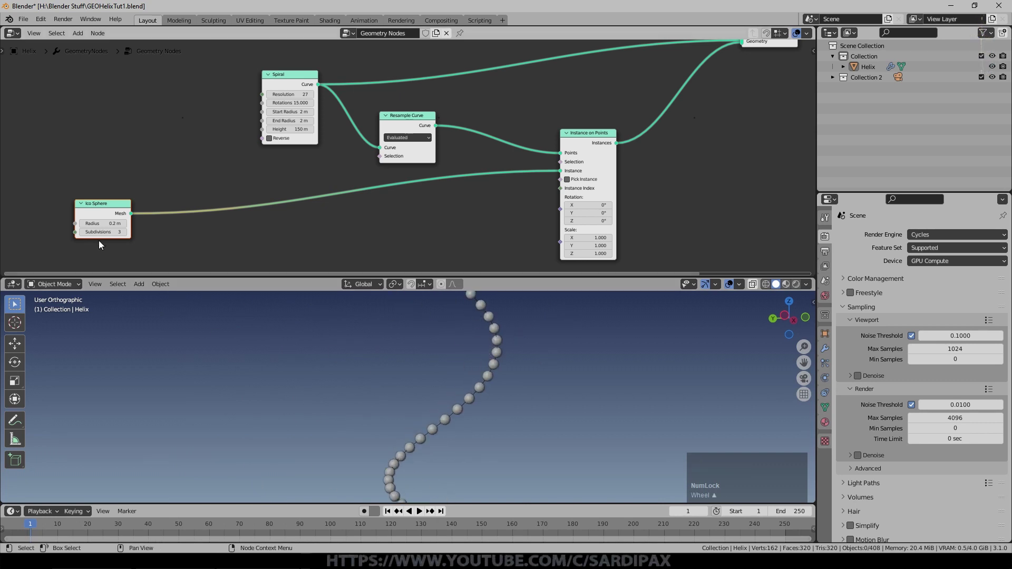
left_click(128, 225)
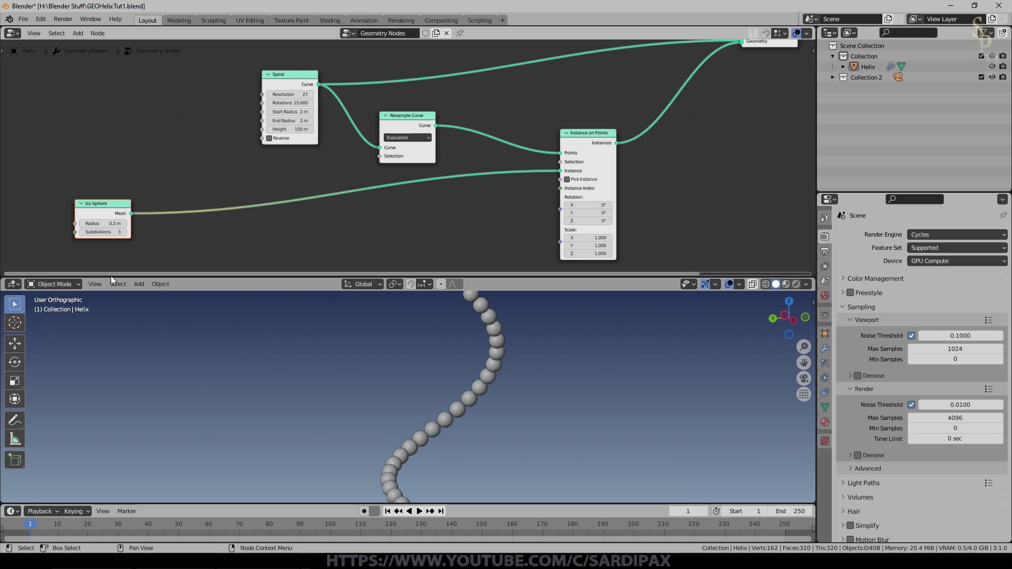
middle_click(570, 393)
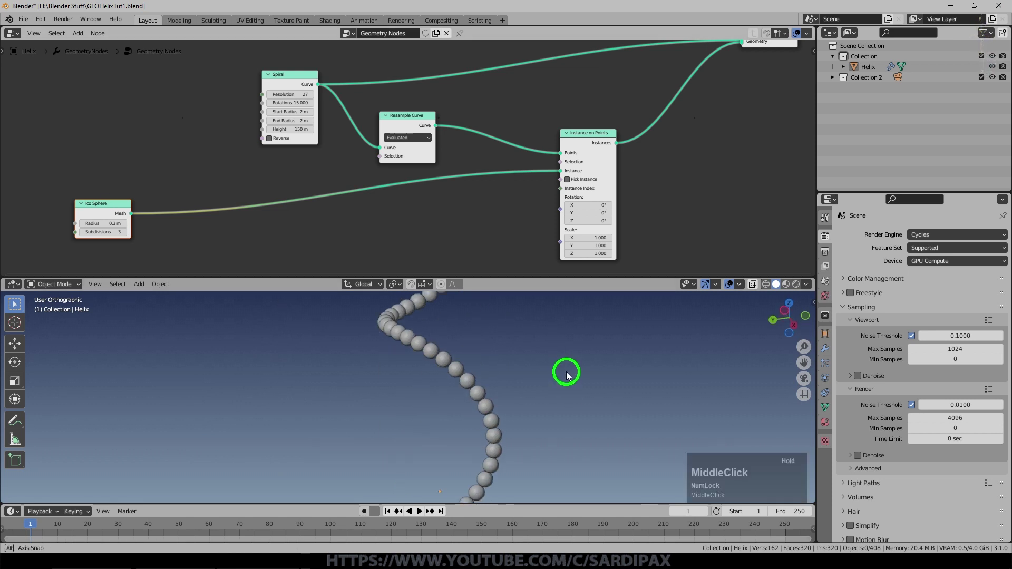
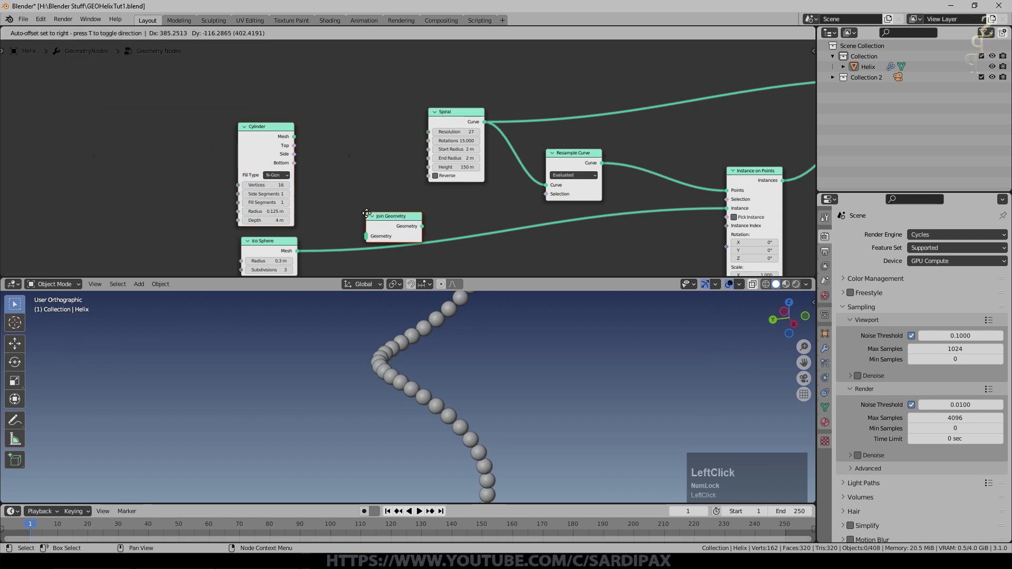
- Wire the 0.125 m cylinder into Join Geometry beside the ico sphere and inspect the new rods
left_click(299, 139)
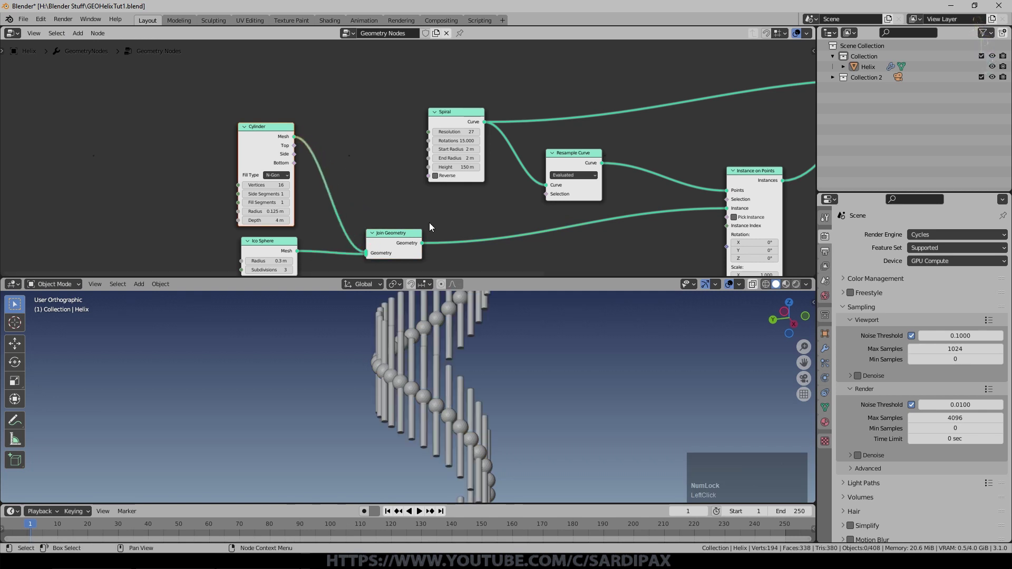
middle_click(528, 375)
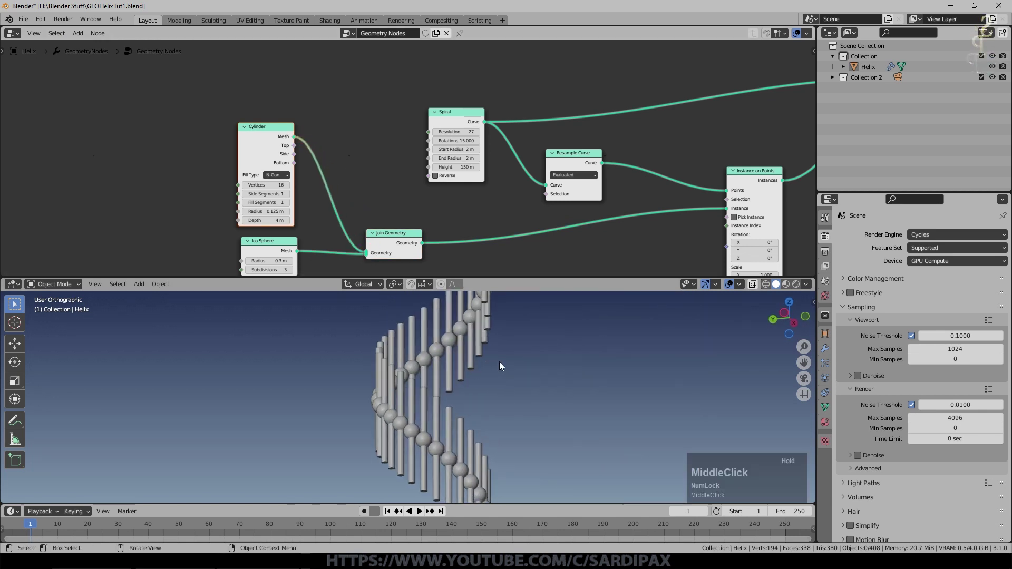
left_click(448, 382)
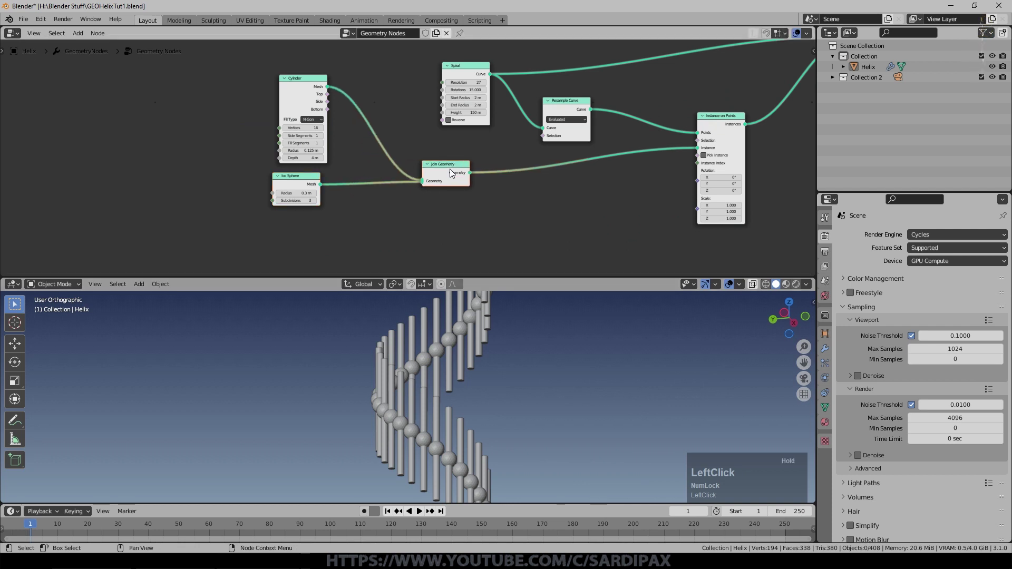
- Insert a Transform node on the Ico Sphere–Join link lifting the spheres 2.3 m in Z
left_click(79, 35)
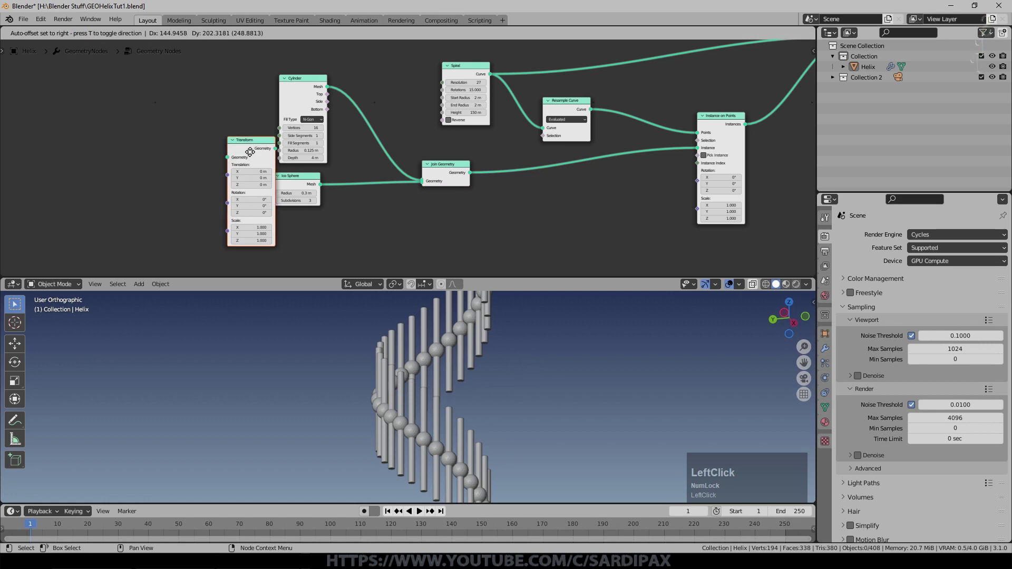
left_click(343, 169)
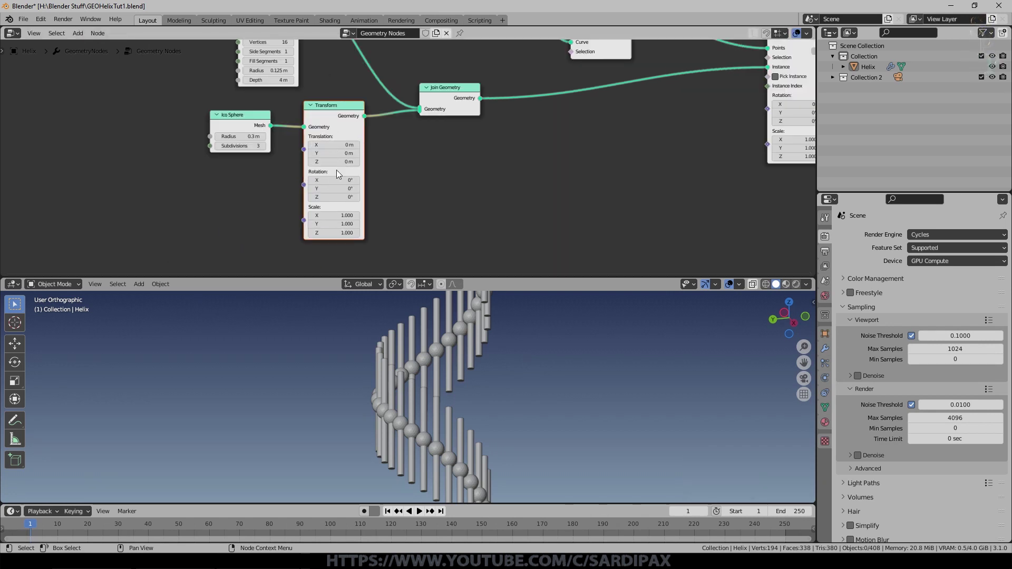
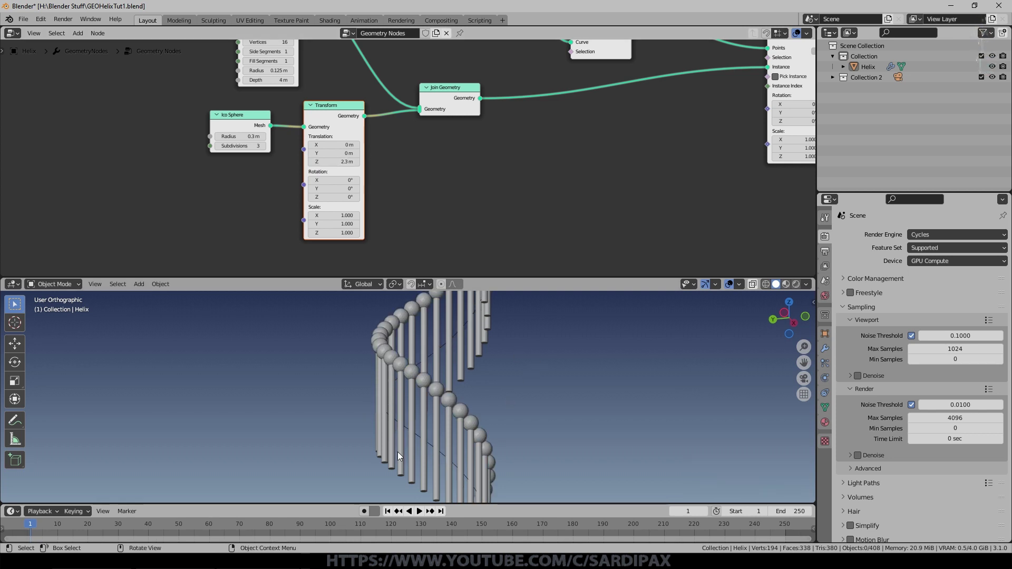
scroll("down", 3)
left_click(362, 122)
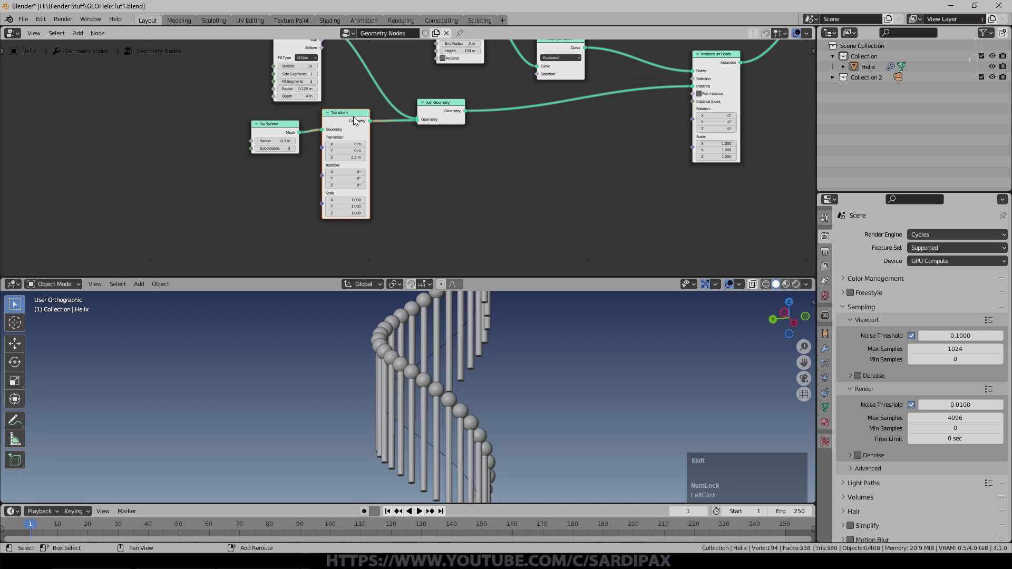
- Duplicate the sphere Transform lowered to -1.9 m Z and feed it into Join Geometry
key("shift+d")
left_click(349, 203)
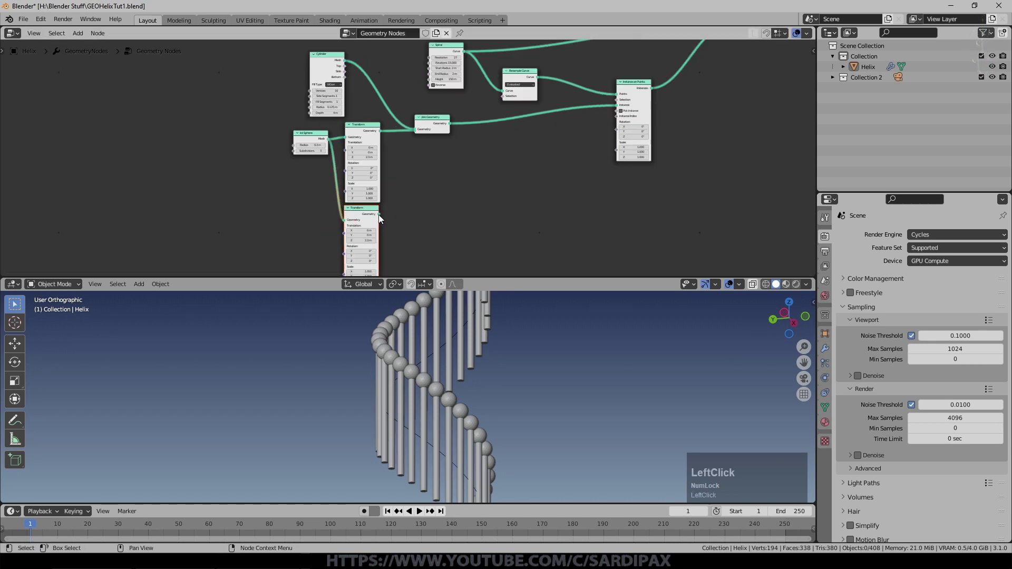
left_click(383, 219)
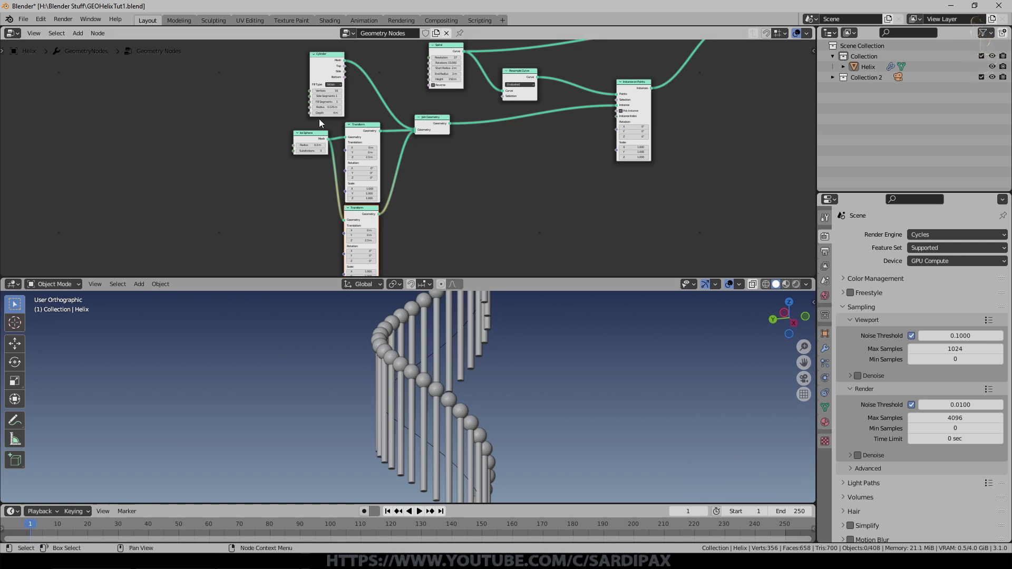
left_click(320, 134)
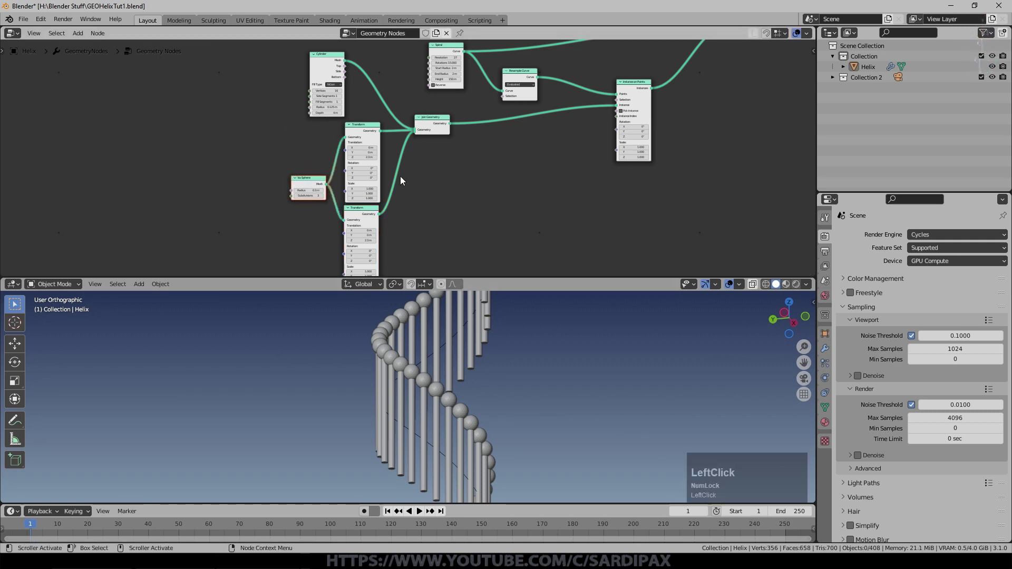
- Orbit and pan the viewport to check beads now cap both rod ends
middle_click(565, 377)
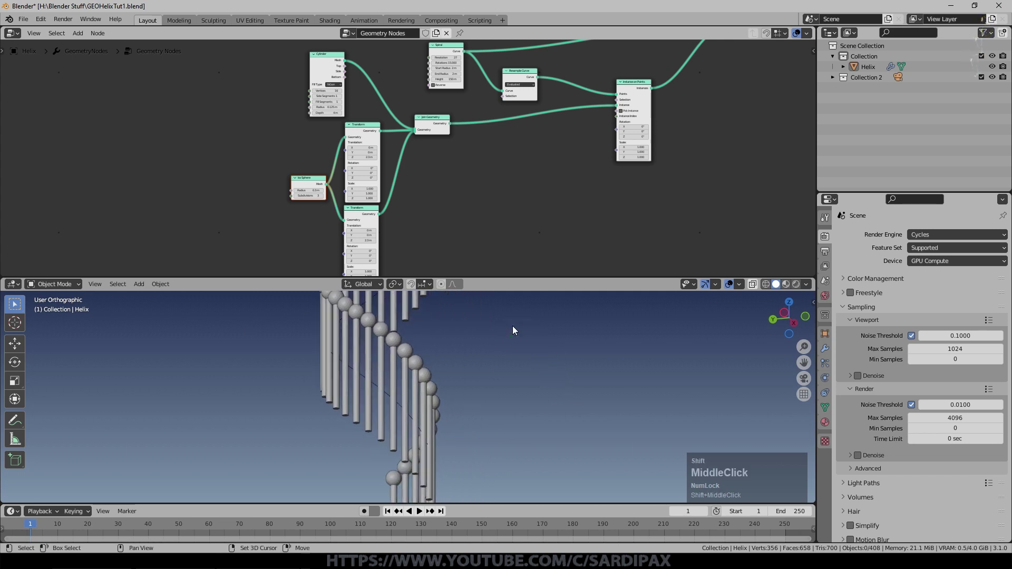
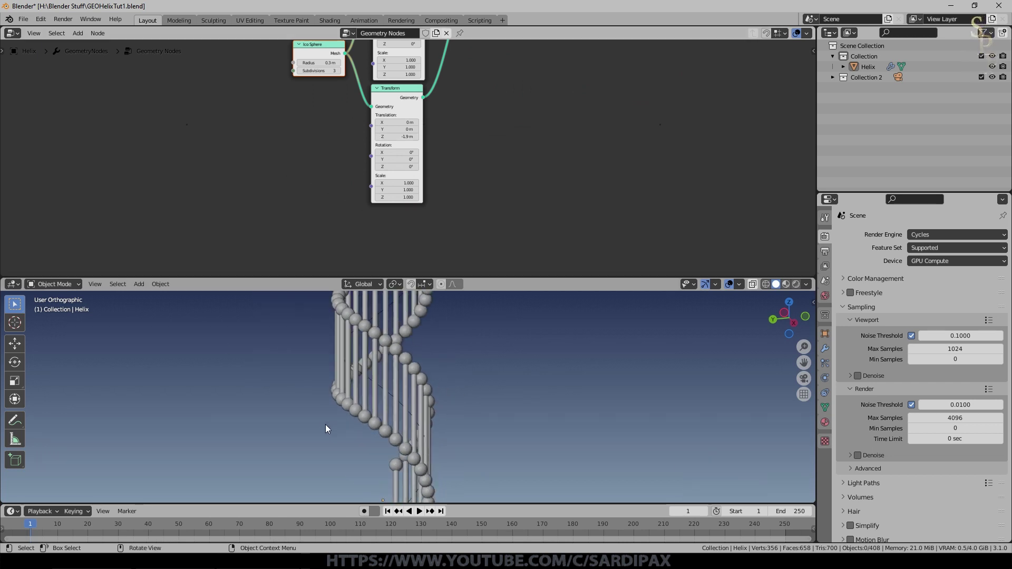
middle_click(561, 427)
scroll("down", 3)
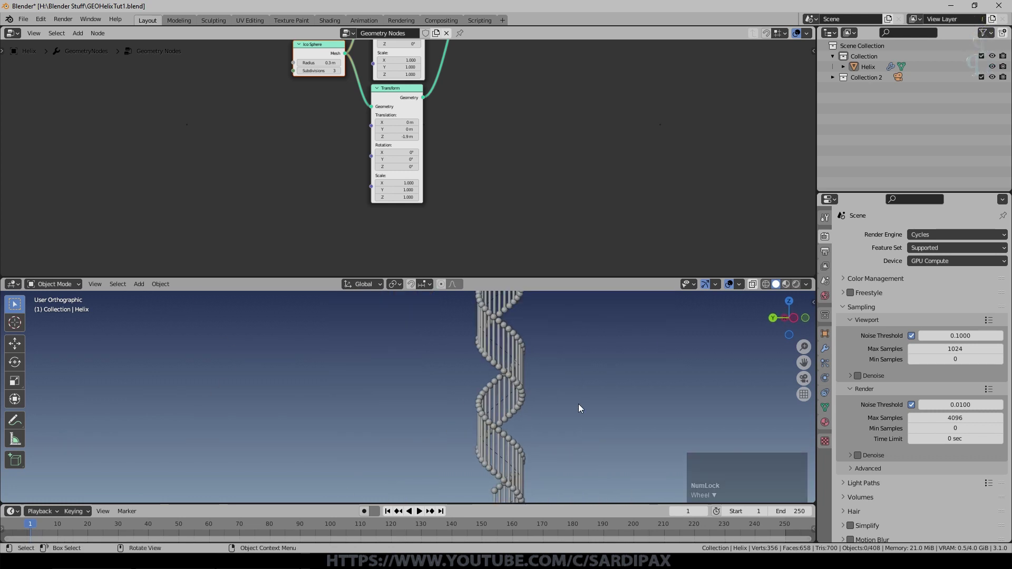
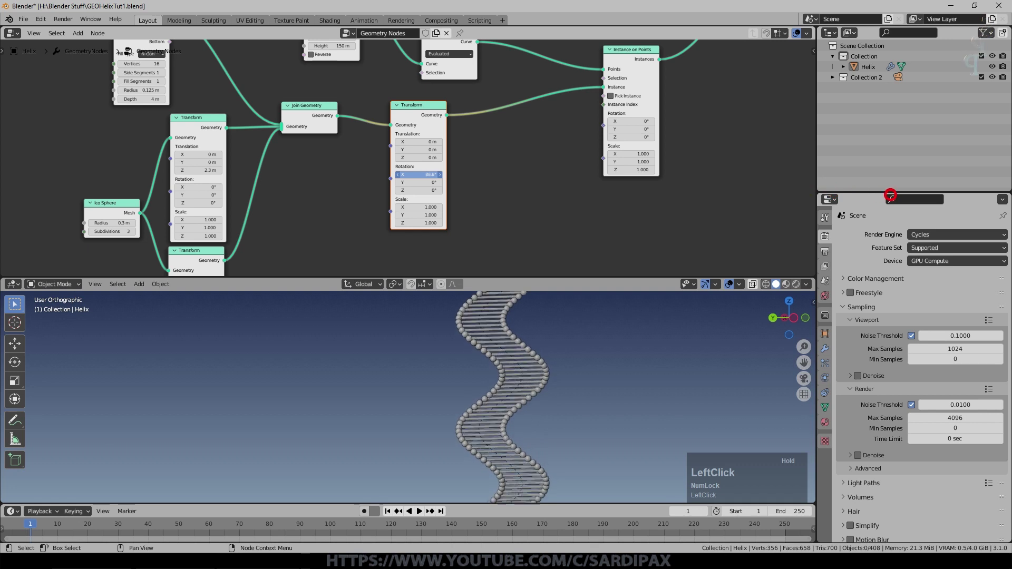
- On the whole-rung Transform, clear the X rotation test back to 0 and tidy the node
middle_click(508, 449)
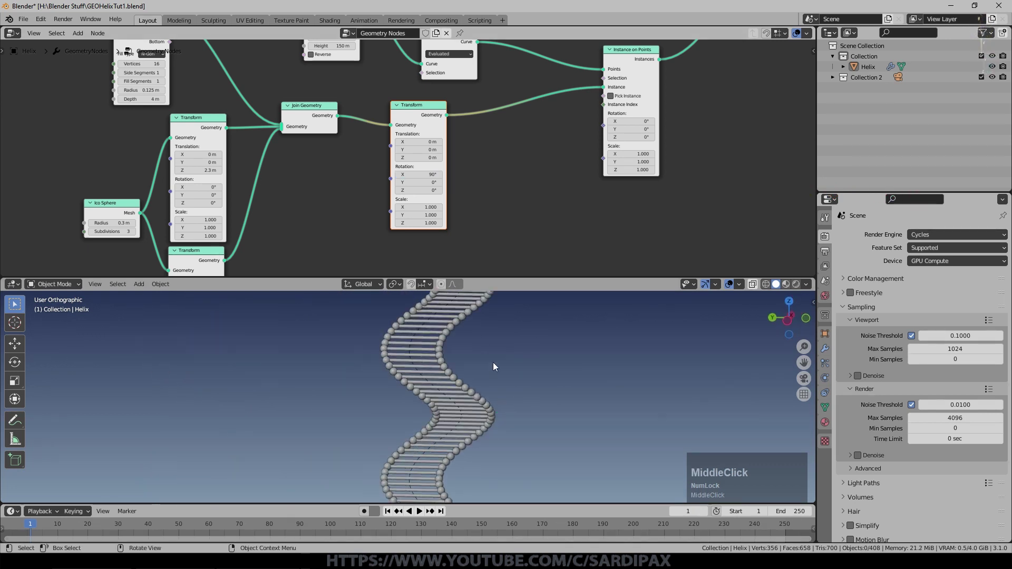
left_click(454, 222)
key("KP_0")
key("KP_Enter")
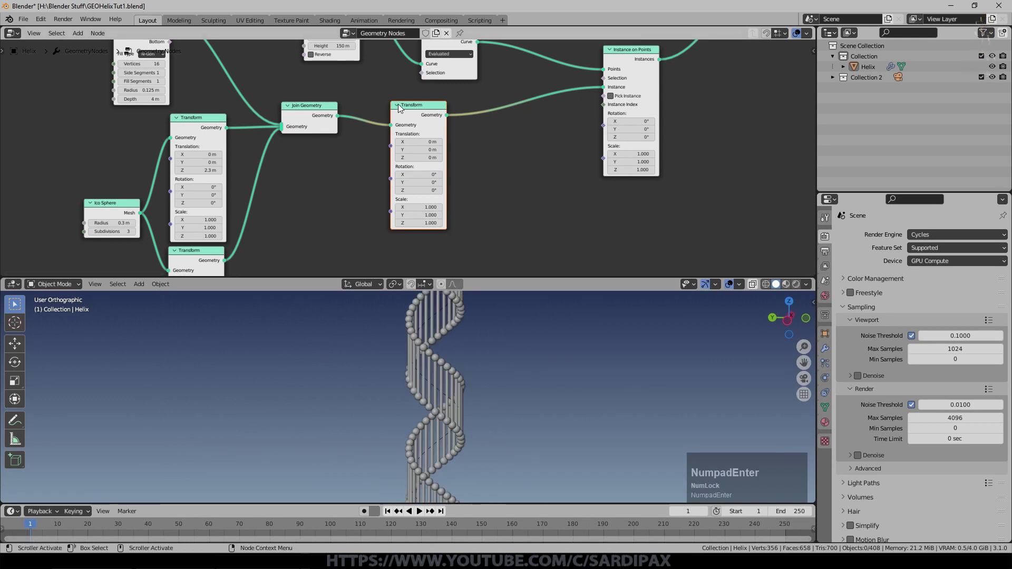
left_click(421, 108)
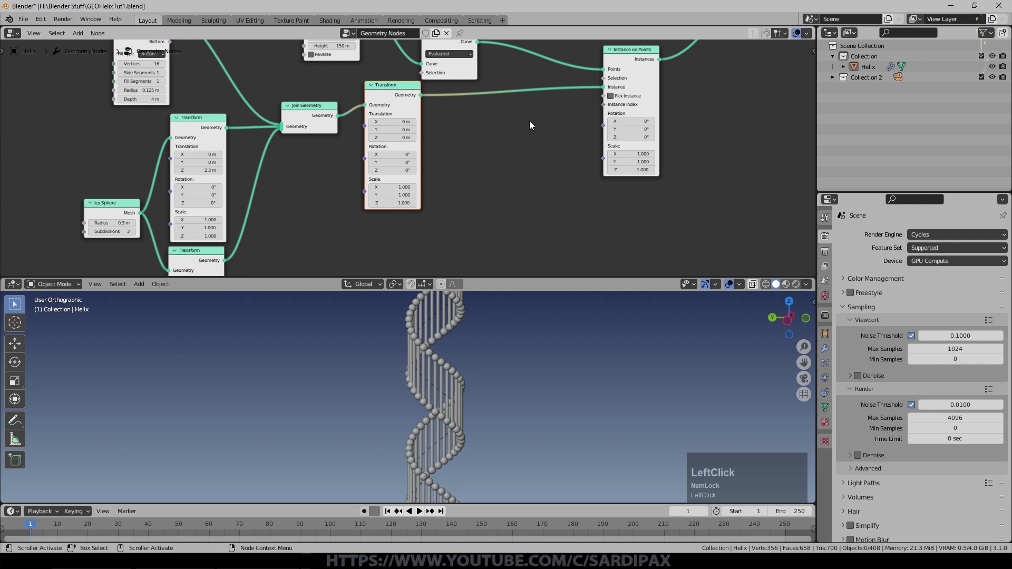
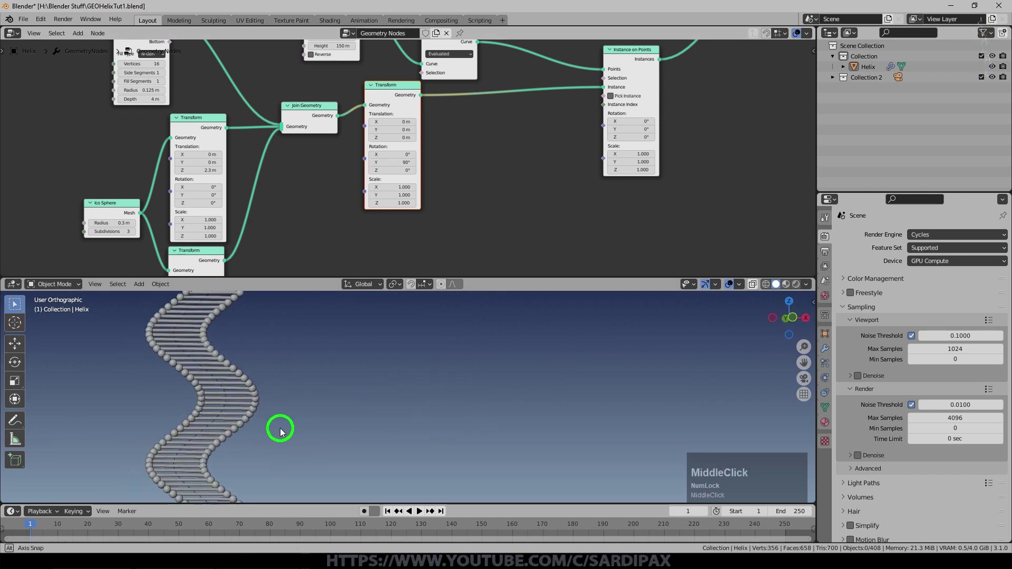
- Orbit and snap the viewport along the helix to verify the 90° Y rotation lays rungs flat
key("KP_7")
middle_click(278, 421)
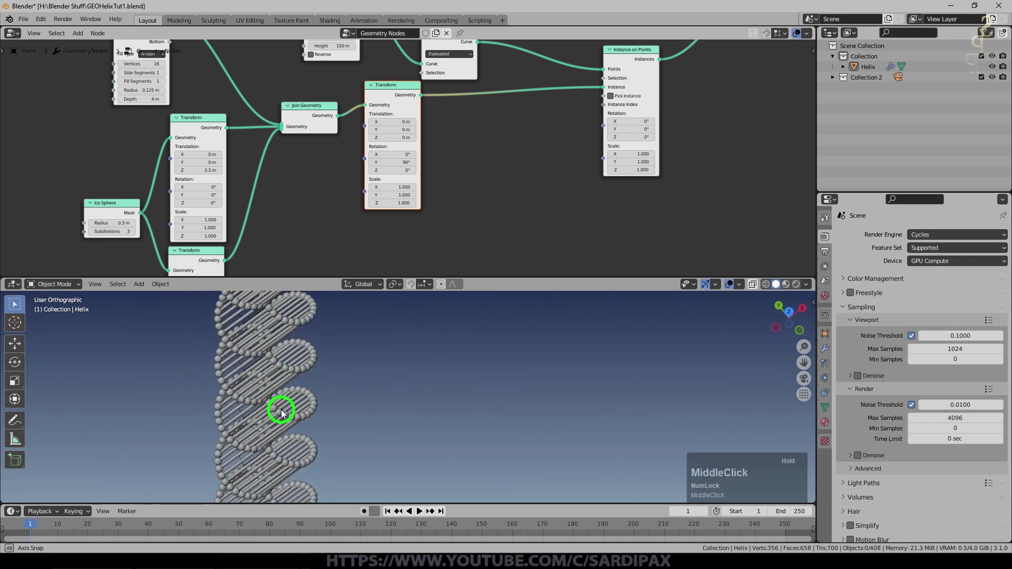
key("KP_0")
scroll("down", 3)
middle_click(449, 376)
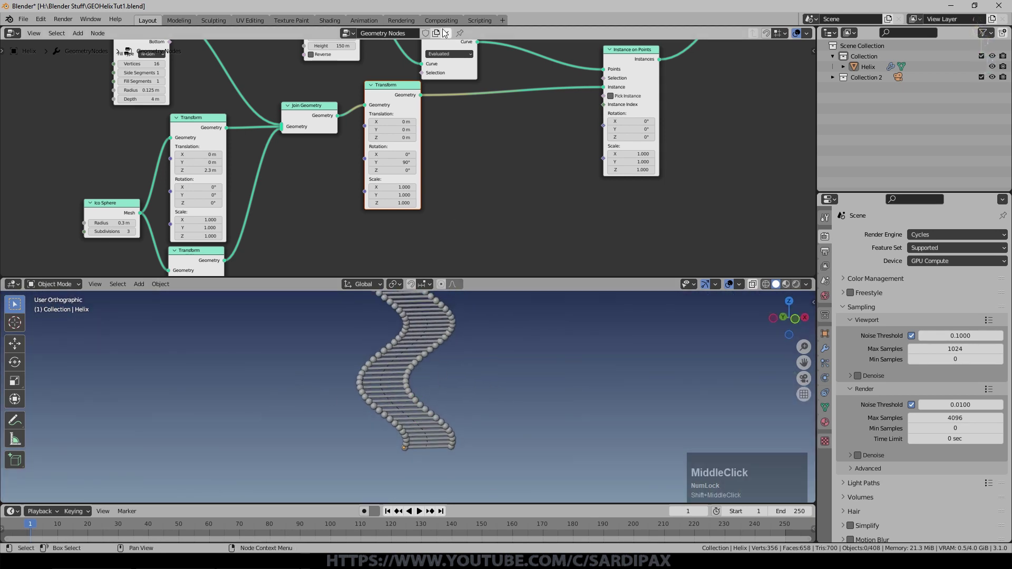
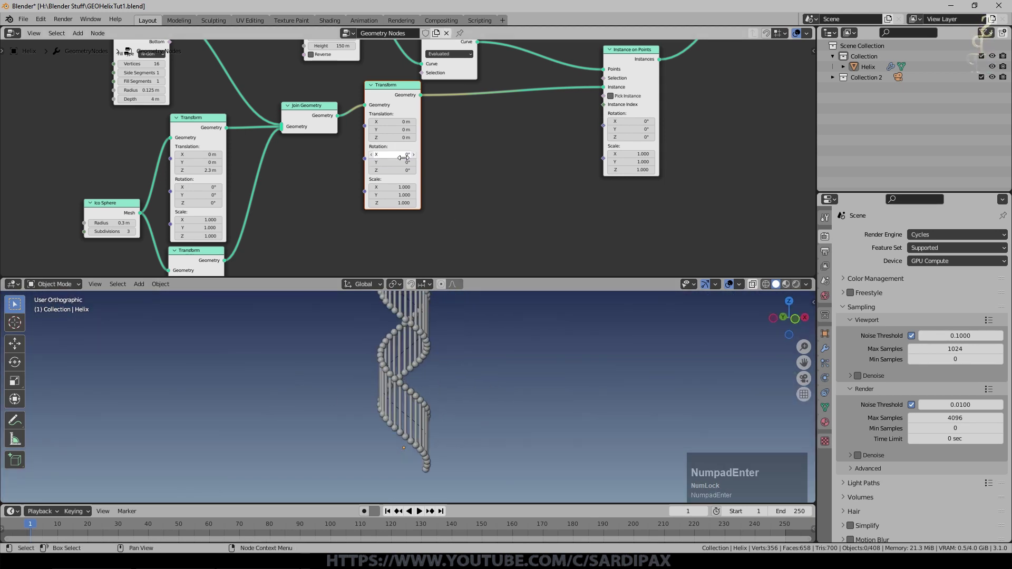
- Add a Spline Parameter node from the Curve category to the tree
scroll("down", 3)
key("Delete")
left_click(82, 36)
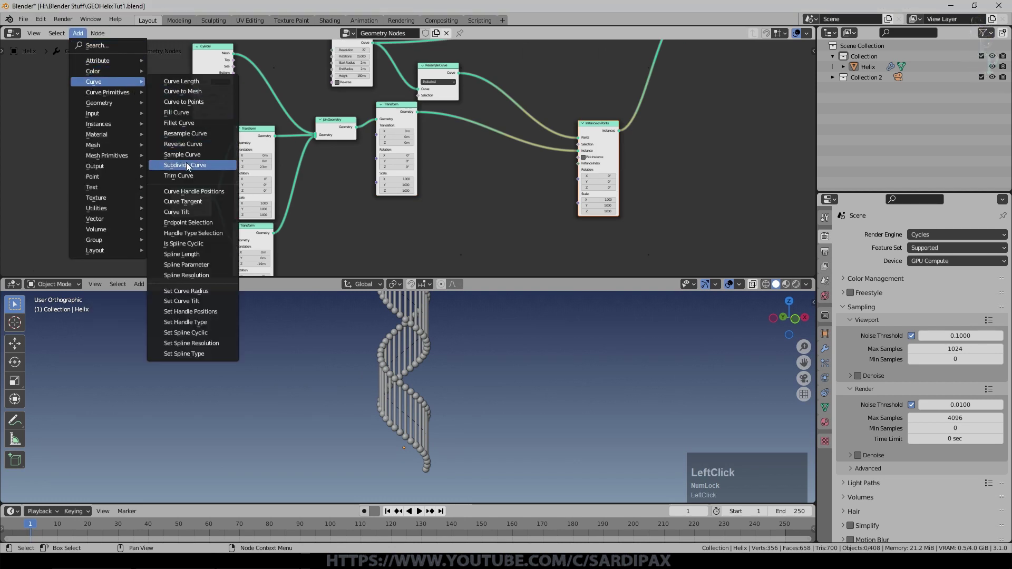
left_click(206, 267)
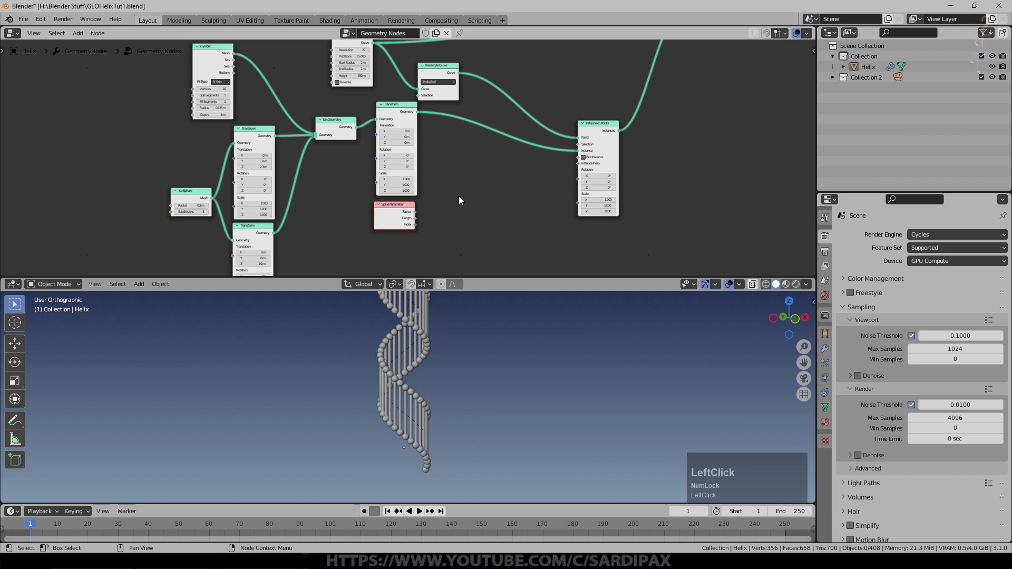
scroll("up", 3)
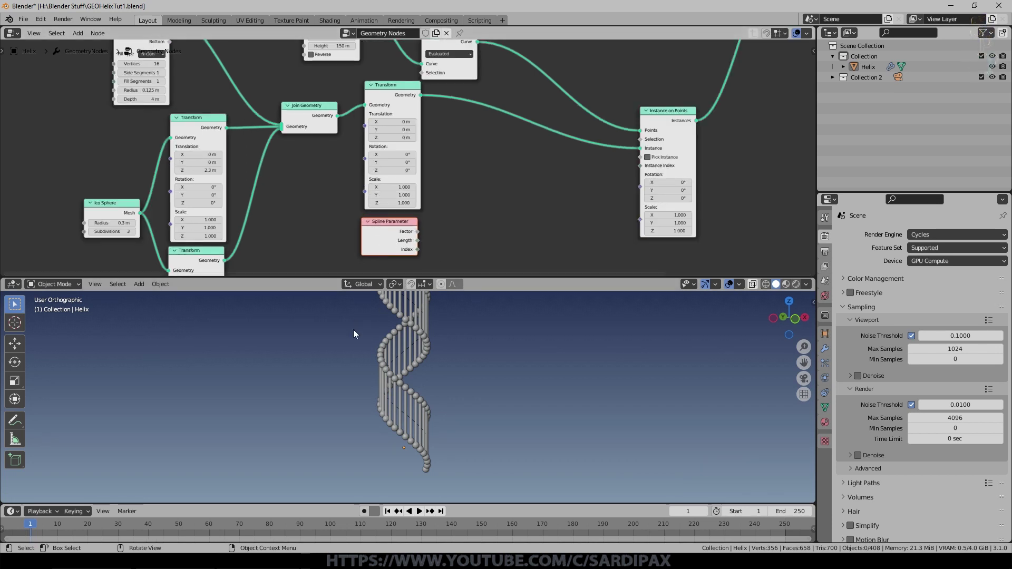
- Add Combine XYZ and Align Euler to Vector nodes, linking the combined vector into the alignment
left_click(99, 85)
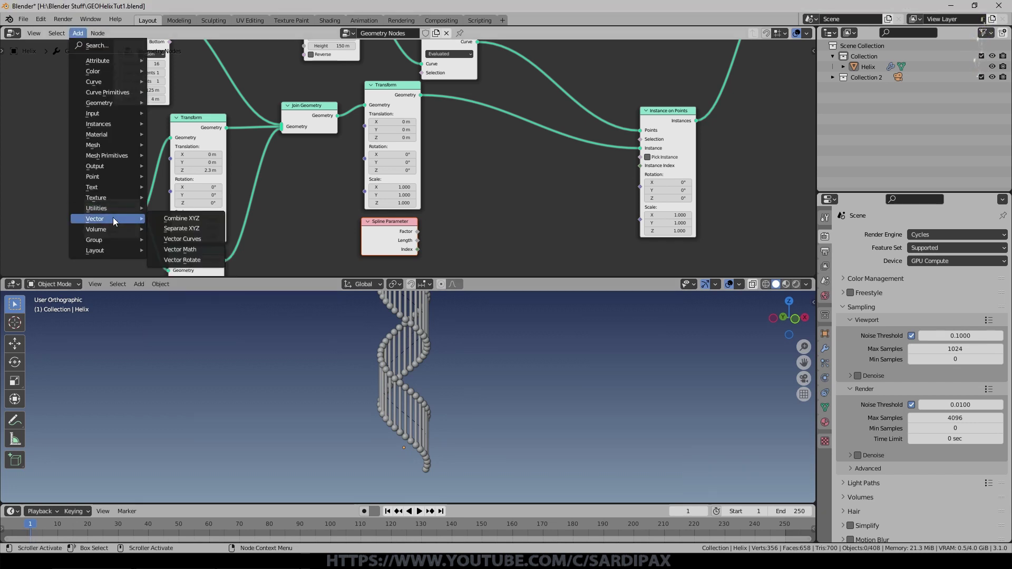
left_click(205, 219)
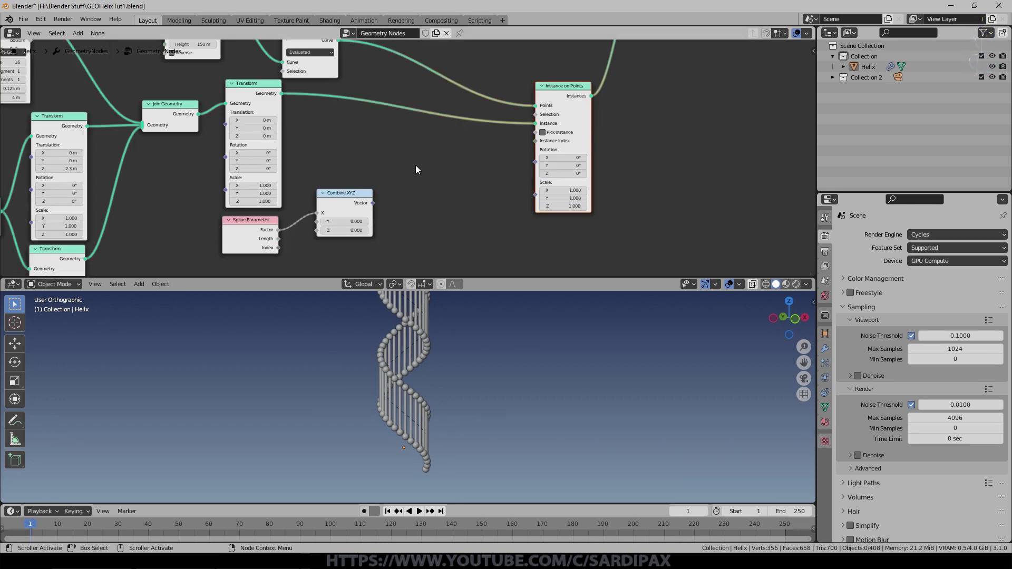
left_click(85, 39)
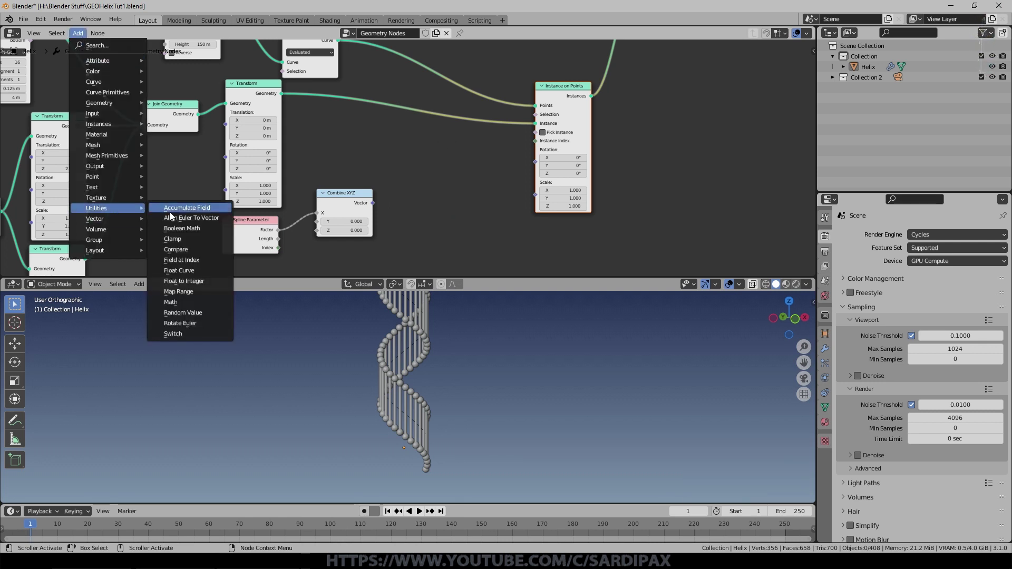
left_click(175, 216)
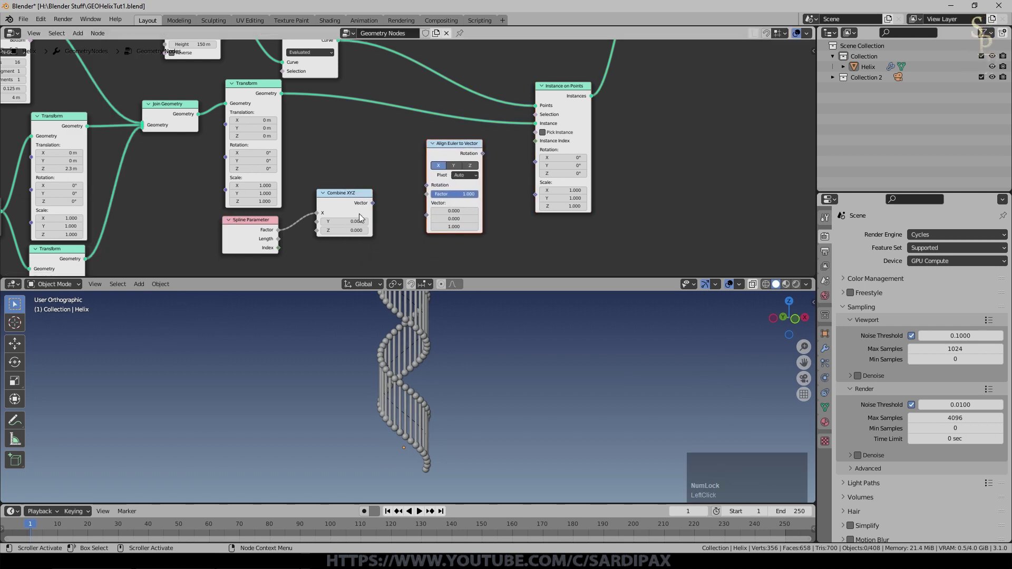
left_click_drag(397, 201, 334, 198)
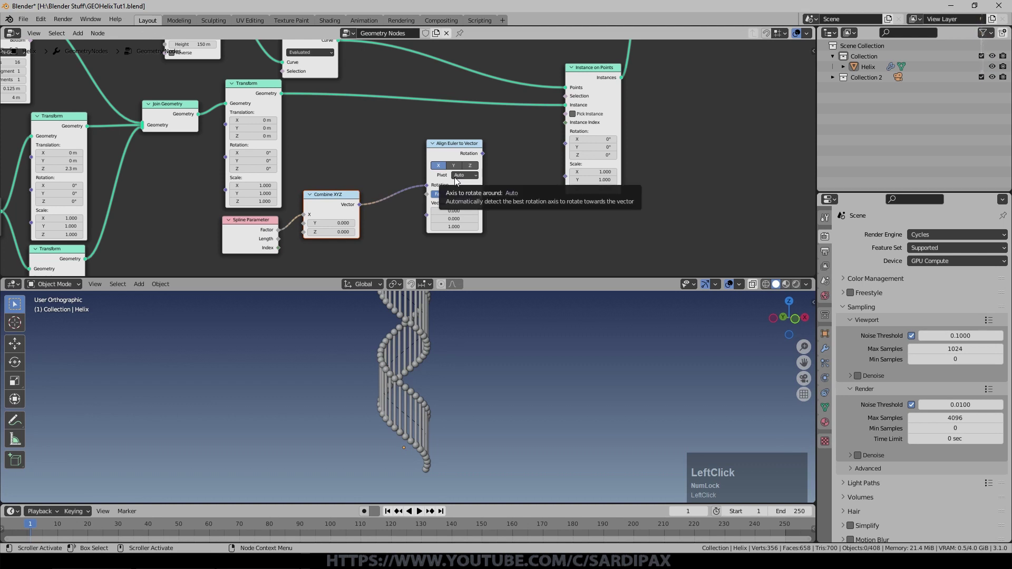
- Feed the aligned rotation into Instance on Points and add a Curve Tangent node
left_click_drag(490, 153, 580, 145)
left_click(85, 33)
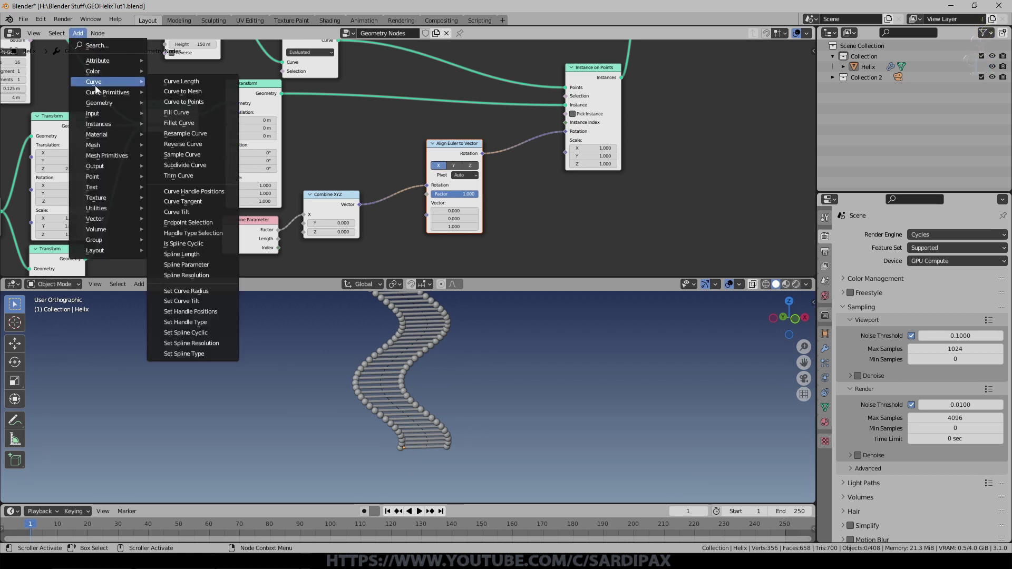
left_click(190, 209)
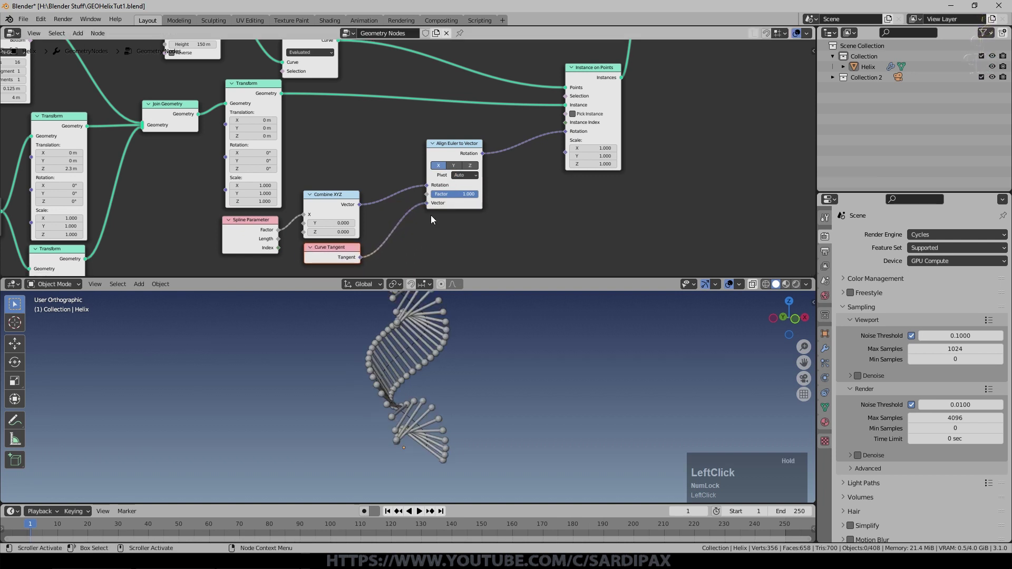
middle_click(478, 390)
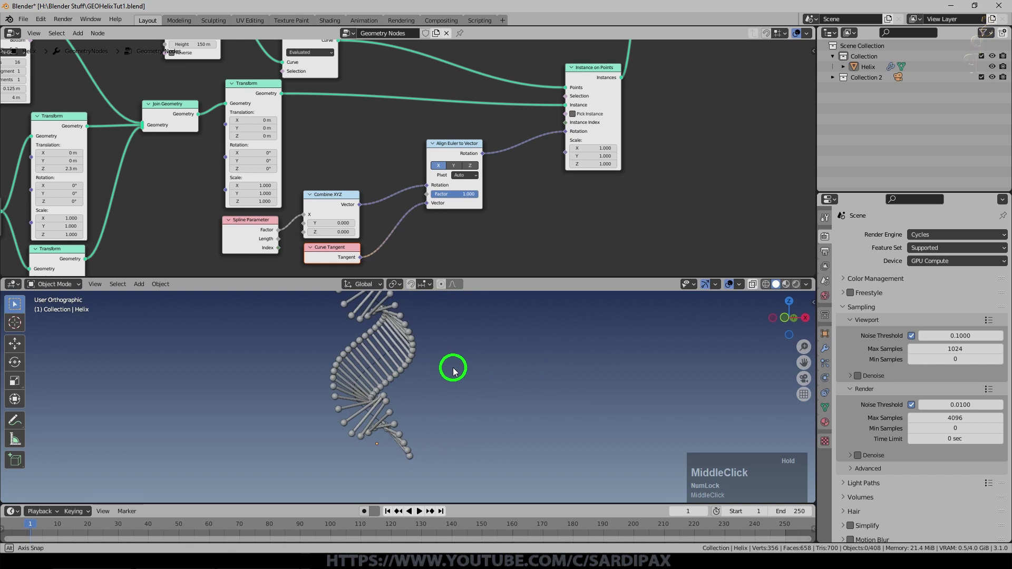
- Set Align Euler to Vector to the Z axis with X pivot and inspect the rungs
scroll("up", 3)
middle_click(535, 343)
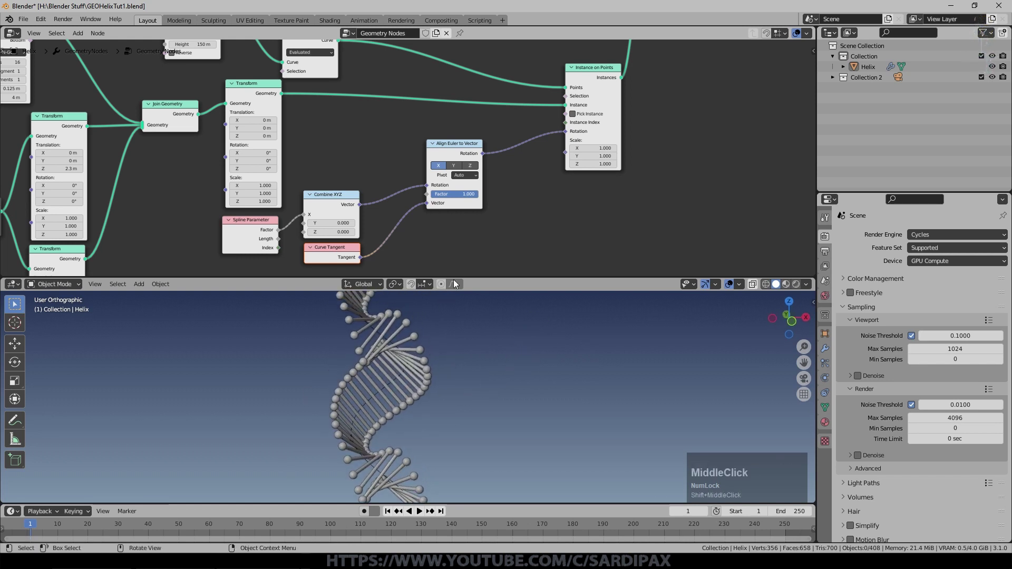
left_click(475, 166)
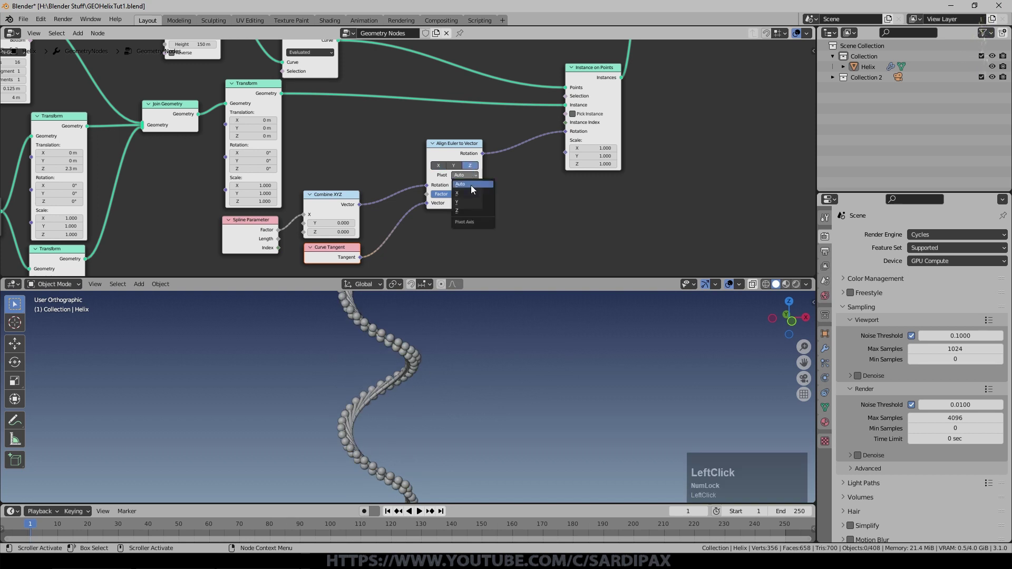
middle_click(588, 385)
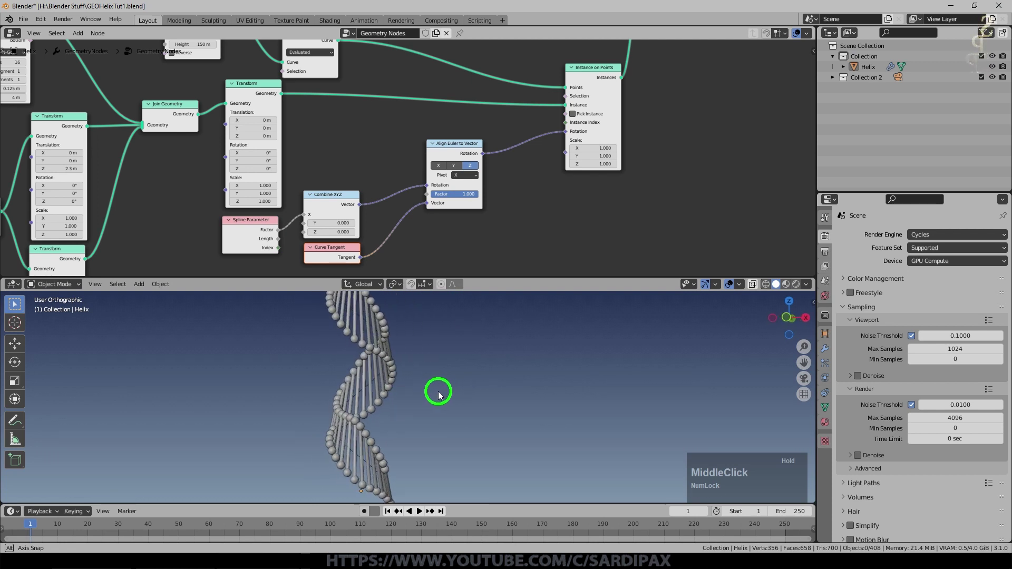
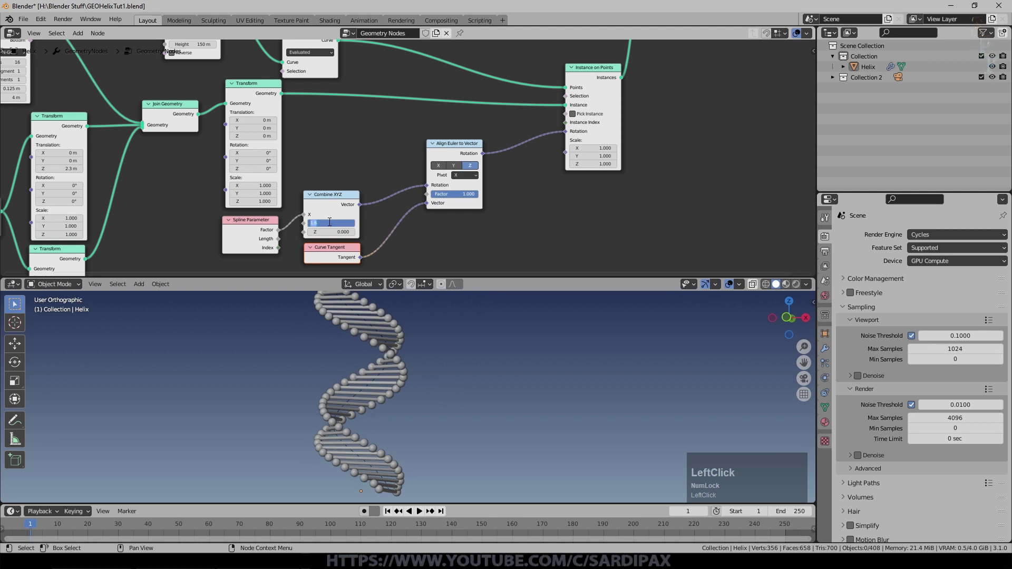
- Set Combine XYZ Y to 1.57 for a quarter-turn rung rotation and check it around the helix
key("KP_1")
key("KP_Decimal")
key("KP_5")
key("KP_7")
key("KP_Enter")
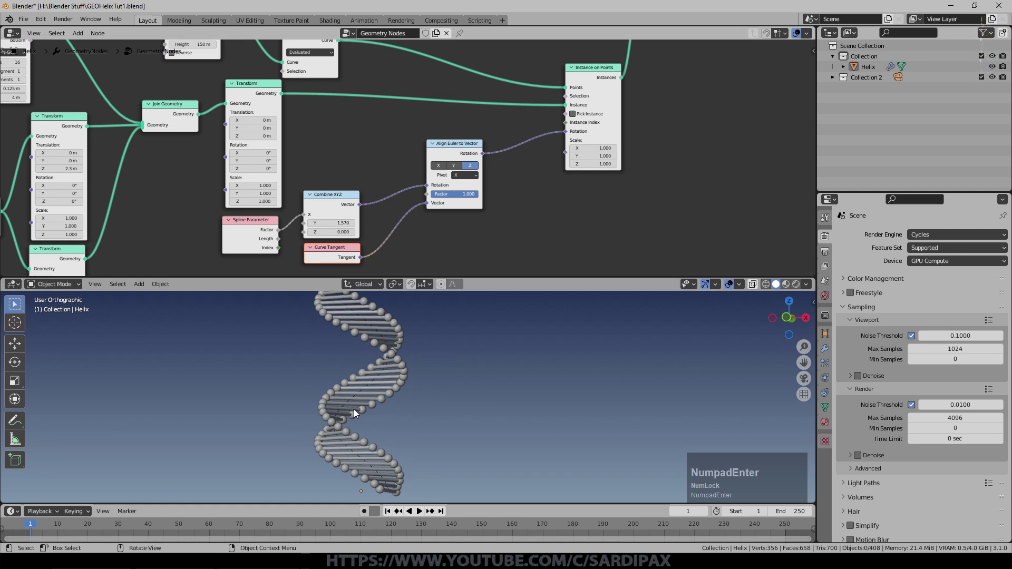
middle_click(361, 414)
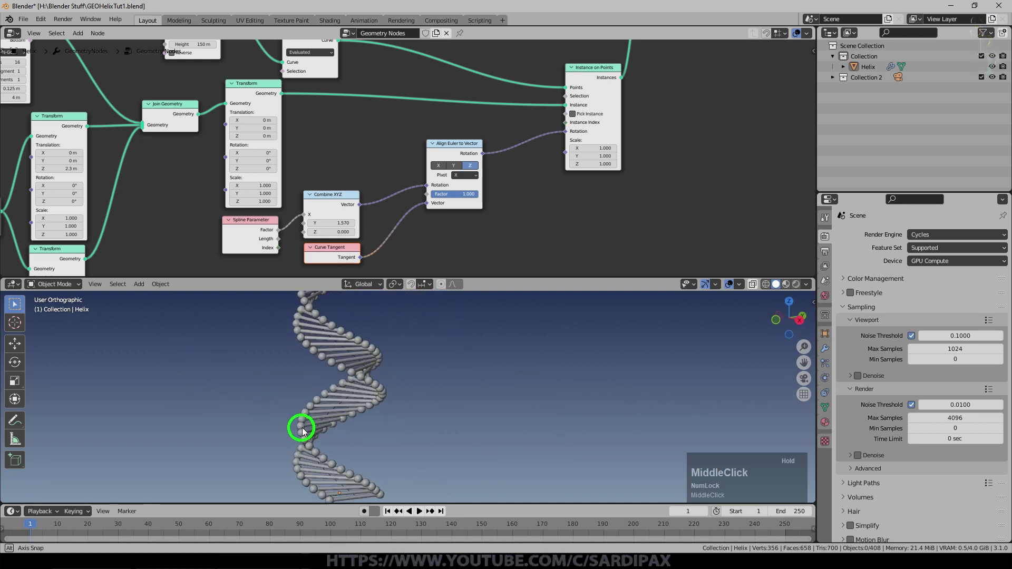
scroll("up", 3)
middle_click(575, 223)
- Review the node graph around Align Euler to Vector and save GEOHelixTut1
scroll("up", 3)
left_click(220, 194)
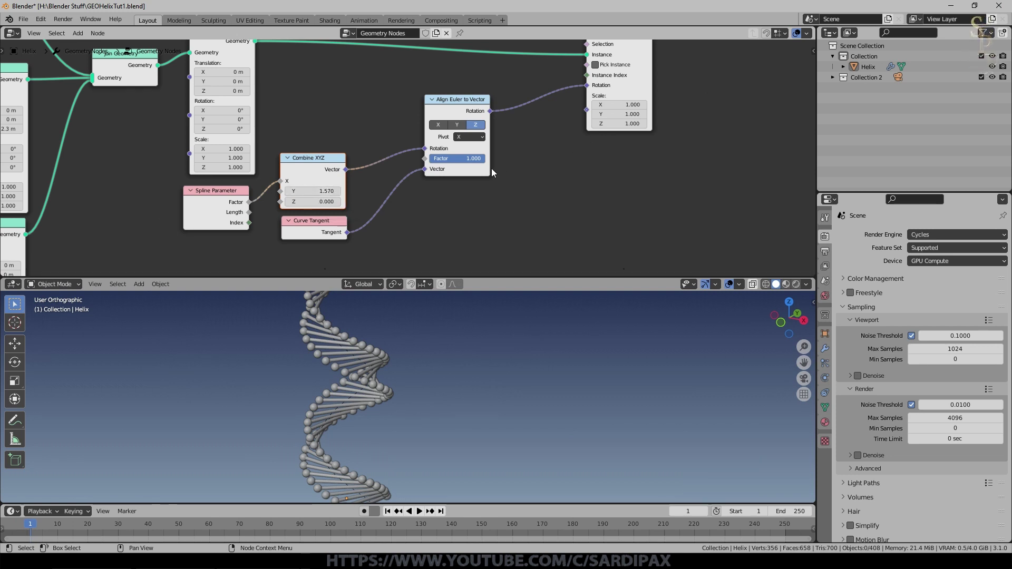
middle_click(444, 210)
left_click(331, 243)
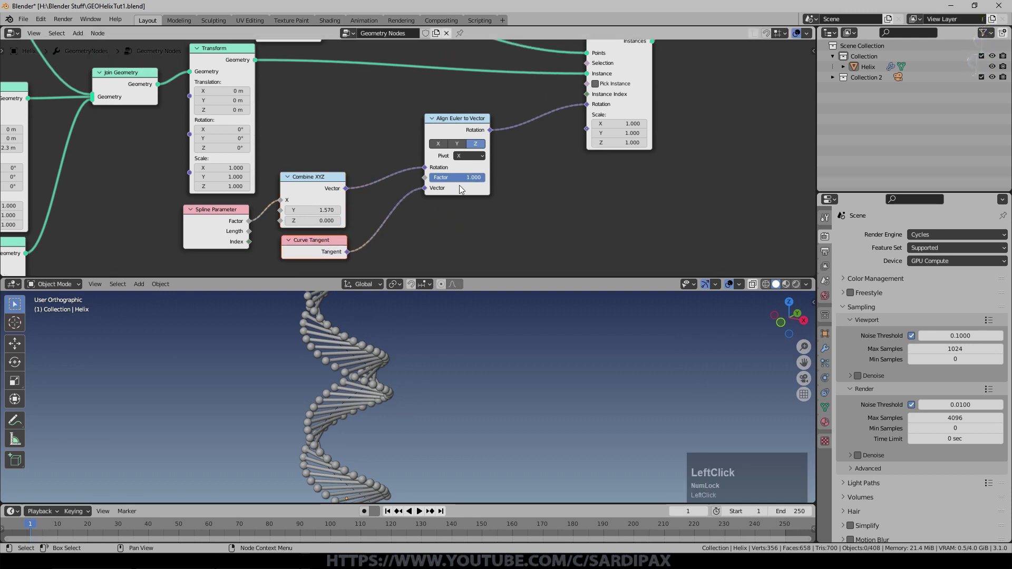
left_click(465, 119)
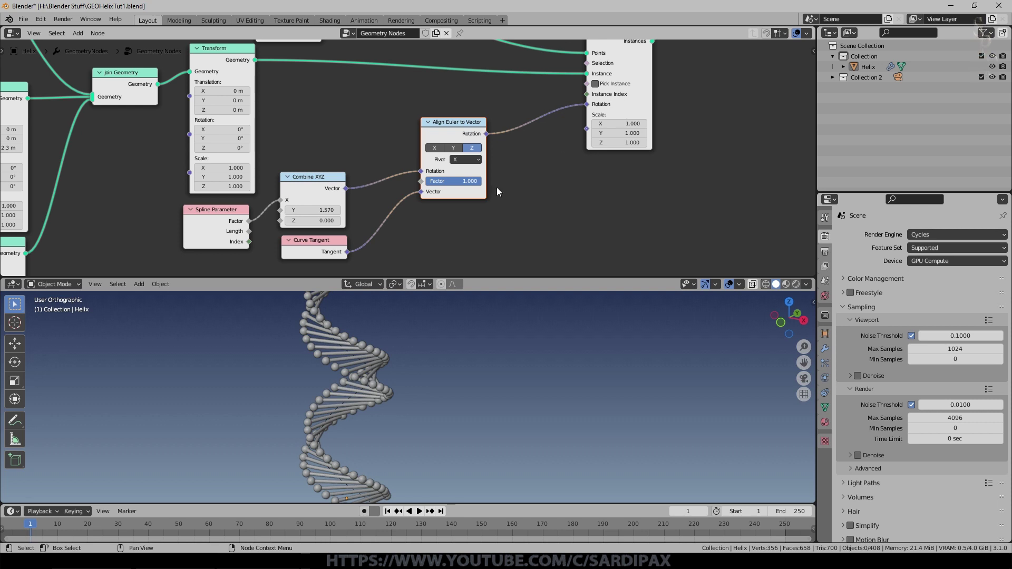
scroll("down", 3)
key("ctrl+s")
middle_click(463, 356)
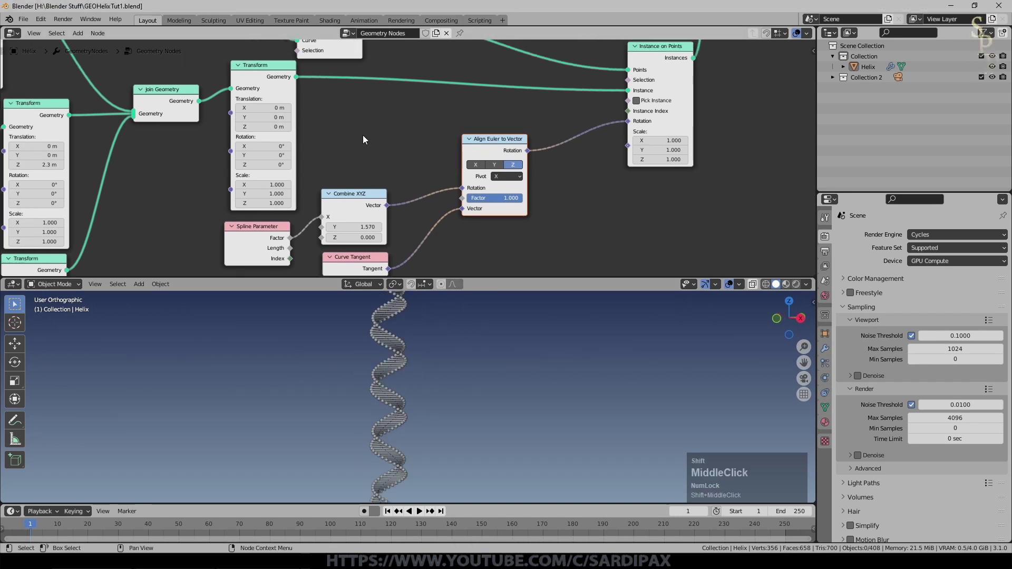
left_click(204, 103)
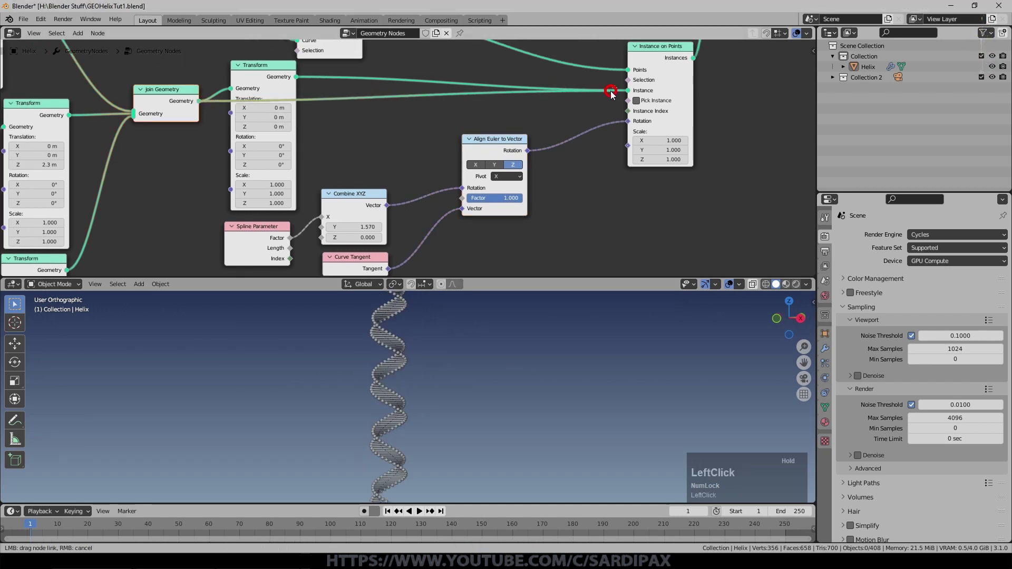
middle_click(345, 134)
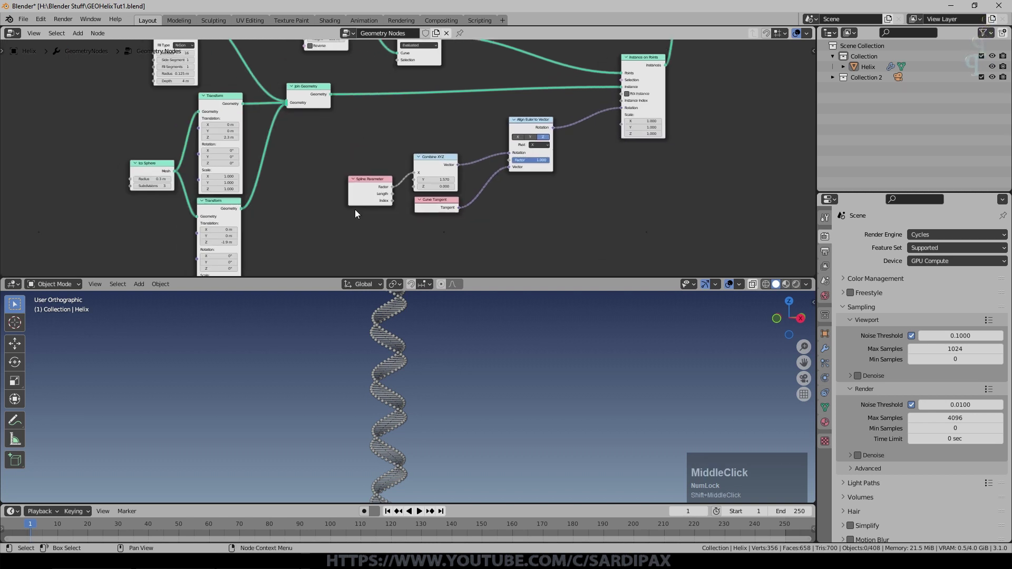
scroll("up", 3)
key("ctrl+s")
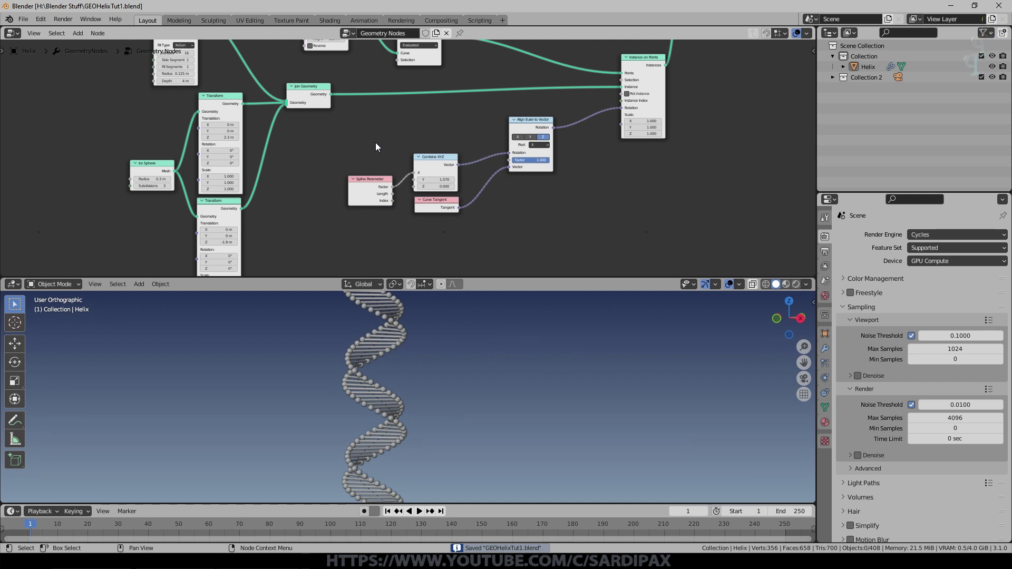
scroll("down", 3)
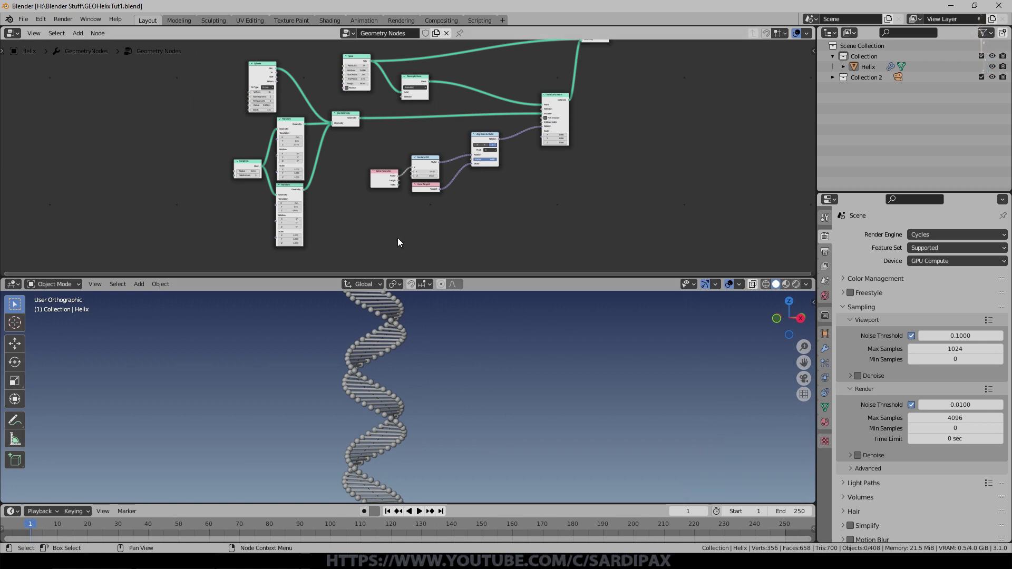
scroll("up", 3)
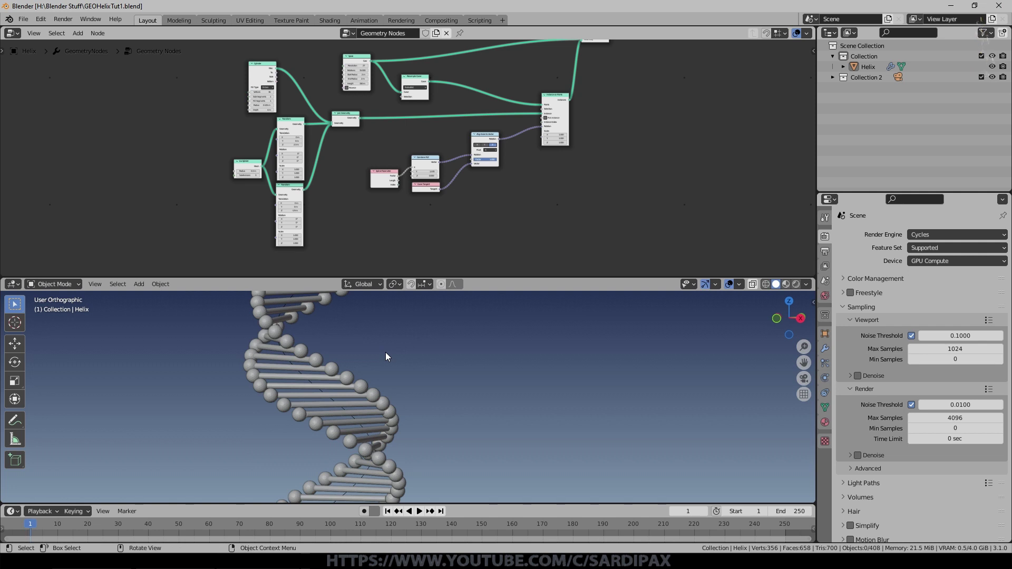
middle_click(454, 337)
scroll("down", 3)
left_click(392, 516)
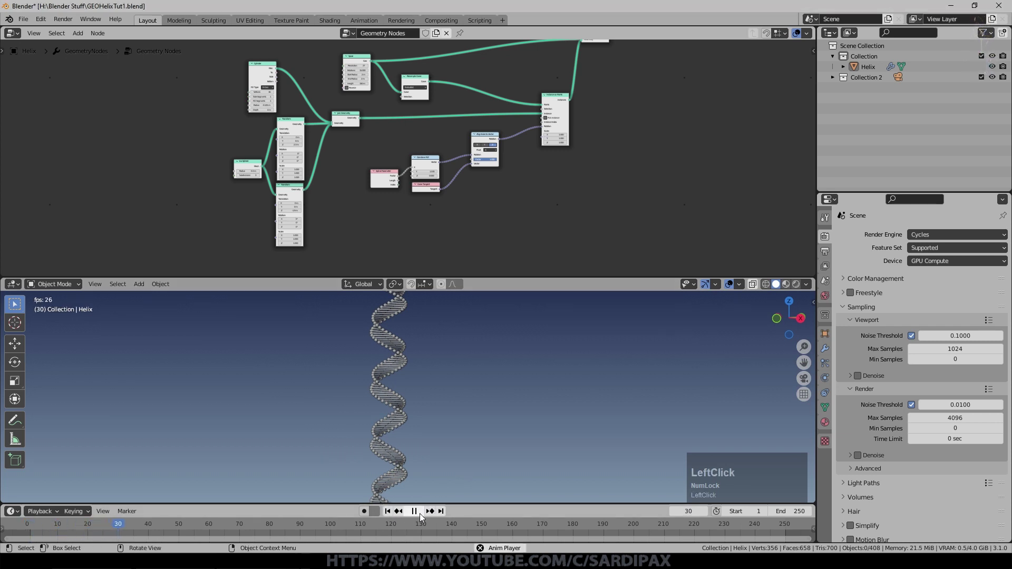
scroll("down", 3)
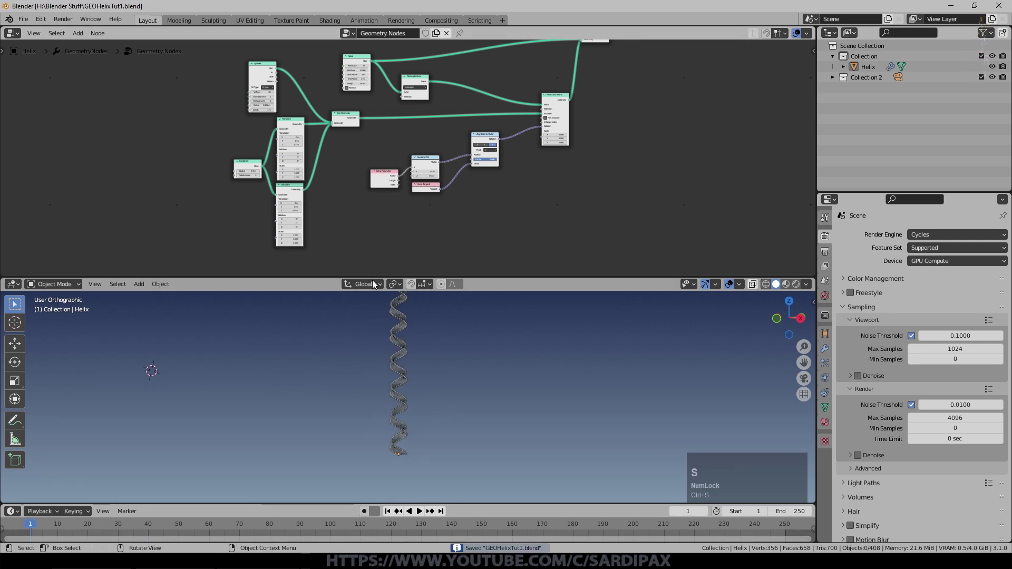
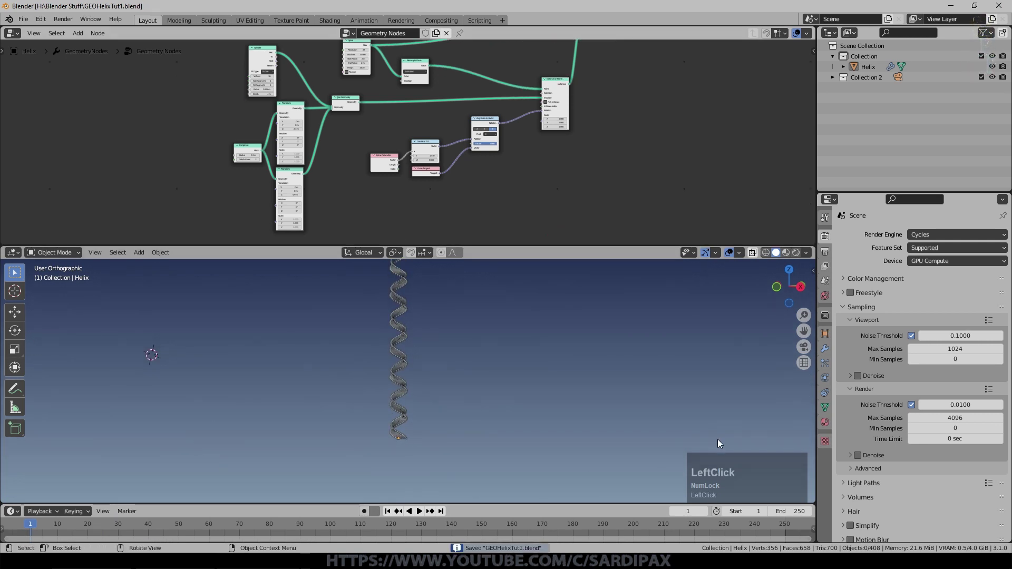
- Pan to the Instance on Points selection and add Index, Value and Math nodes via search
middle_click(493, 359)
scroll("up", 3)
middle_click(447, 126)
scroll("up", 3)
left_click(605, 211)
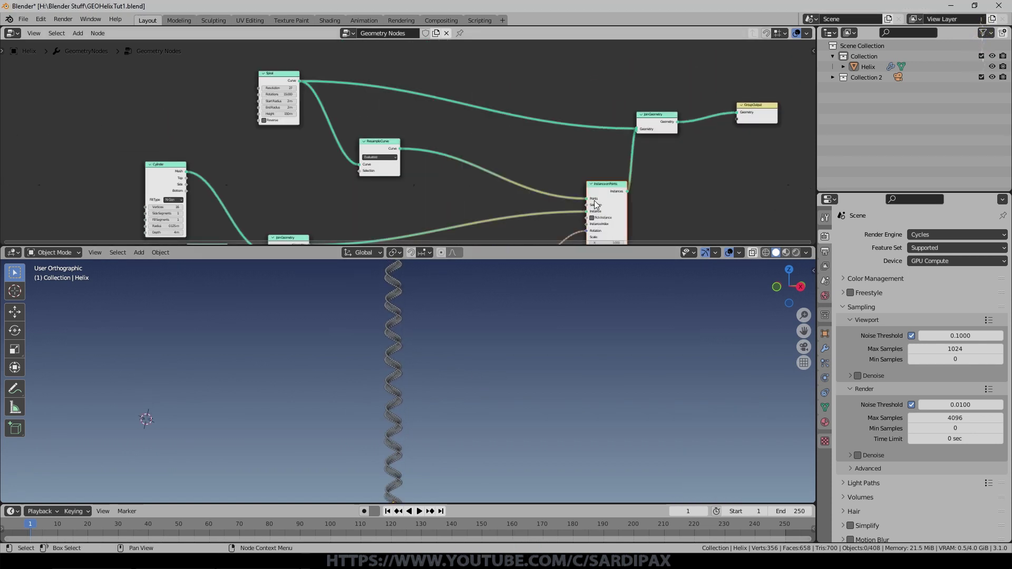
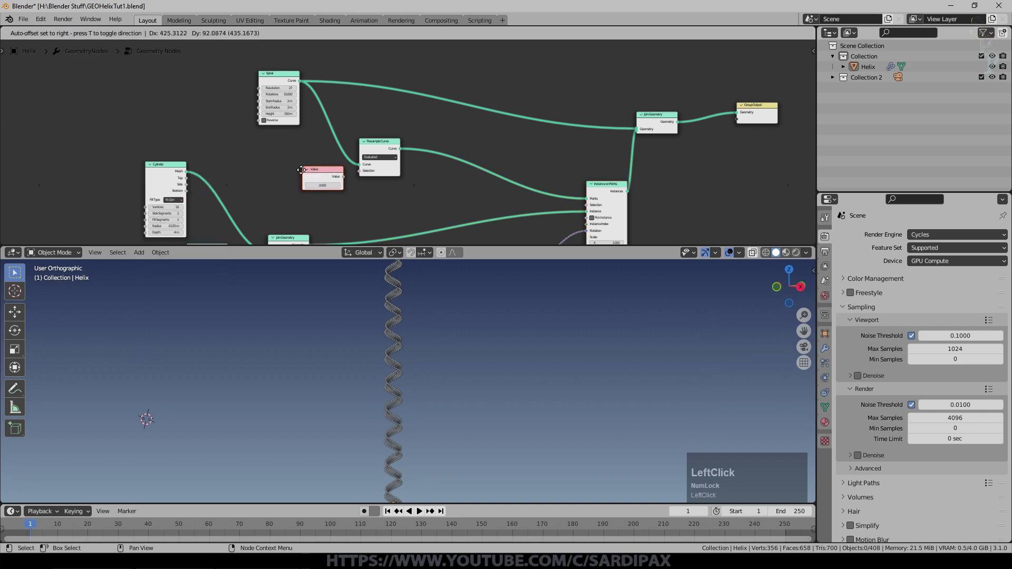
left_click(81, 33)
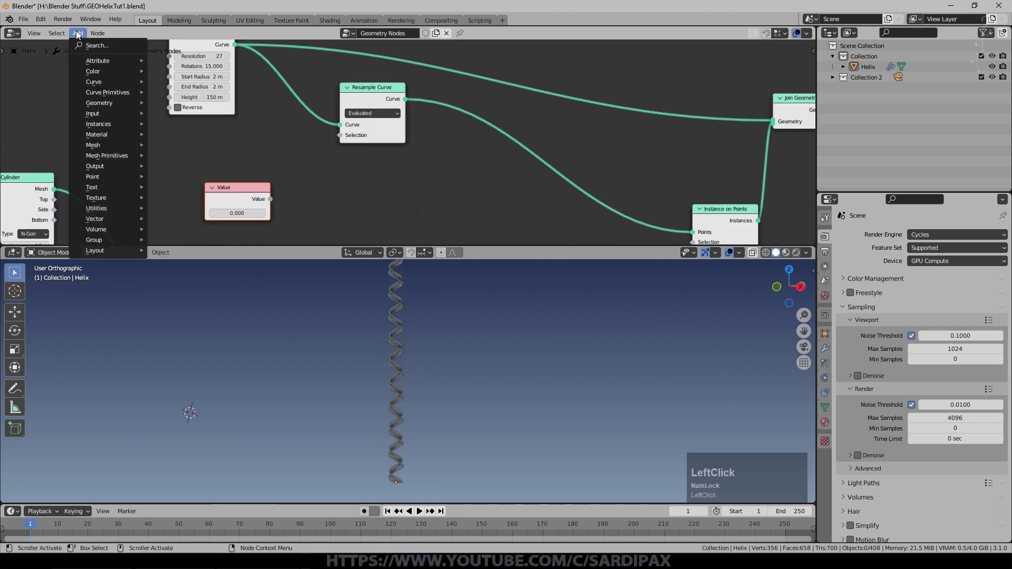
left_click(92, 45)
type("index")
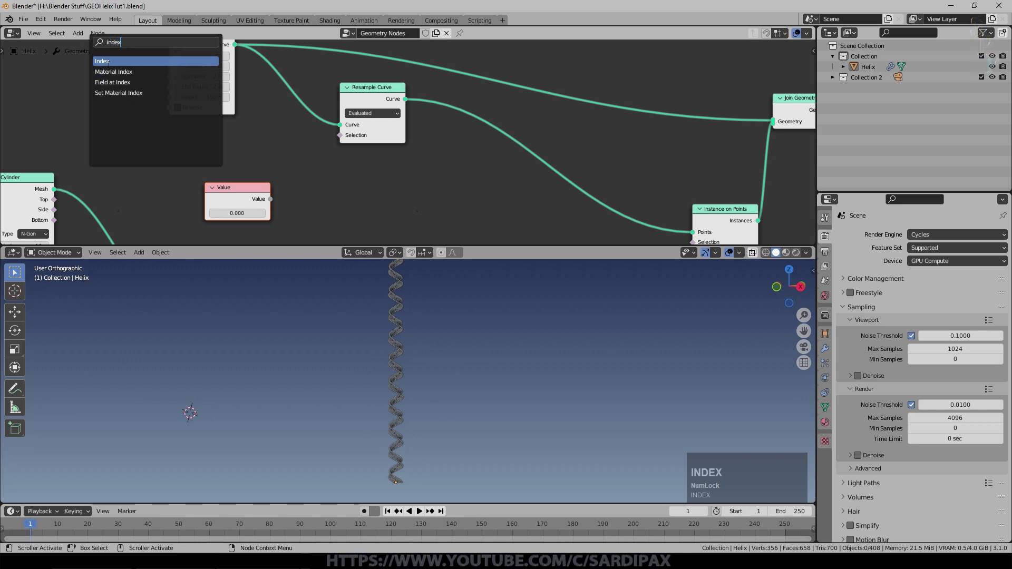
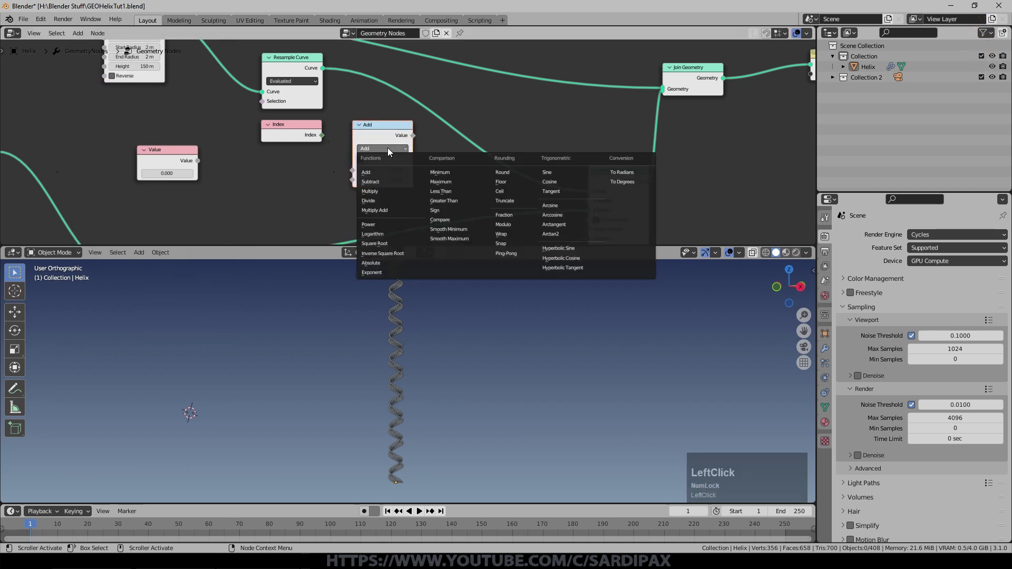
- Make the Math node Index Less Than the Value threshold, driving Instance on Points selection
left_click(458, 196)
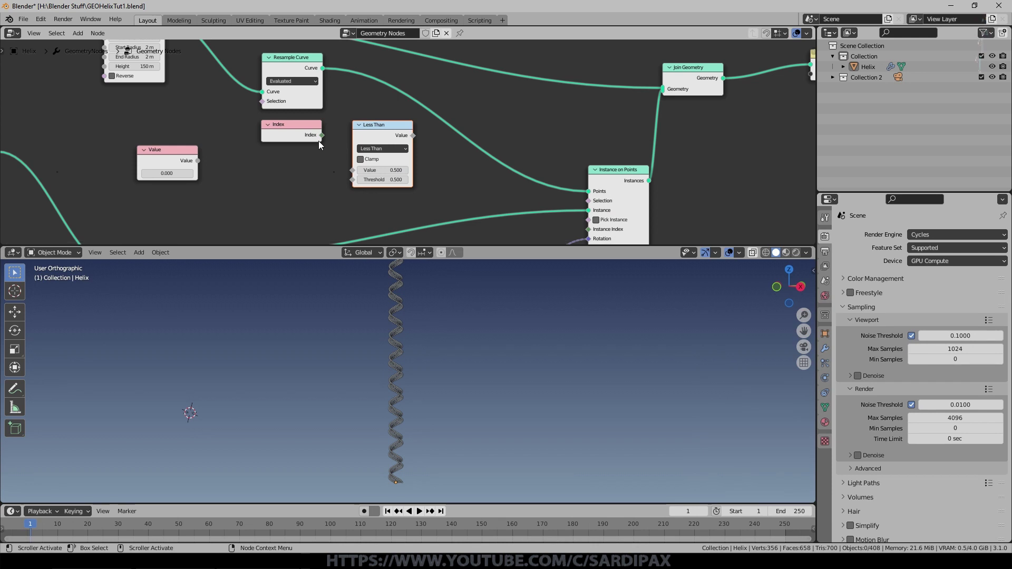
left_click(328, 139)
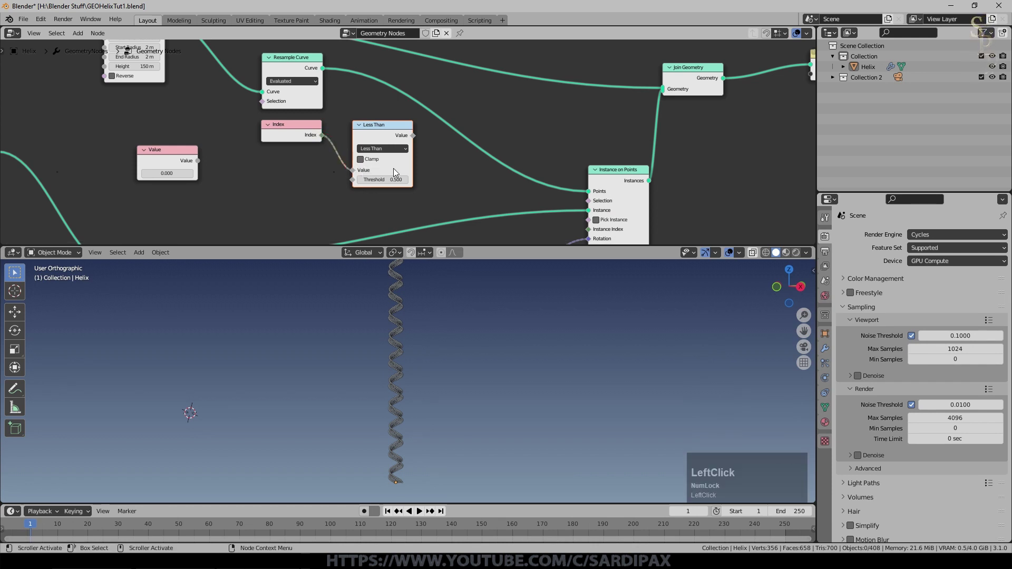
left_click(203, 163)
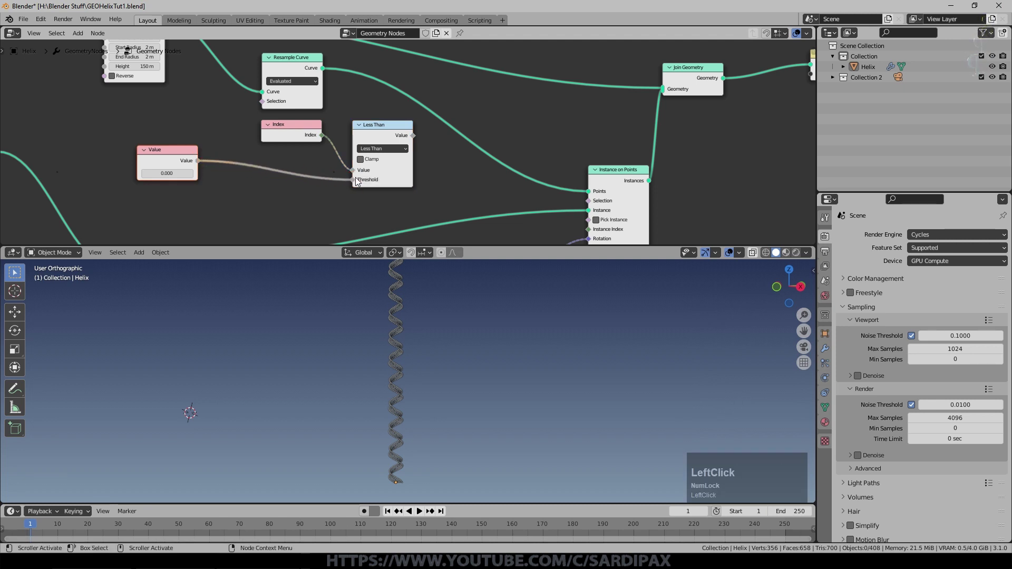
scroll("down", 3)
left_click(419, 139)
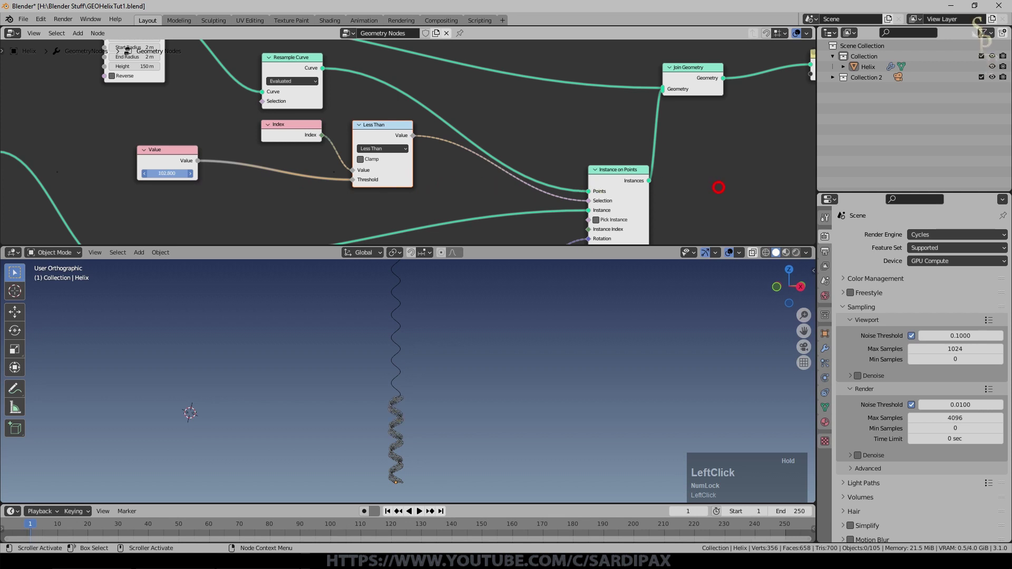
scroll("up", 3)
middle_click(472, 320)
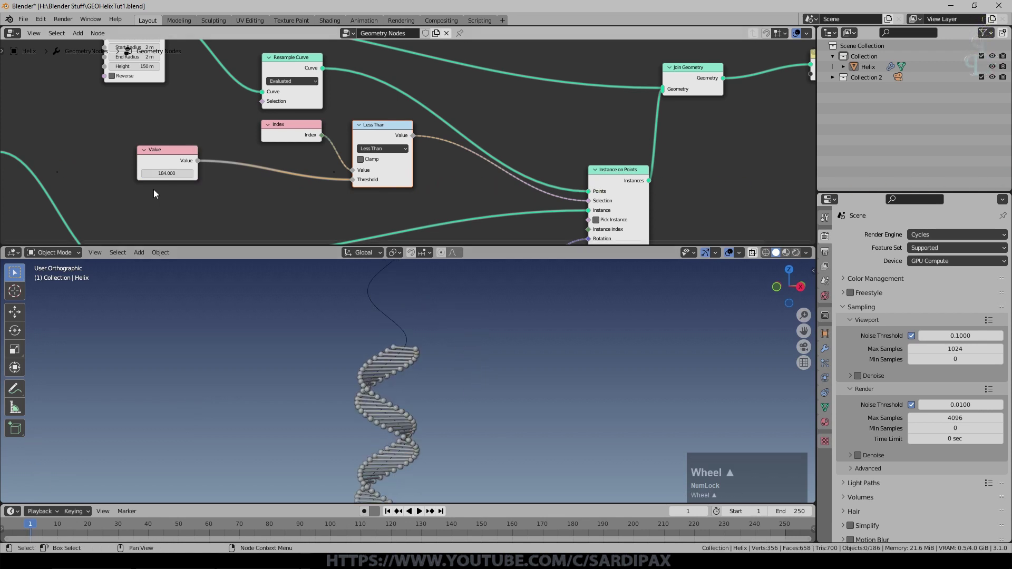
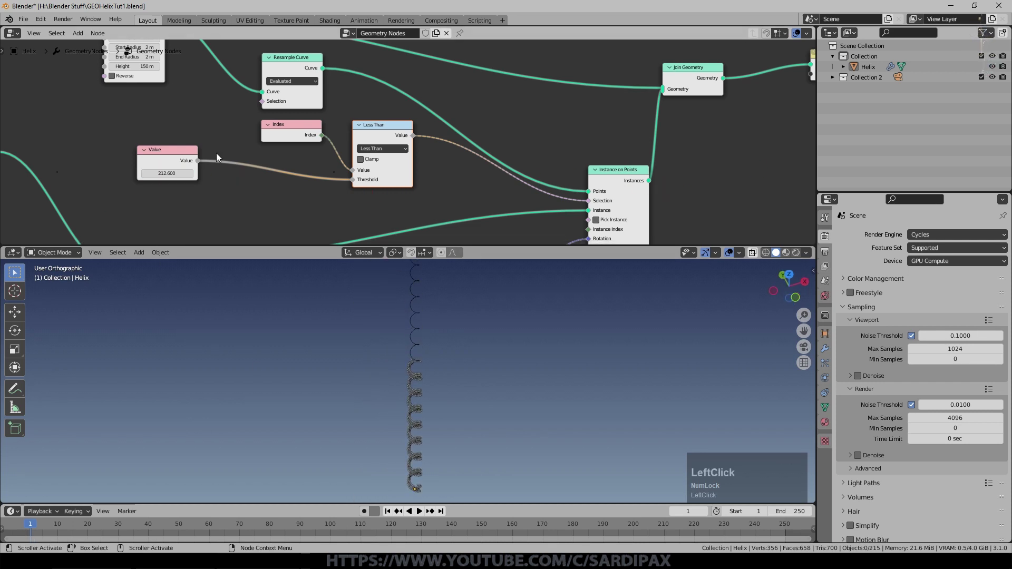
key("KP_0")
key("KP_Enter")
middle_click(220, 209)
scroll("up", 3)
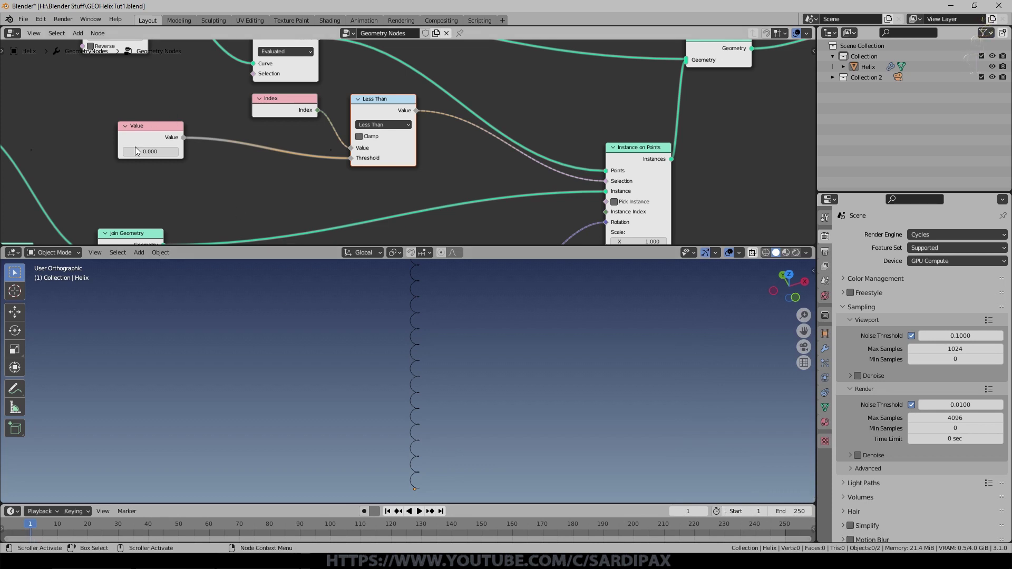
- Enter #frame in the Value node so the threshold follows the current frame
left_click(265, 190)
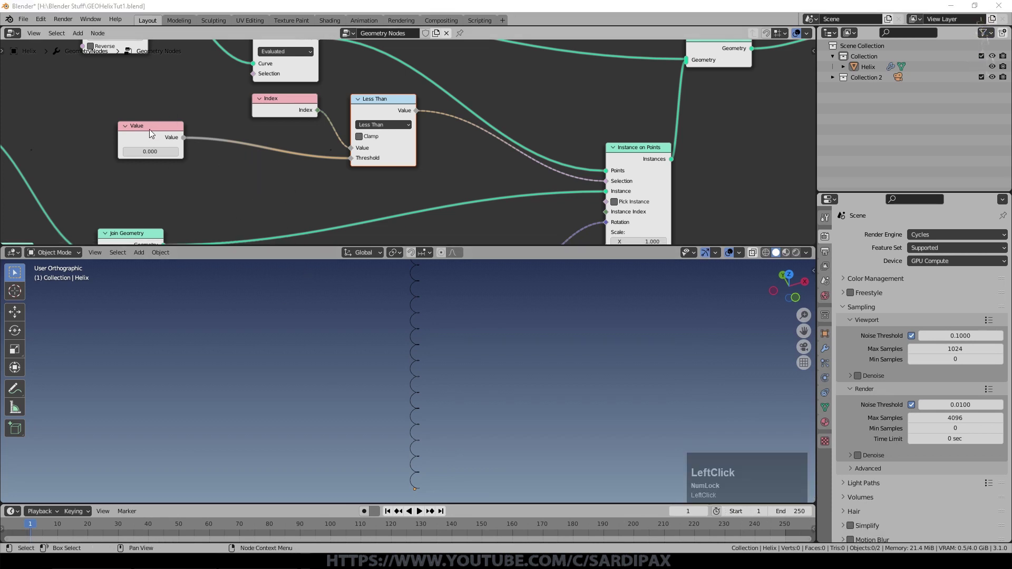
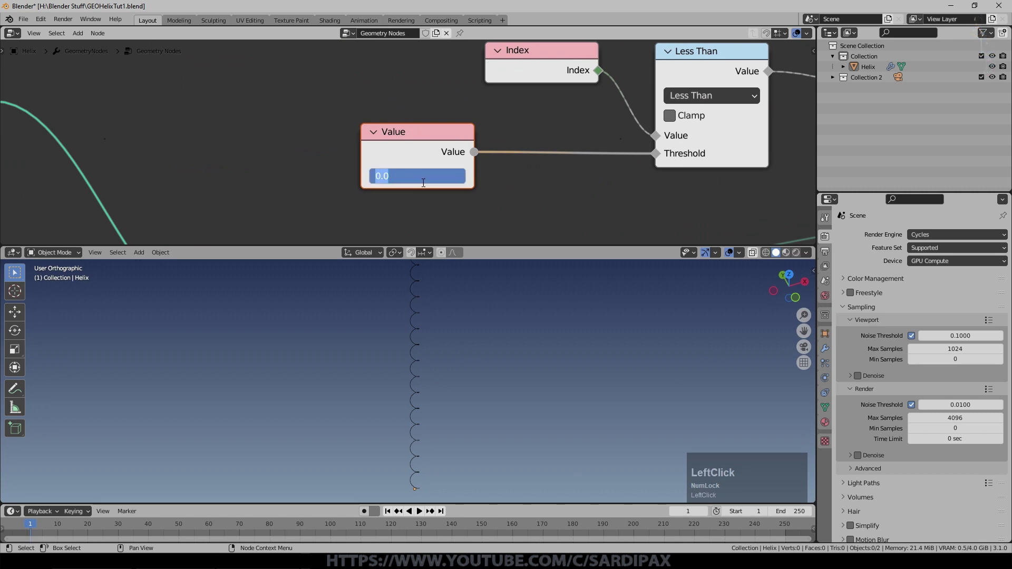
key("f")
type("frame")
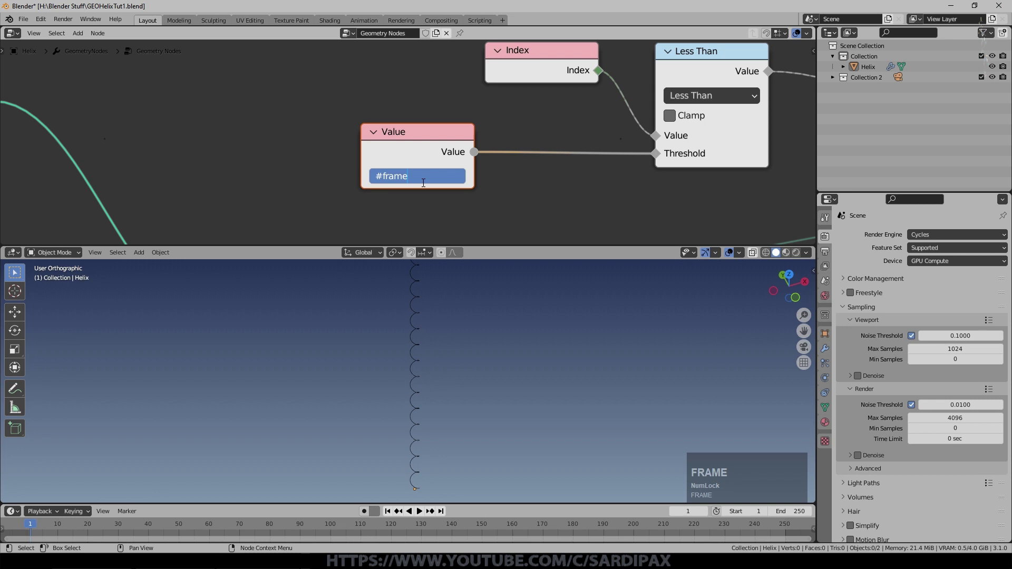
key("Return")
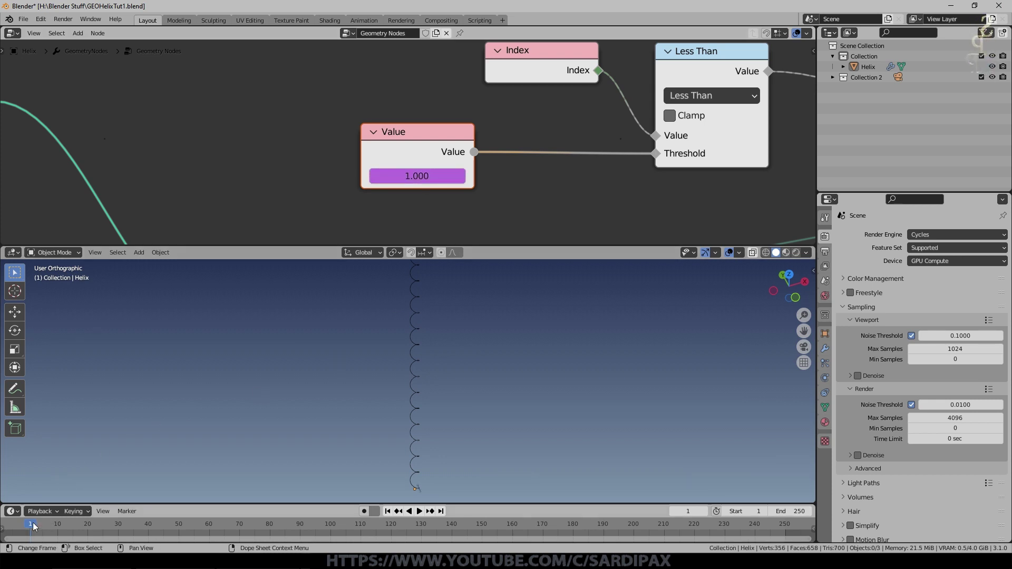
- Scrub and play the timeline to watch rungs grow up the helix
left_click(36, 528)
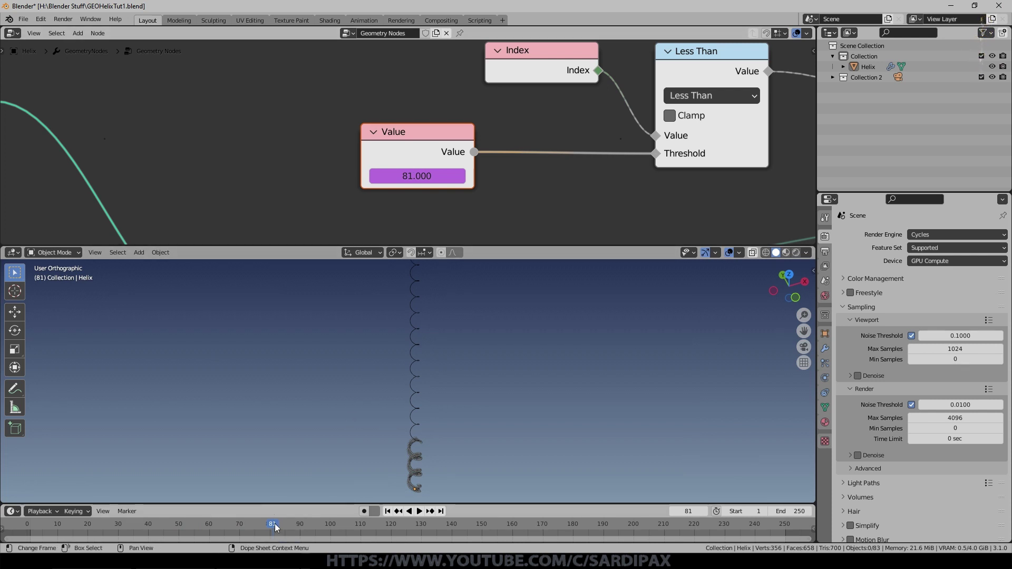
left_click(281, 527)
middle_click(484, 531)
left_click(502, 522)
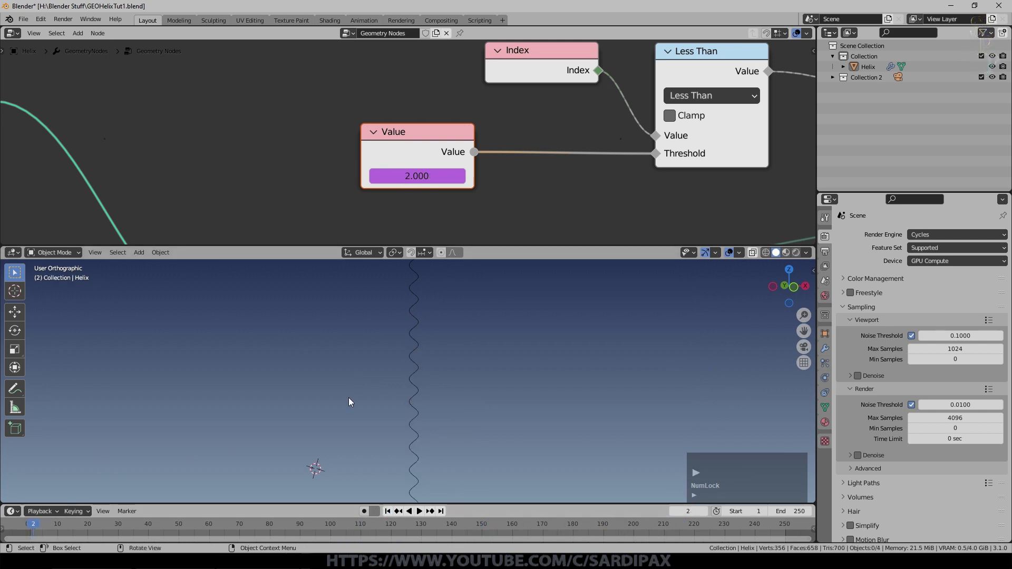
scroll("up", 3)
middle_click(471, 444)
- Stop playback and insert a Divide-by-8 Math node between the frame Value and Less Than threshold
key("space")
left_click(393, 513)
middle_click(462, 223)
scroll("down", 3)
left_click(360, 155)
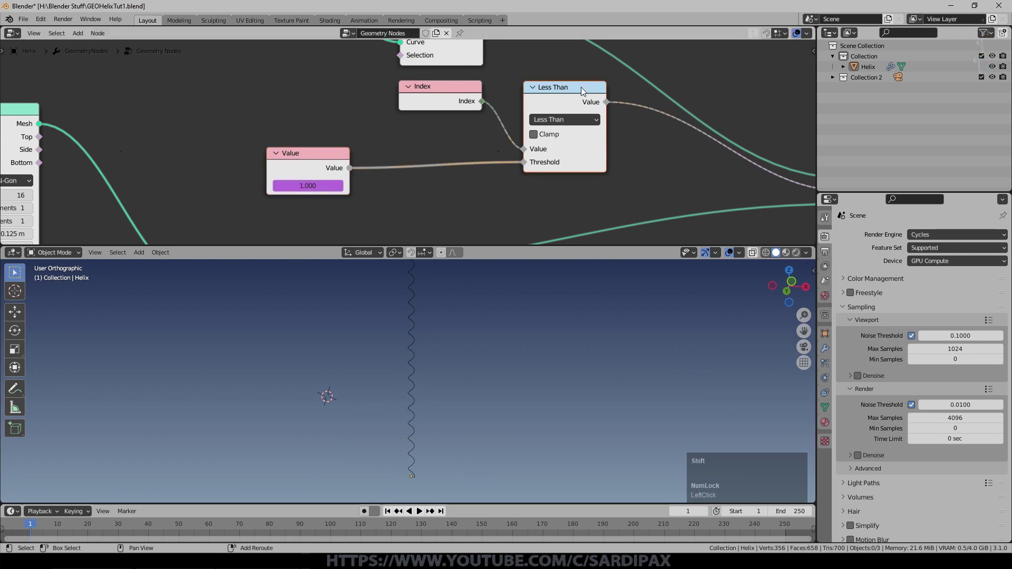
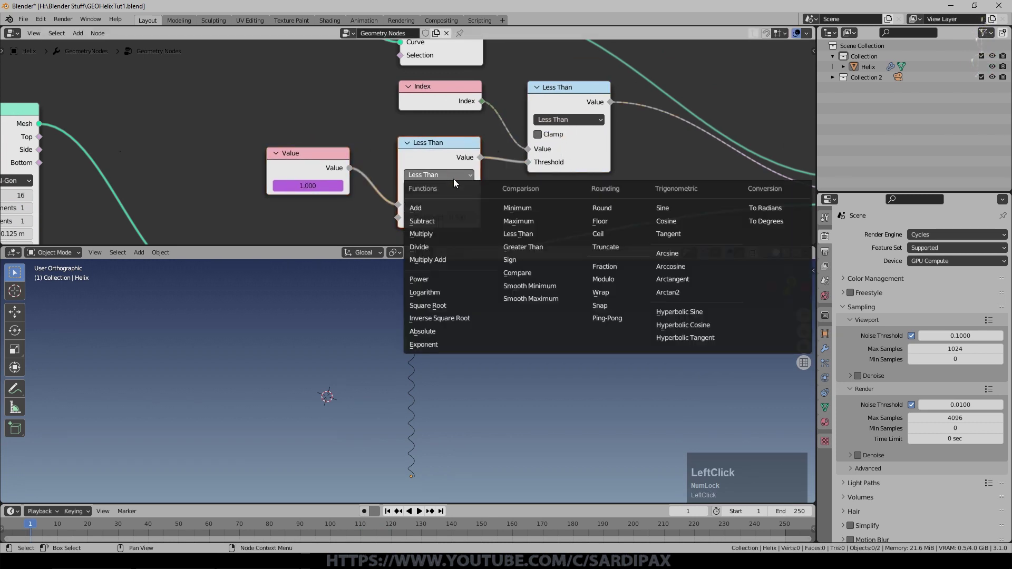
left_click(444, 244)
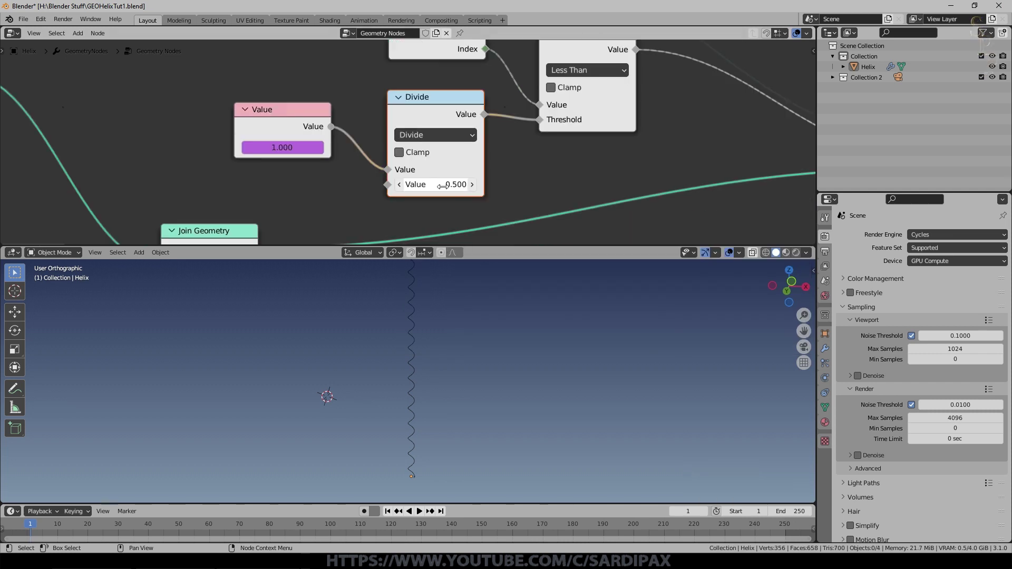
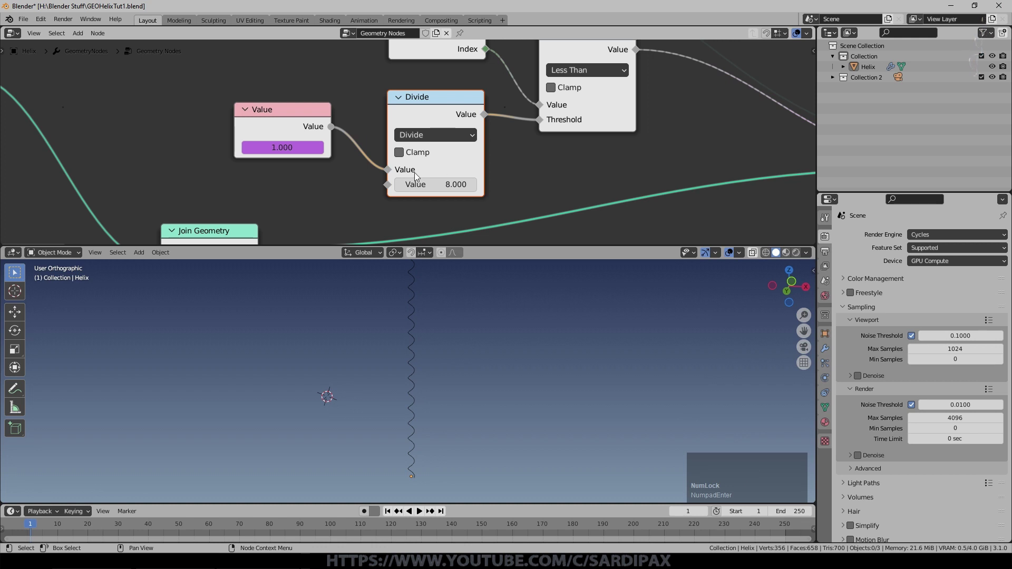
scroll("down", 3)
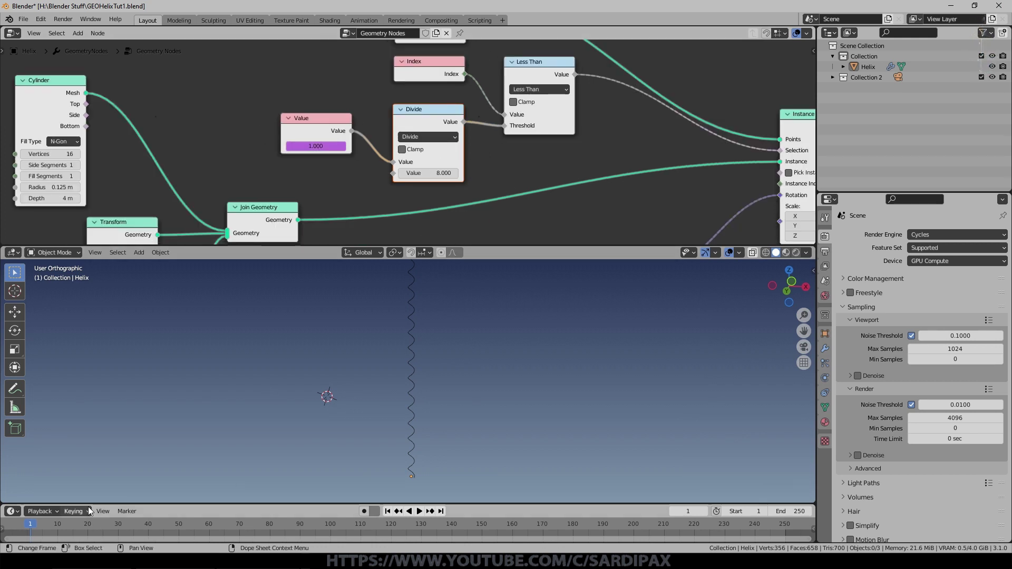
- Play the animation to around frame 916 so rungs line the helix, then frame the whole node tree
left_click(423, 512)
scroll("up", 3)
middle_click(486, 451)
middle_click(485, 417)
scroll("up", 3)
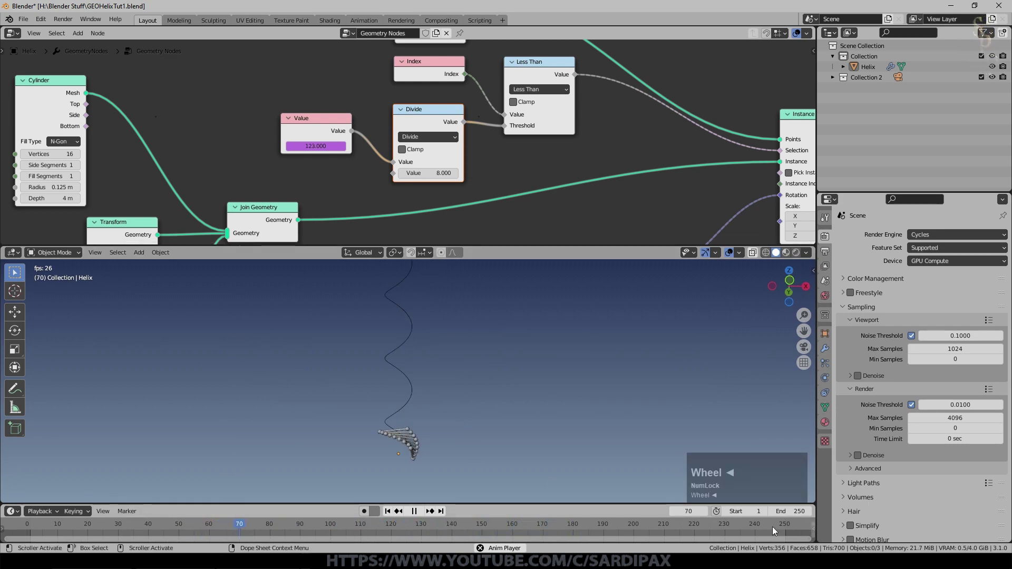
key("space")
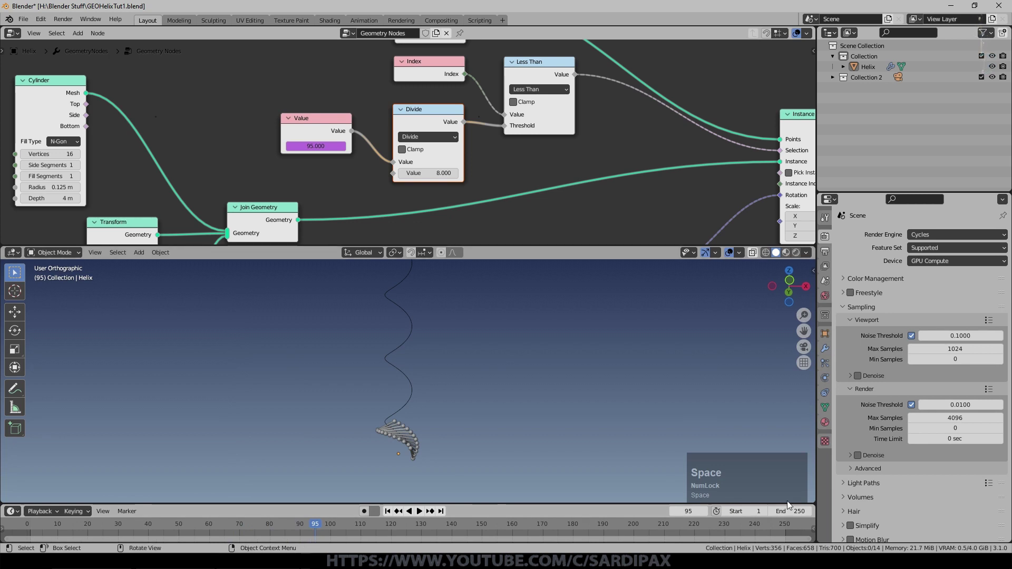
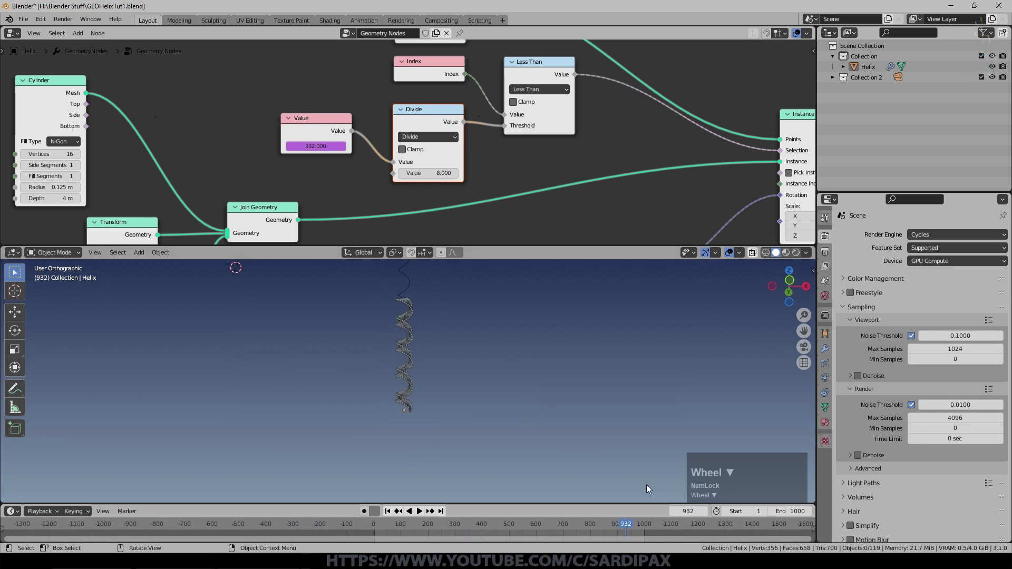
key("space")
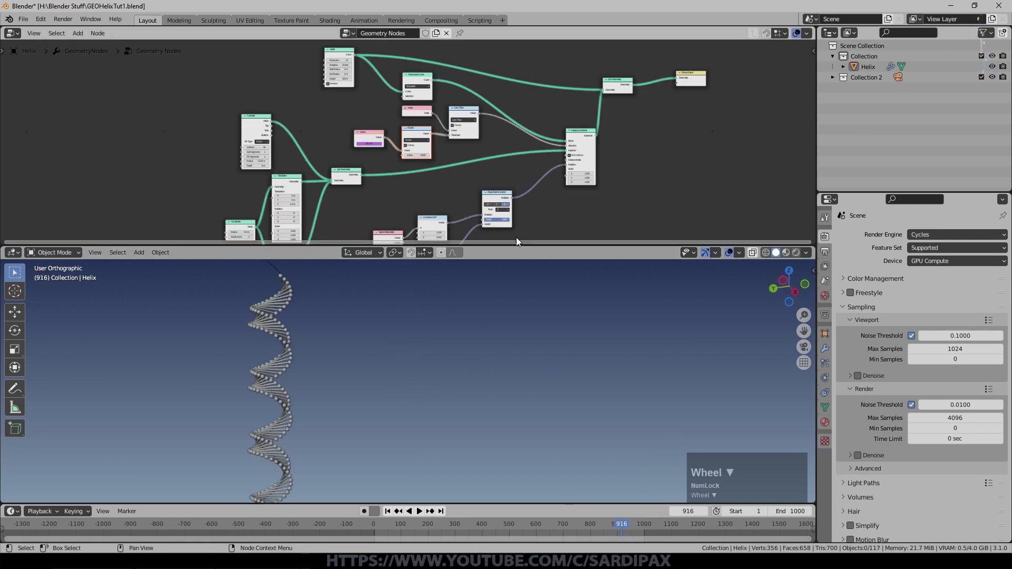
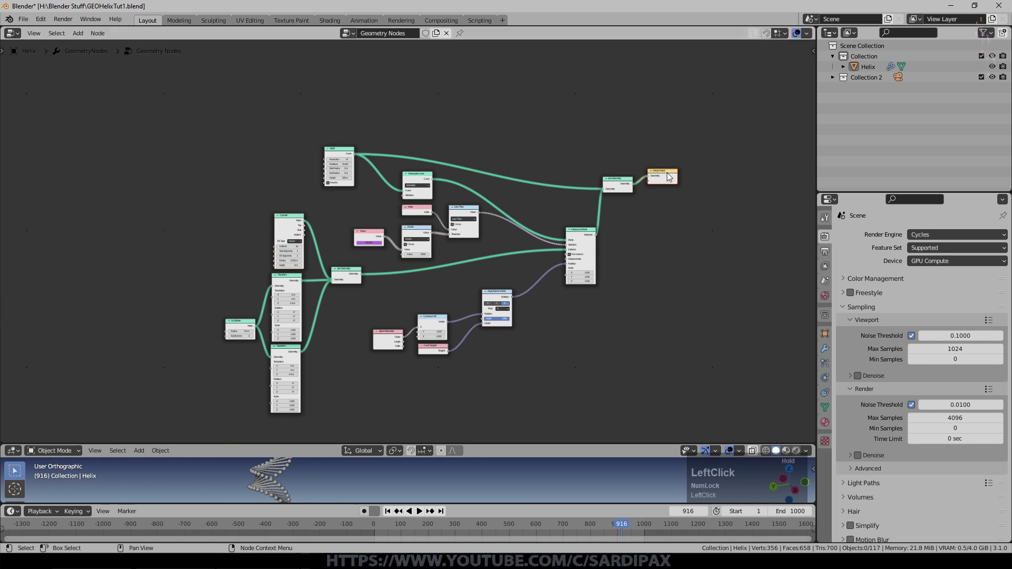
- Select all nodes and move them together into a tidier position in the node editor
left_click(547, 370)
key("g")
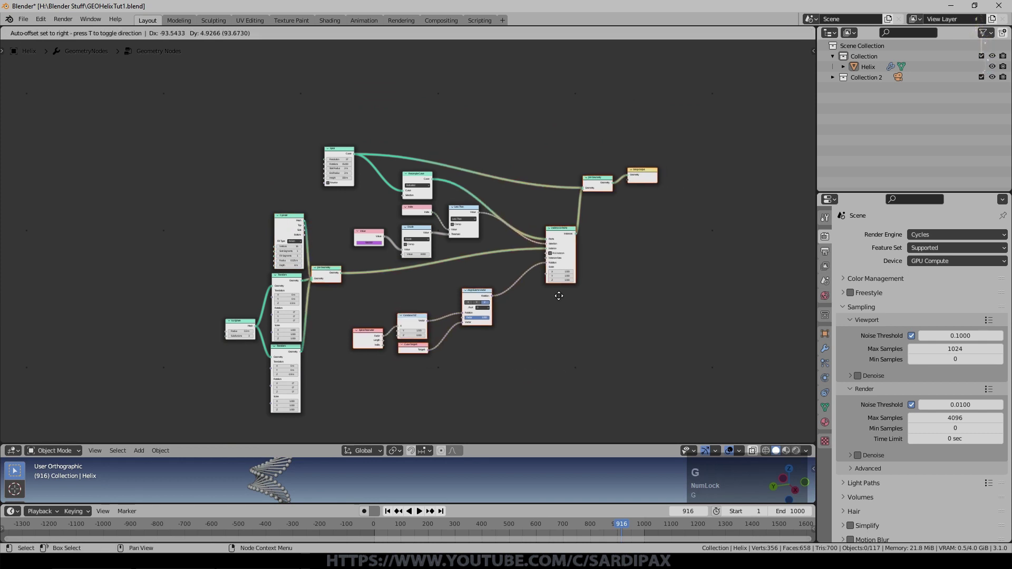
left_click(563, 299)
middle_click(611, 301)
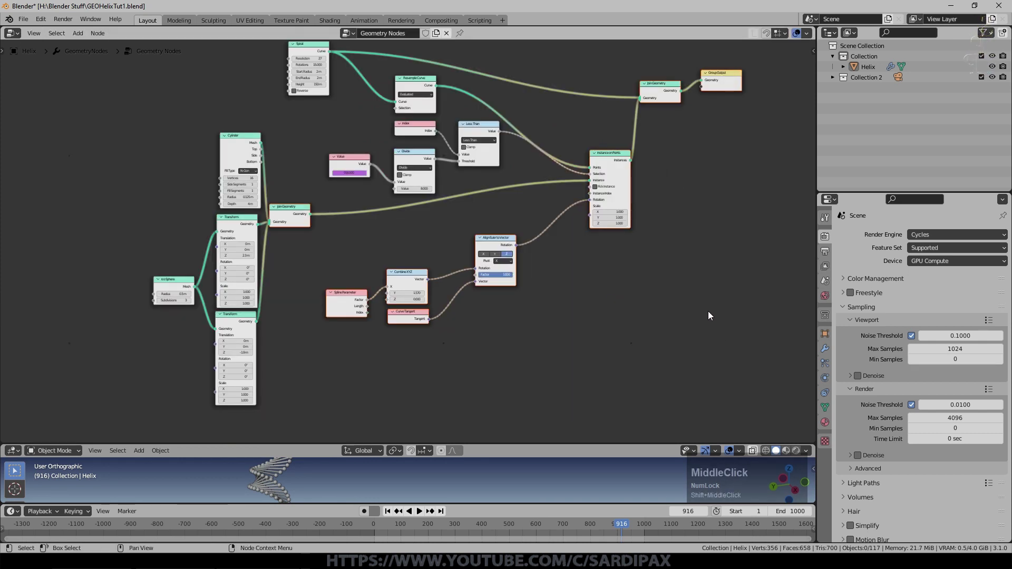
left_click(713, 315)
scroll("up", 3)
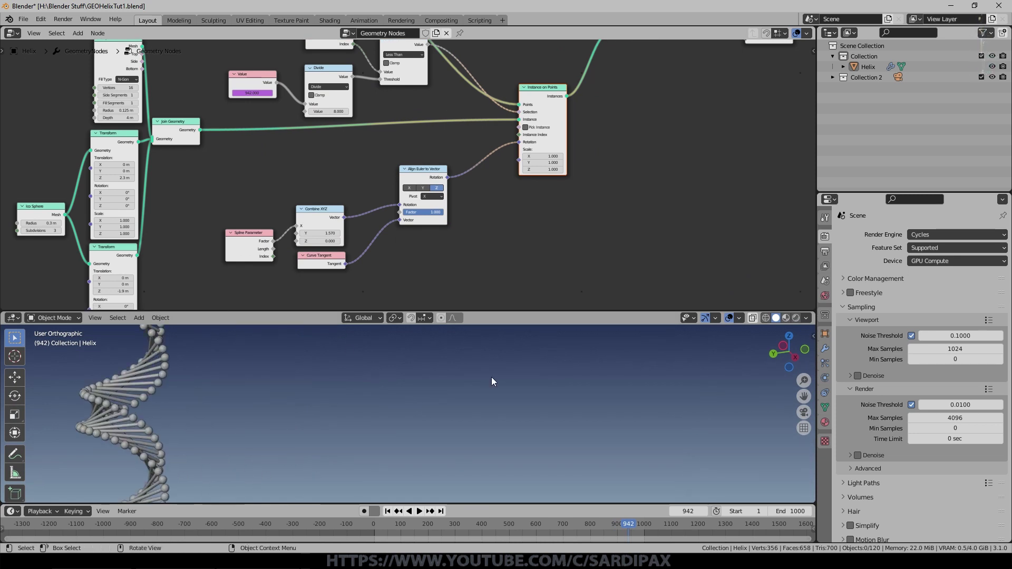
- Give the helix a Rod material with blue base colour and blue emission
left_click(830, 420)
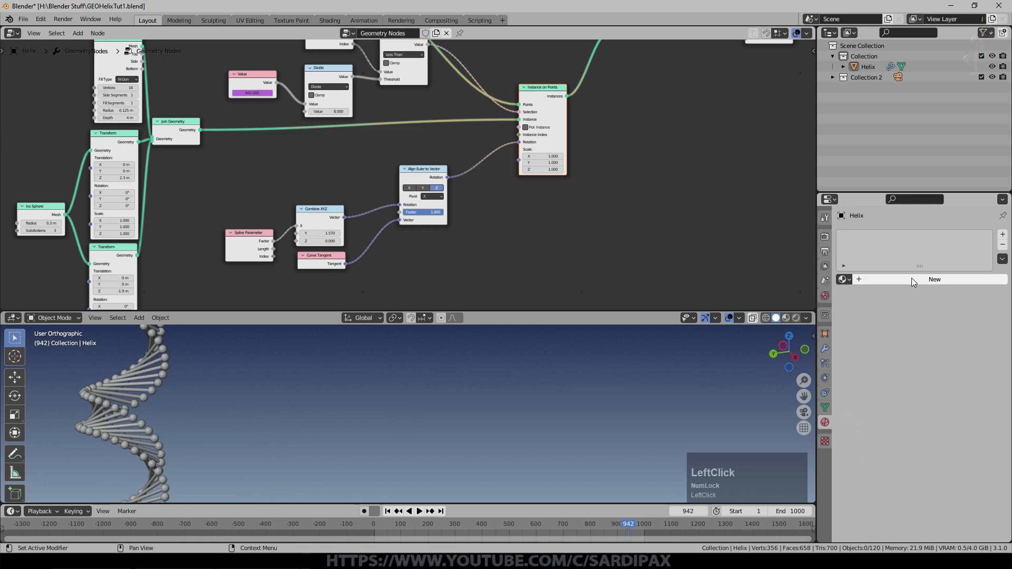
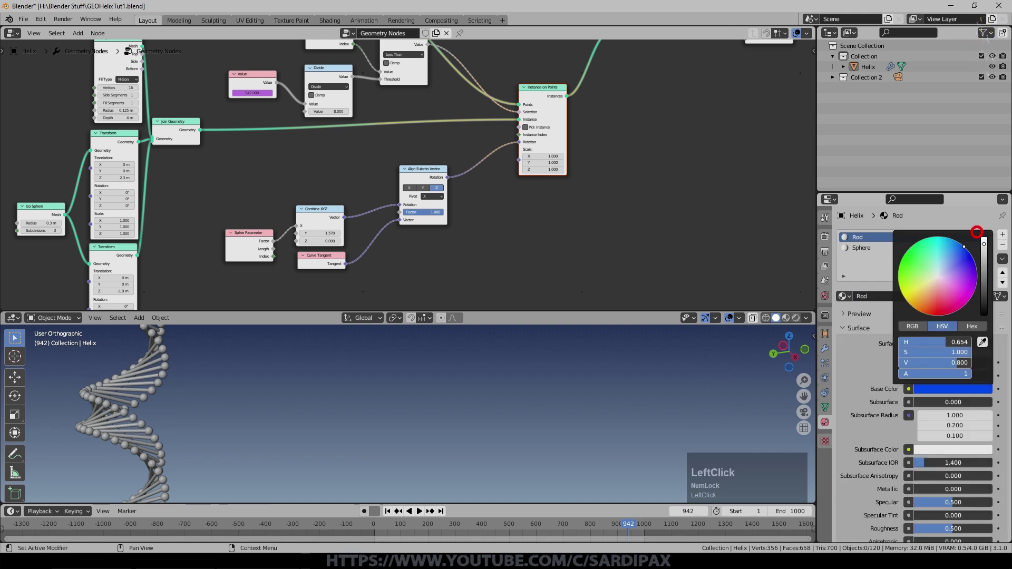
scroll("down", 3)
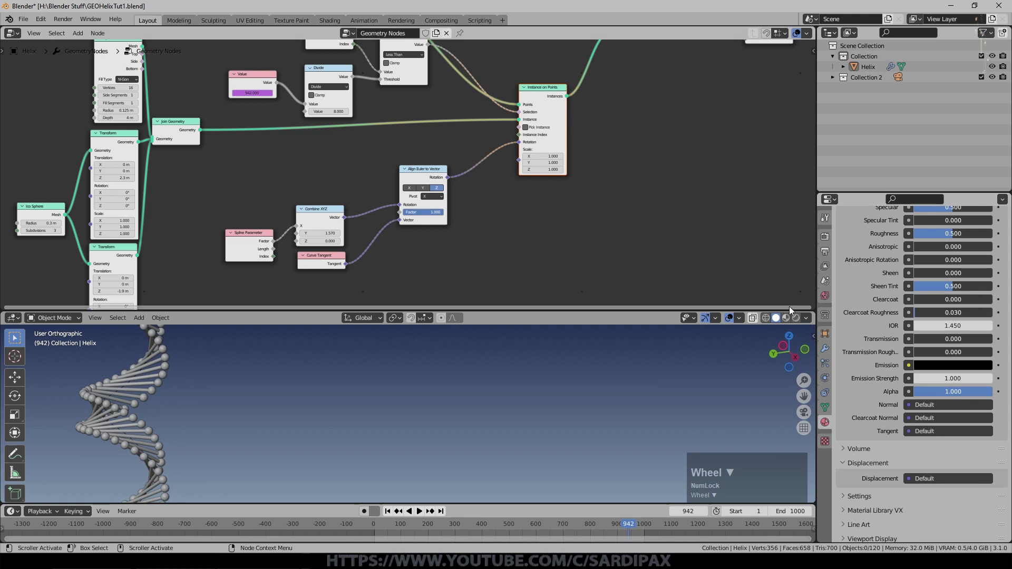
left_click(877, 360)
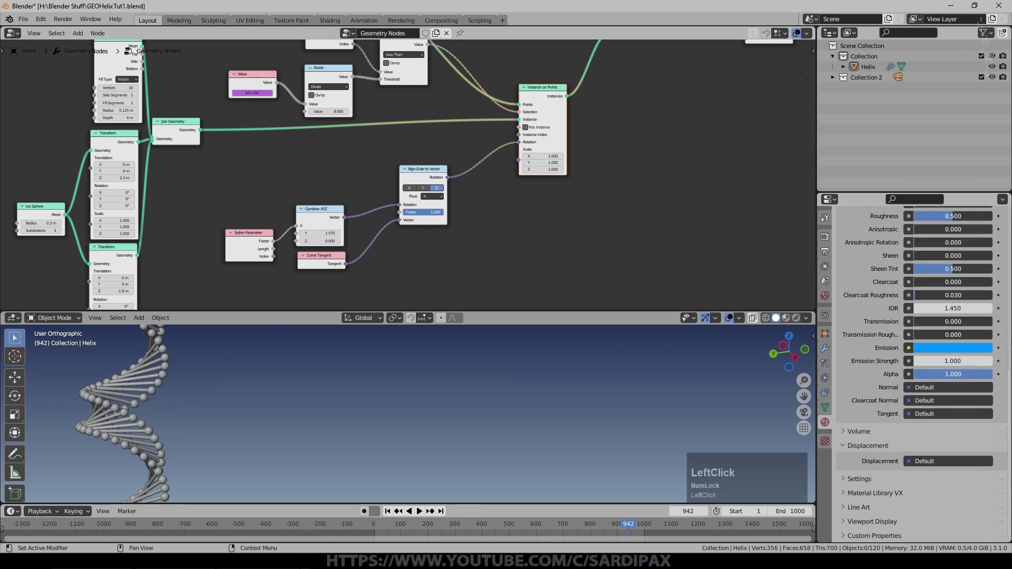
scroll("up", 3)
- Add a Sphere material with red base colour and red emission
left_click(874, 249)
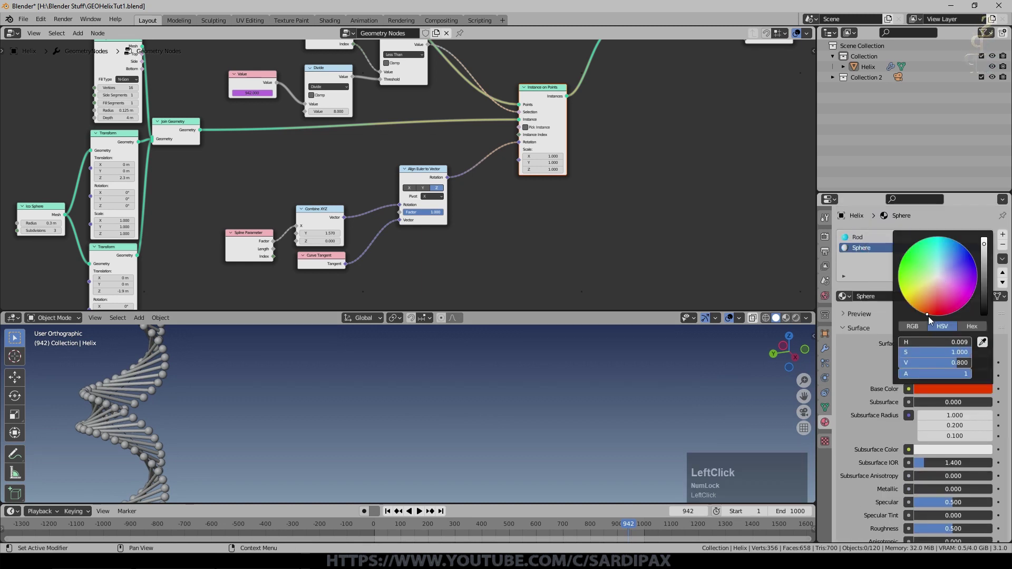
scroll("down", 3)
left_click(1003, 348)
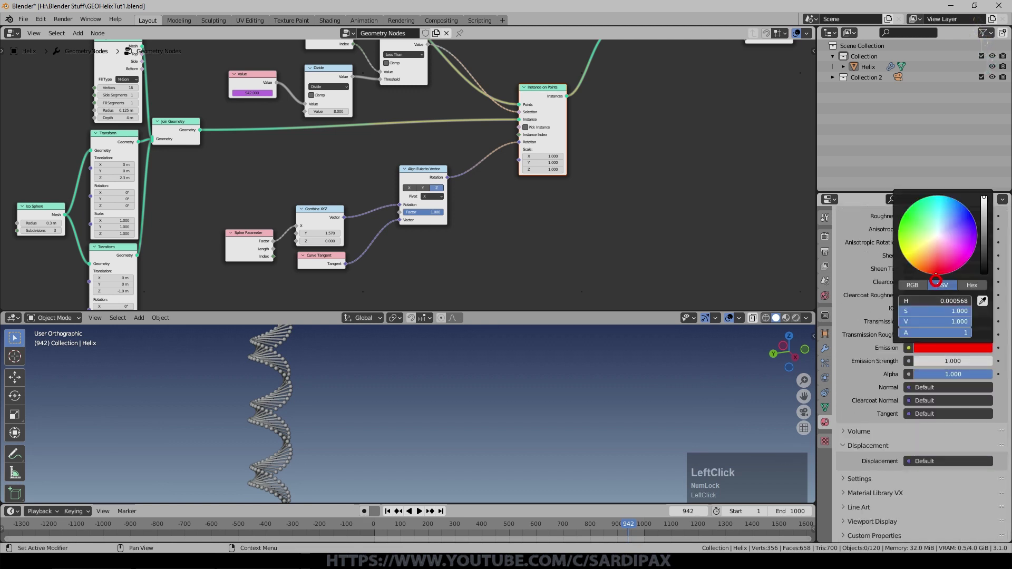
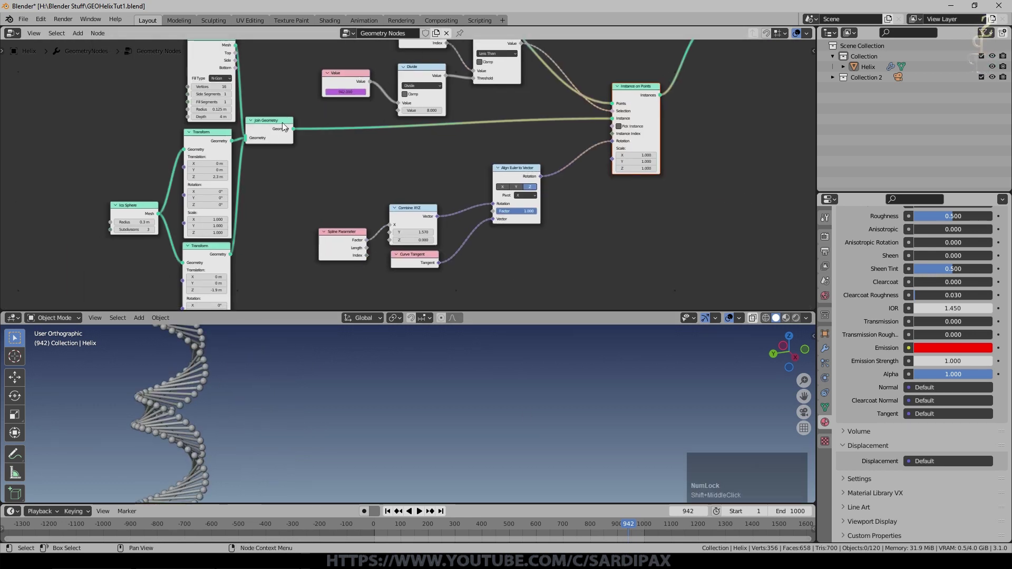
- Search the Add menu for a Set Material node to place in the helix tree
scroll("up", 3)
left_click(82, 34)
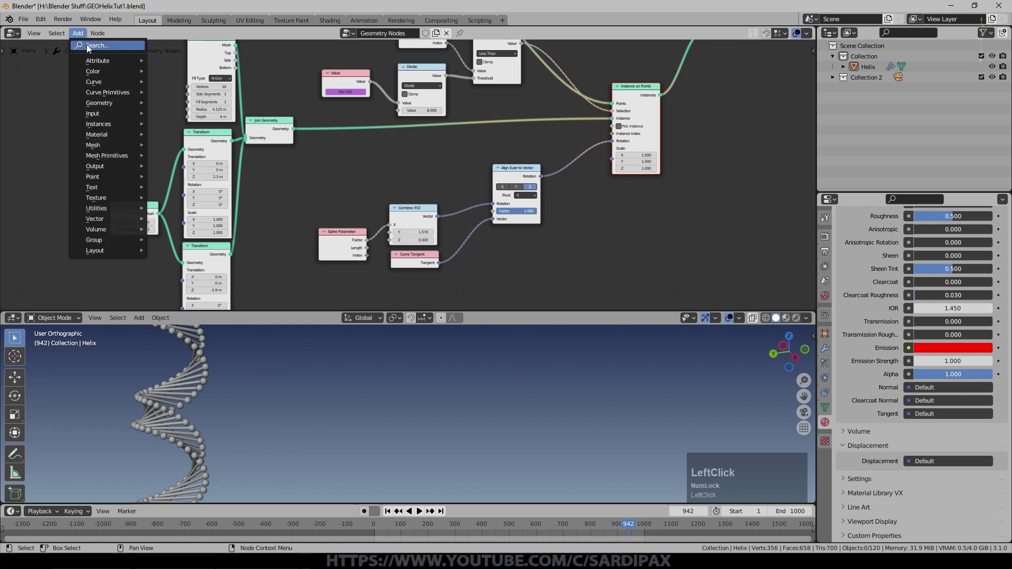
type("set")
key("space")
type("a")
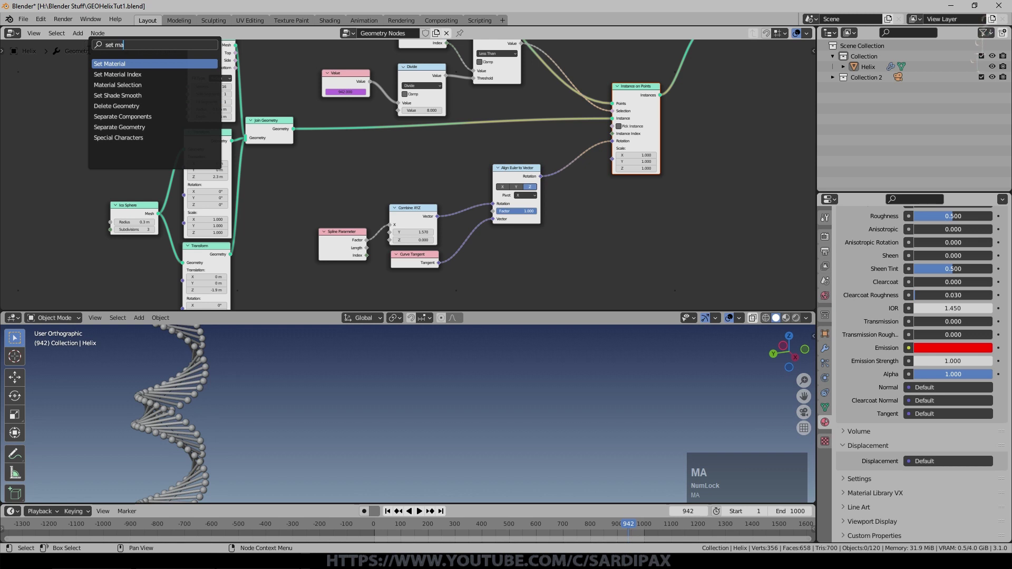